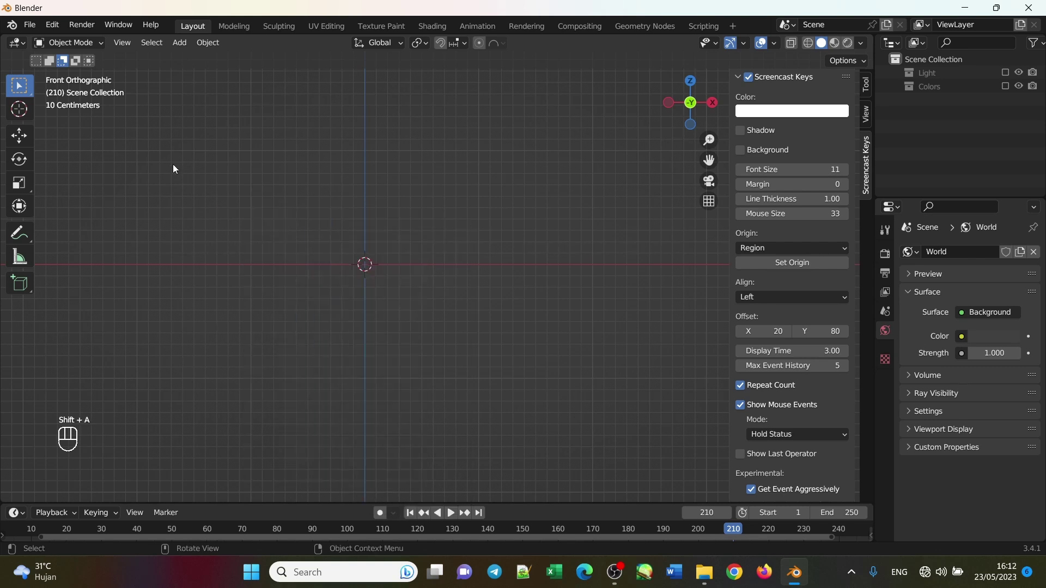
Add a default 32-vertex cylinder and orbit into a perspective view of it.
{"action": "left_click_drag", "start_coordinate": [180, 46], "coordinate": [319, 125]}
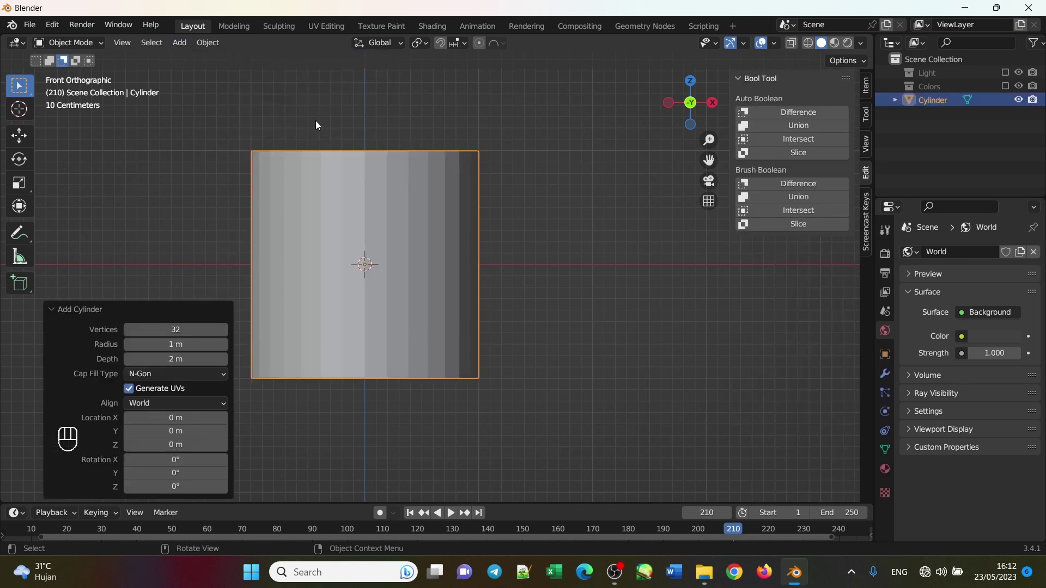
{"action": "left_click_drag", "start_coordinate": [414, 221], "coordinate": [424, 228]}
{"action": "left_click_drag", "start_coordinate": [426, 264], "coordinate": [445, 273]}
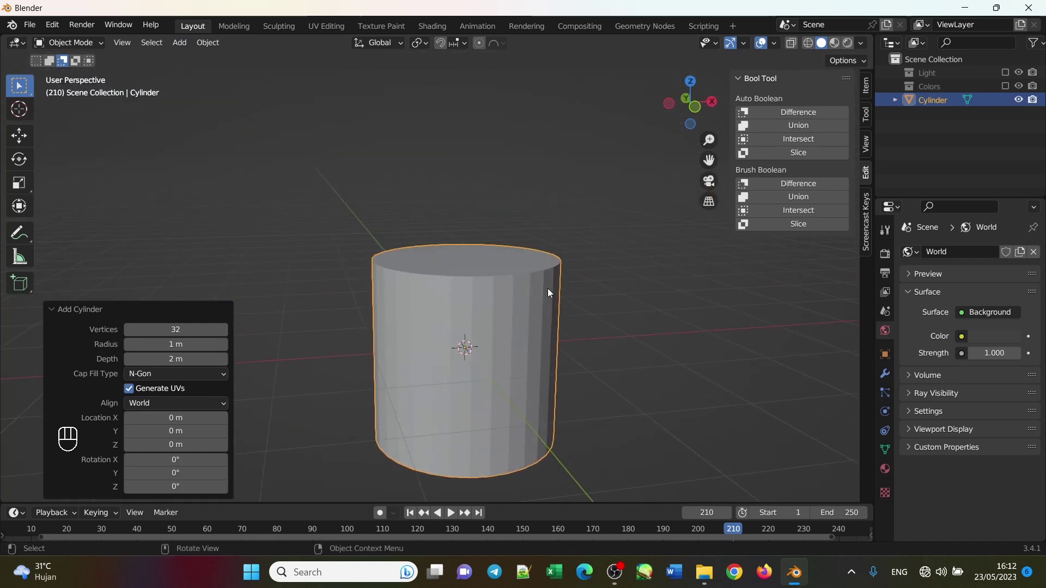
{"action": "left_click_drag", "start_coordinate": [85, 43], "coordinate": [283, 110]}
{"action": "left_click", "coordinate": [341, 121]}
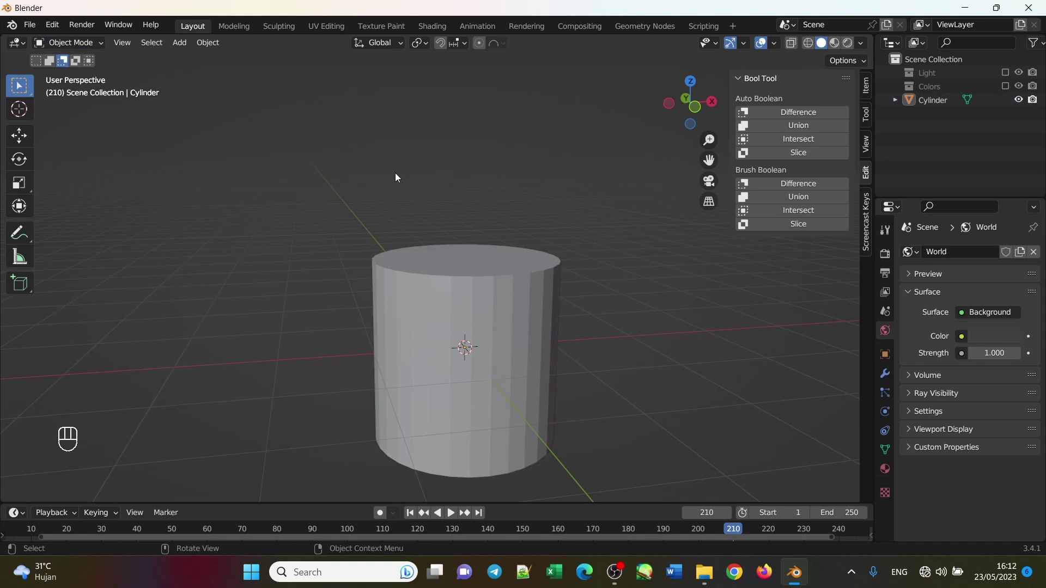
In Edit Mode, bevel the cylinder's top edge loop into a multi-segment domed cap.
{"action": "key", "text": "Tab"}
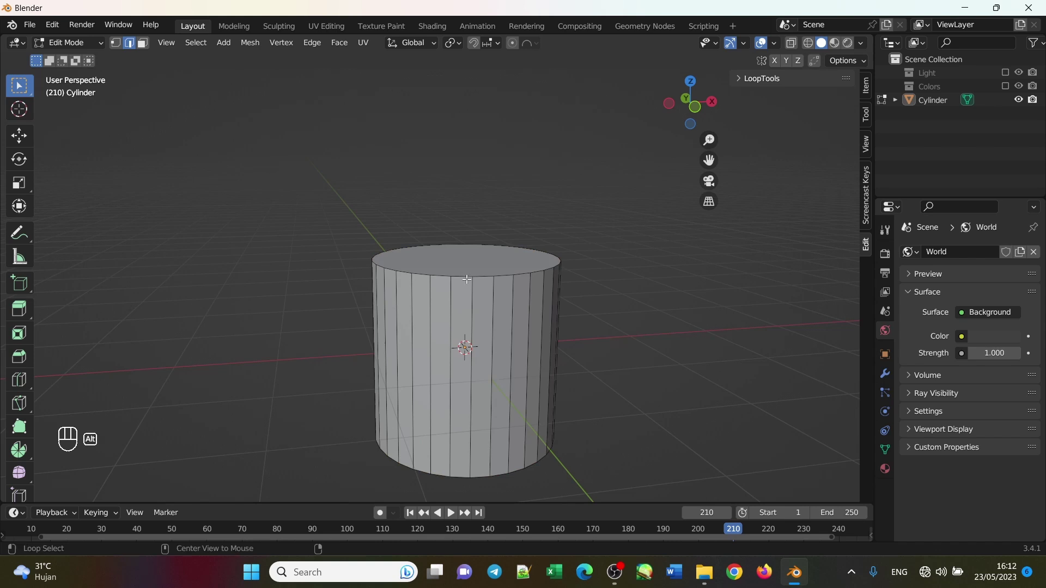
{"action": "left_click", "coordinate": [460, 277]}
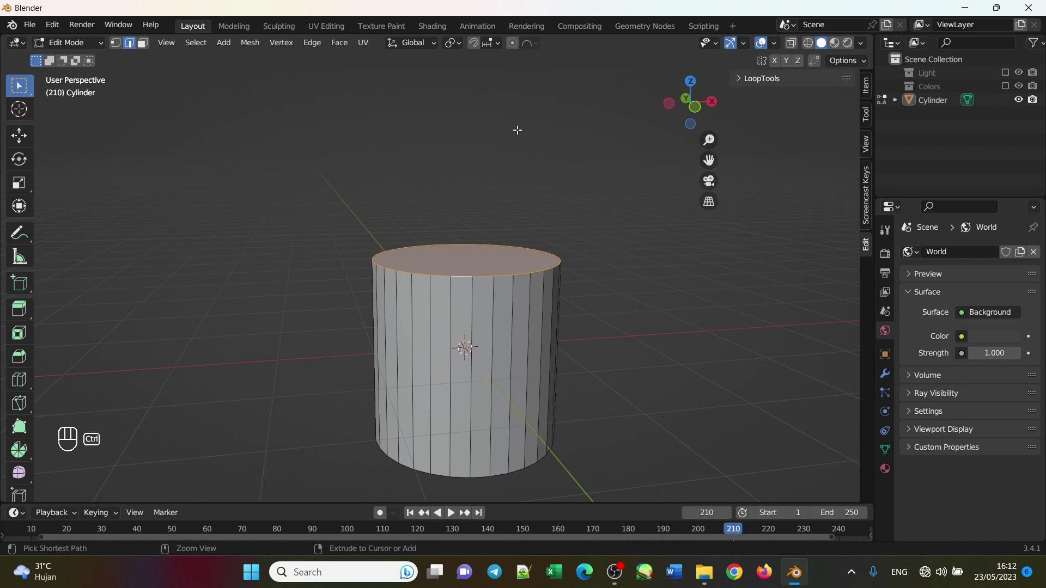
{"action": "key", "text": "ctrl+b"}
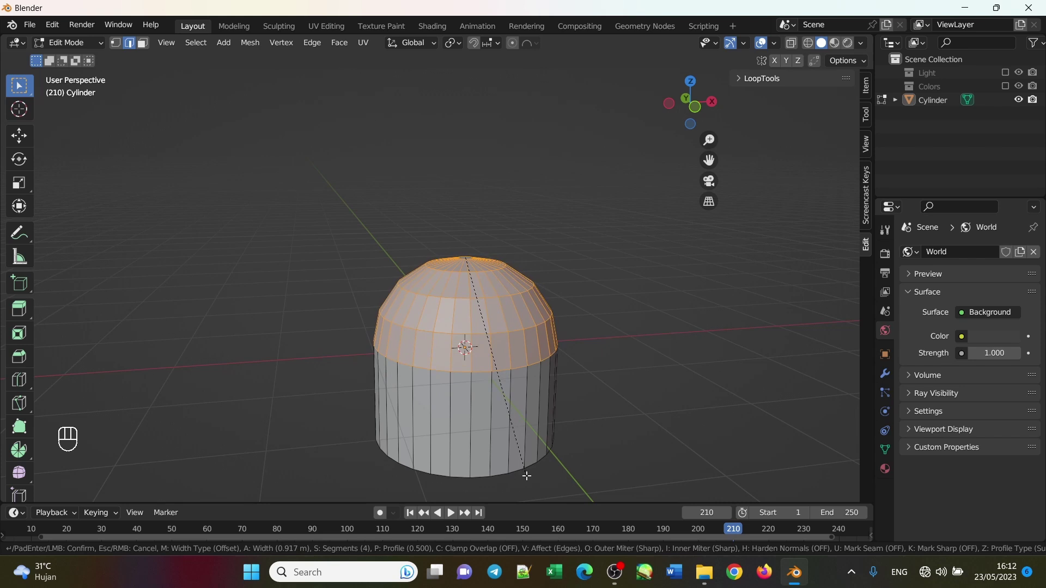
{"action": "left_click", "coordinate": [526, 472]}
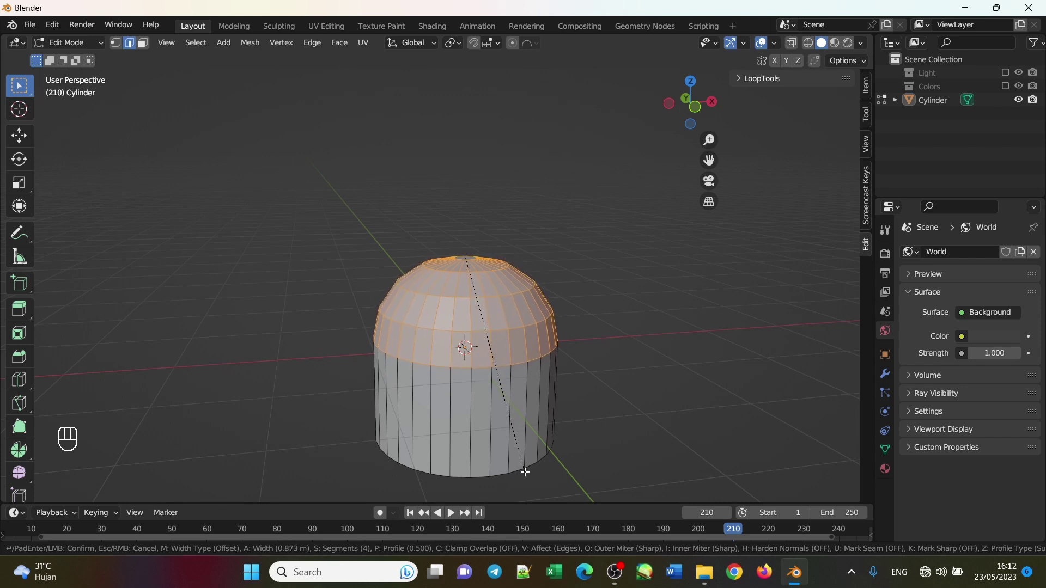
{"action": "left_click", "coordinate": [533, 408]}
Delete the cylinder's flat bottom face so the bell is open underneath.
{"action": "left_click_drag", "start_coordinate": [575, 376], "coordinate": [542, 354]}
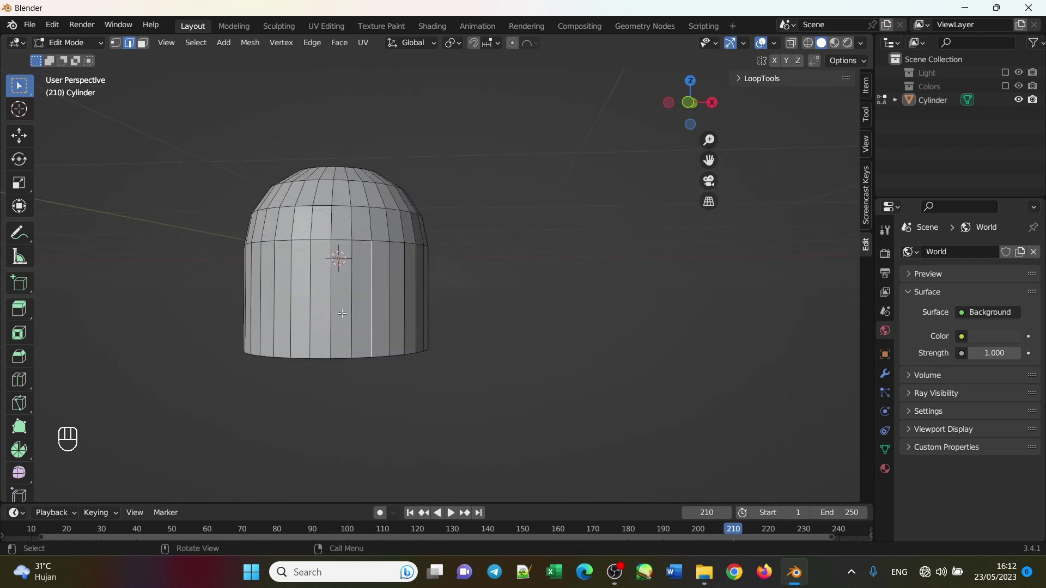
{"action": "left_click_drag", "start_coordinate": [348, 319], "coordinate": [381, 310]}
{"action": "left_click", "coordinate": [467, 373]}
{"action": "middle_click", "coordinate": [462, 352]}
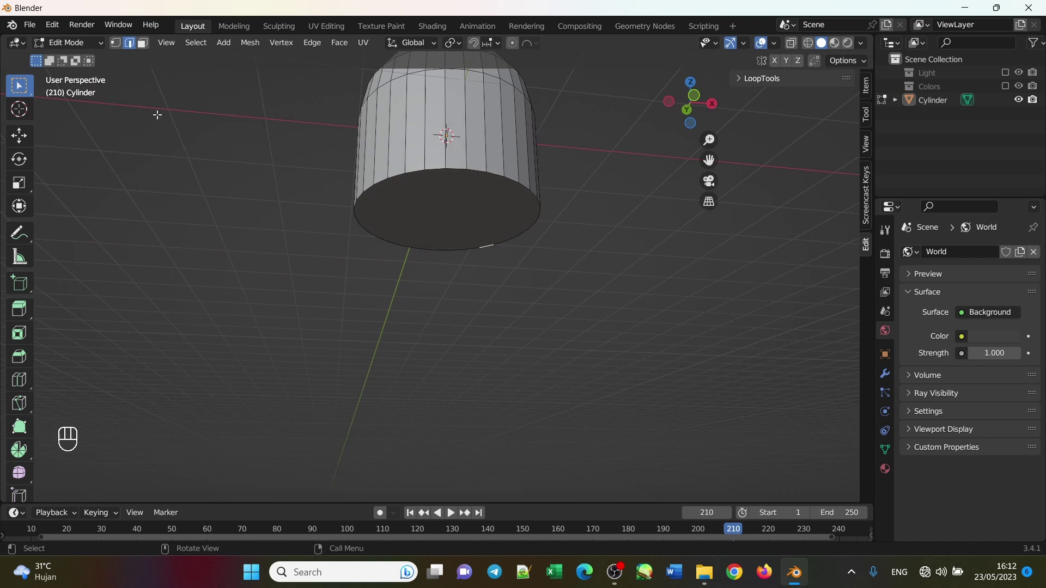
{"action": "left_click", "coordinate": [148, 47]}
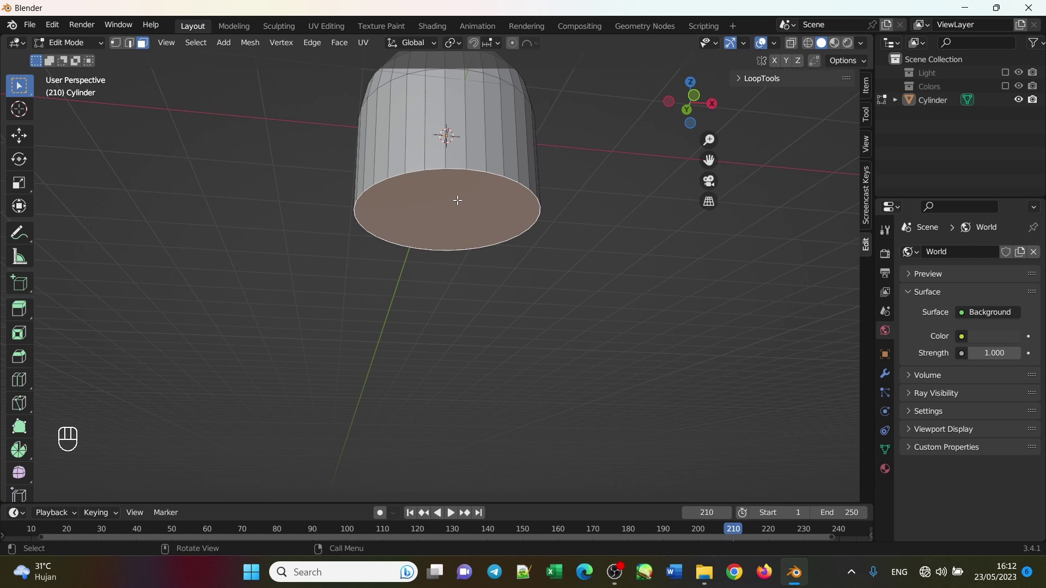
{"action": "key", "text": "Delete"}
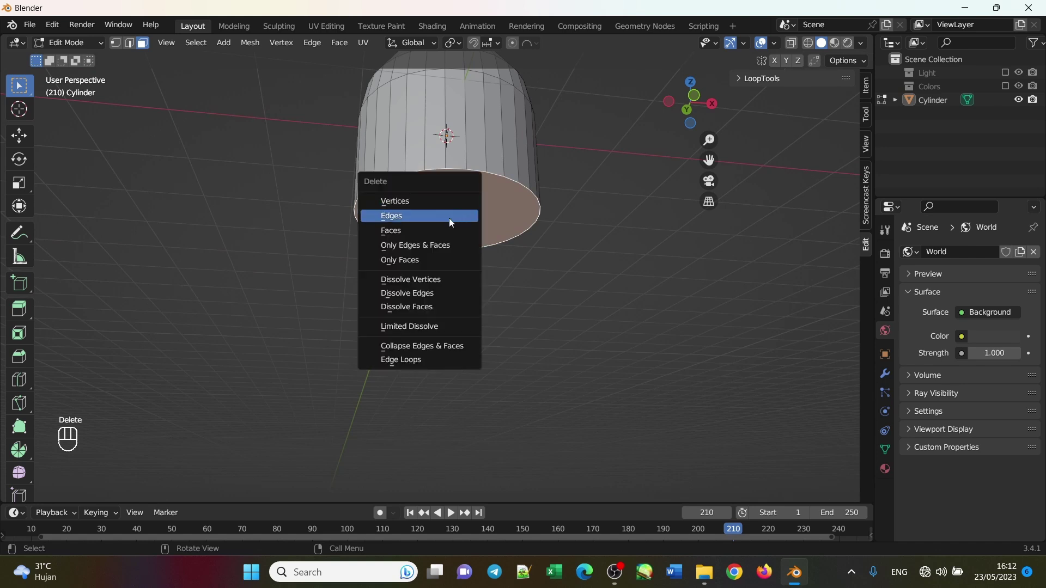
{"action": "left_click_drag", "start_coordinate": [561, 266], "coordinate": [562, 293]}
{"action": "left_click_drag", "start_coordinate": [584, 326], "coordinate": [586, 332]}
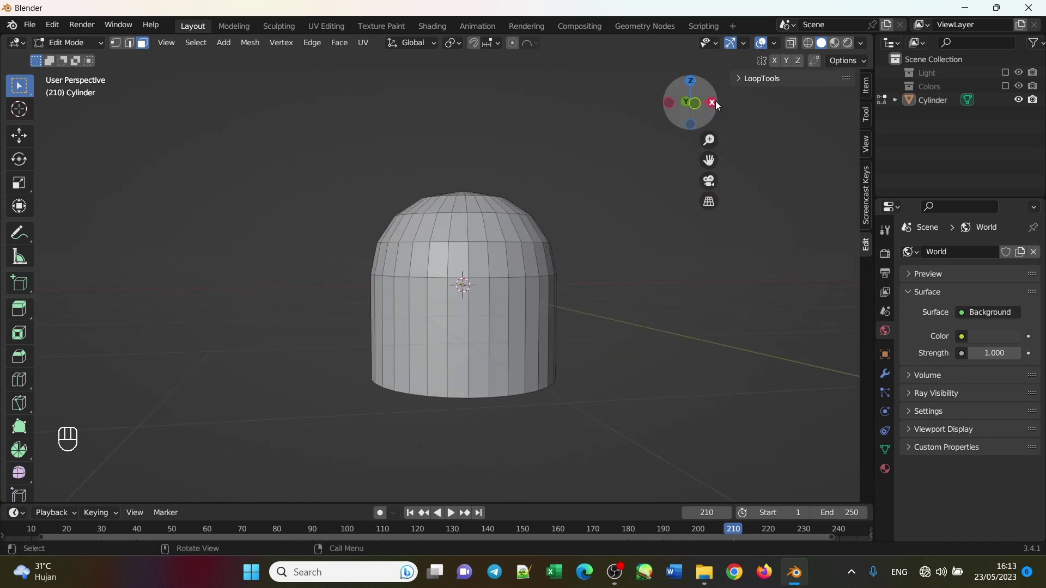
From front view, loop-cut a new horizontal edge ring near the bottom and select it.
{"action": "left_click", "coordinate": [695, 106]}
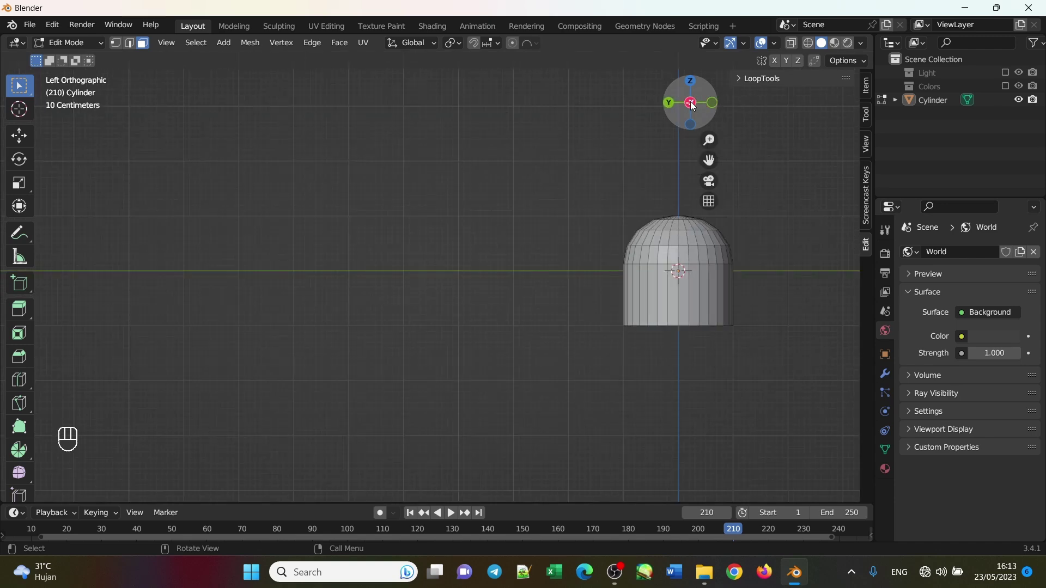
{"action": "key", "text": "KP_1"}
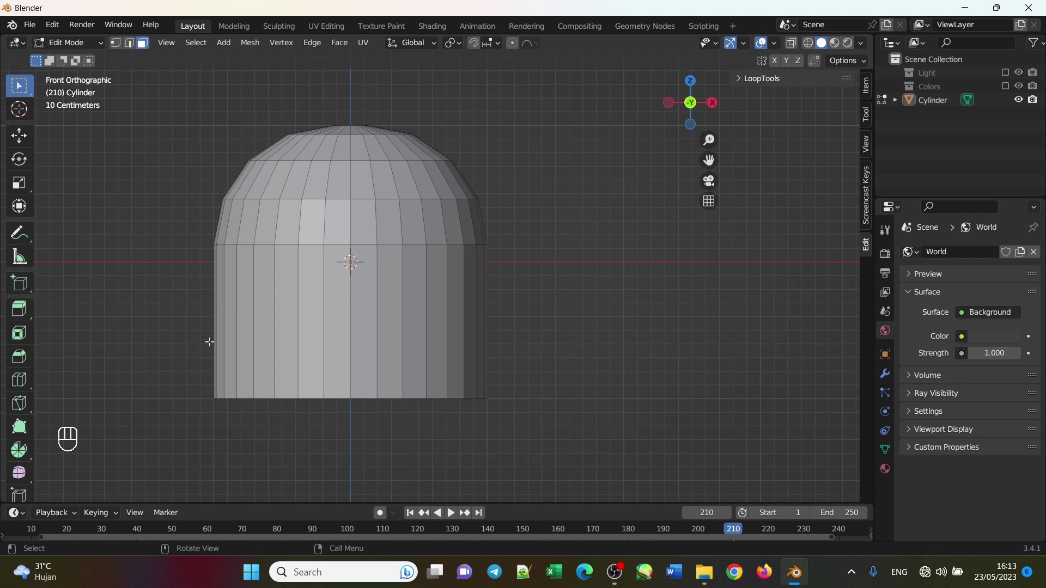
{"action": "key", "text": "ctrl+r"}
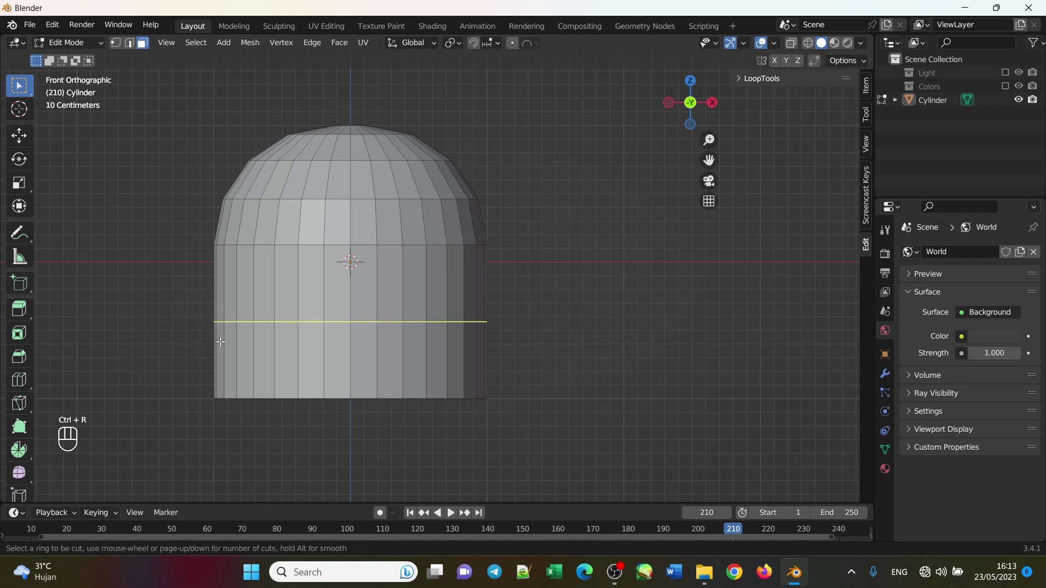
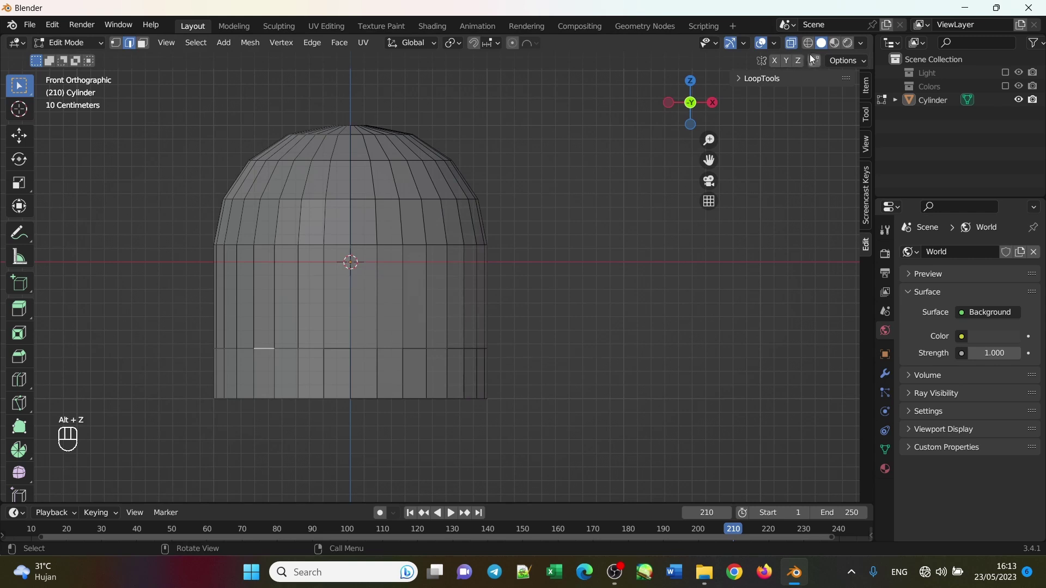
{"action": "key", "text": "alt+z"}
{"action": "key", "text": "alt+z"}
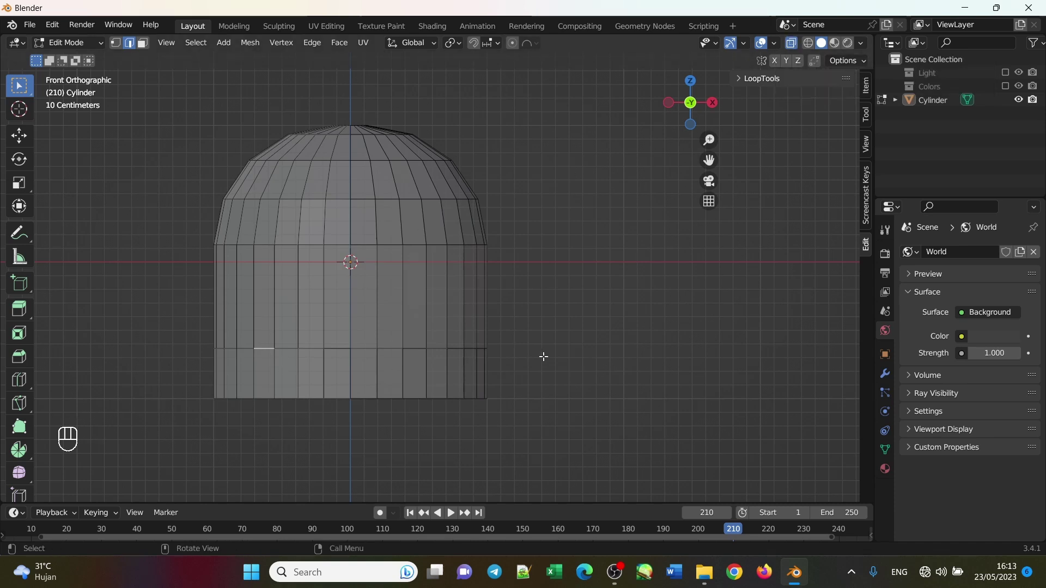
{"action": "key", "text": "alt+z"}
{"action": "key", "text": "alt+z"}
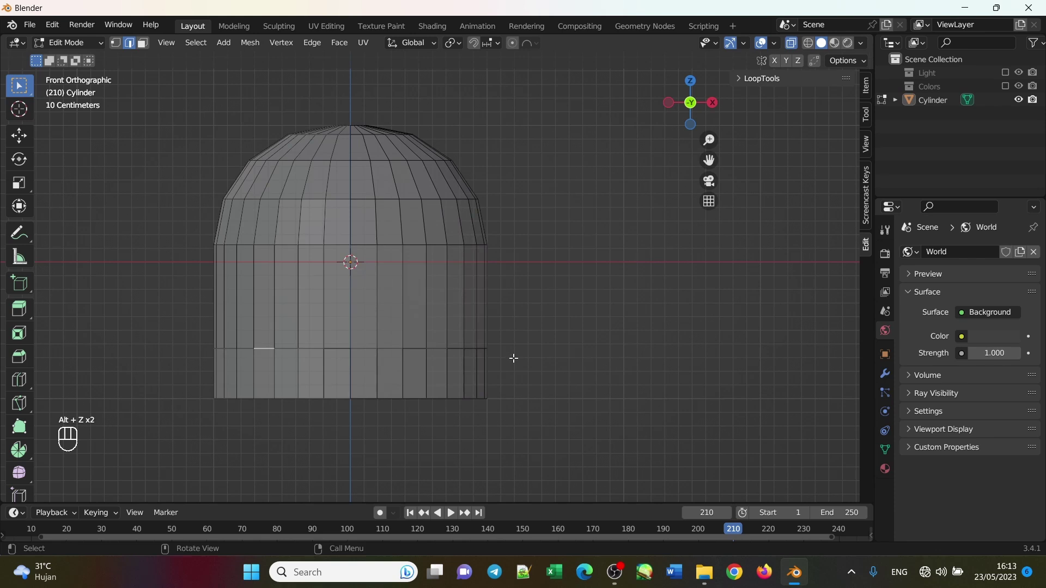
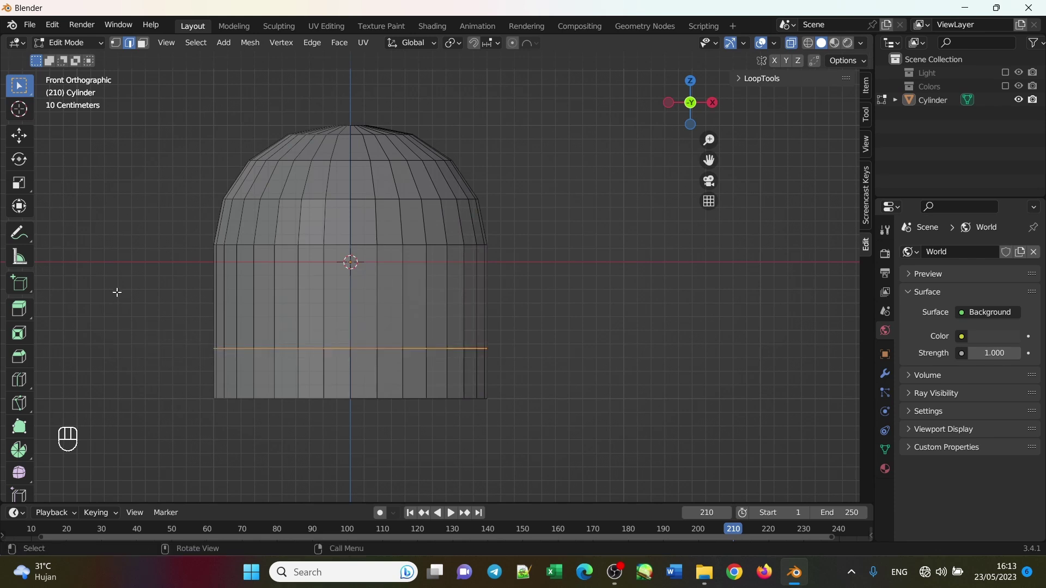
Scale the lower ring into a flared skirt and extrude a short rim downward along Z.
{"action": "key", "text": "s"}
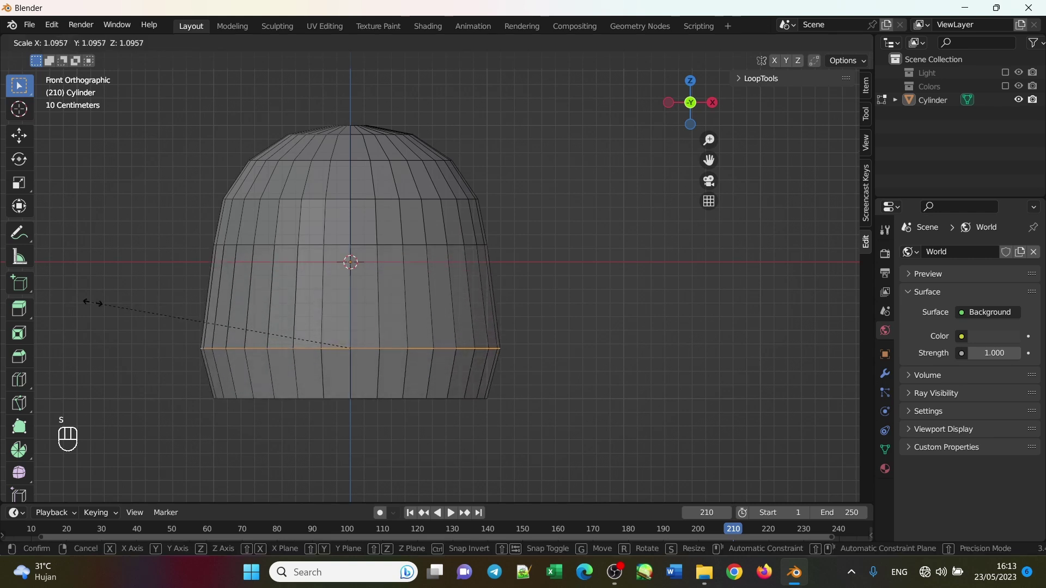
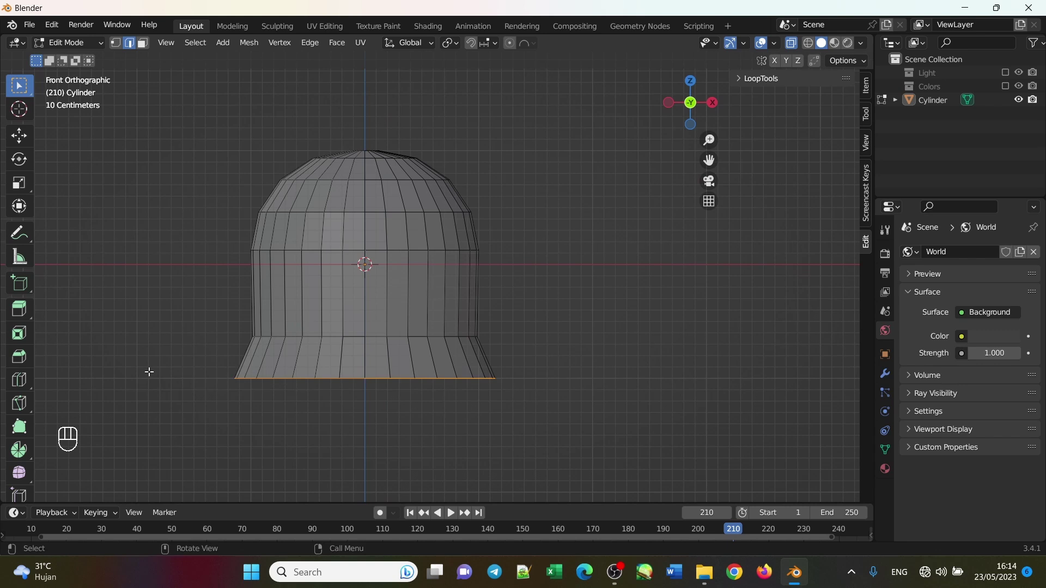
{"action": "key", "text": "e"}
{"action": "key", "text": "z"}
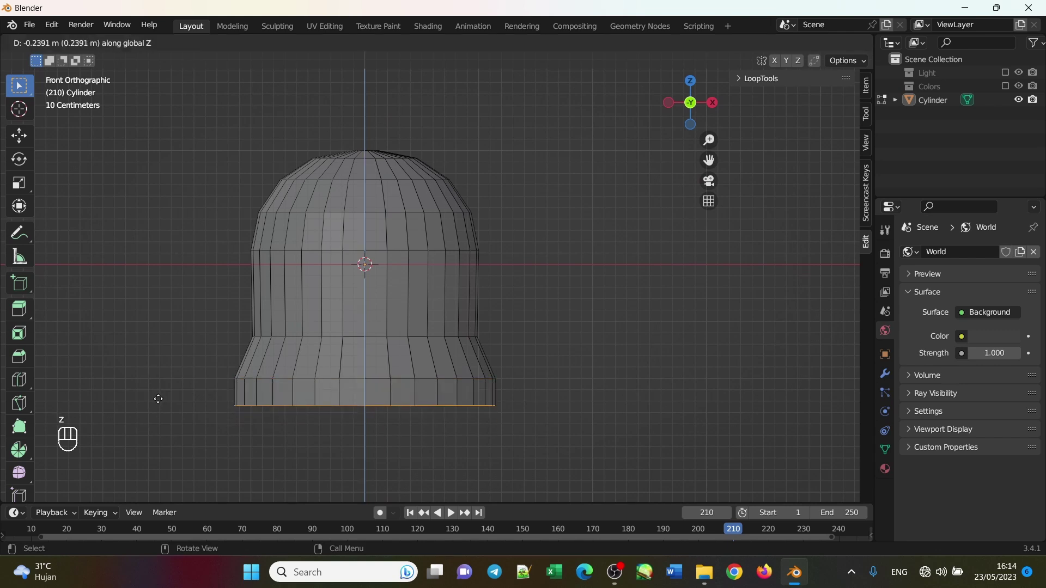
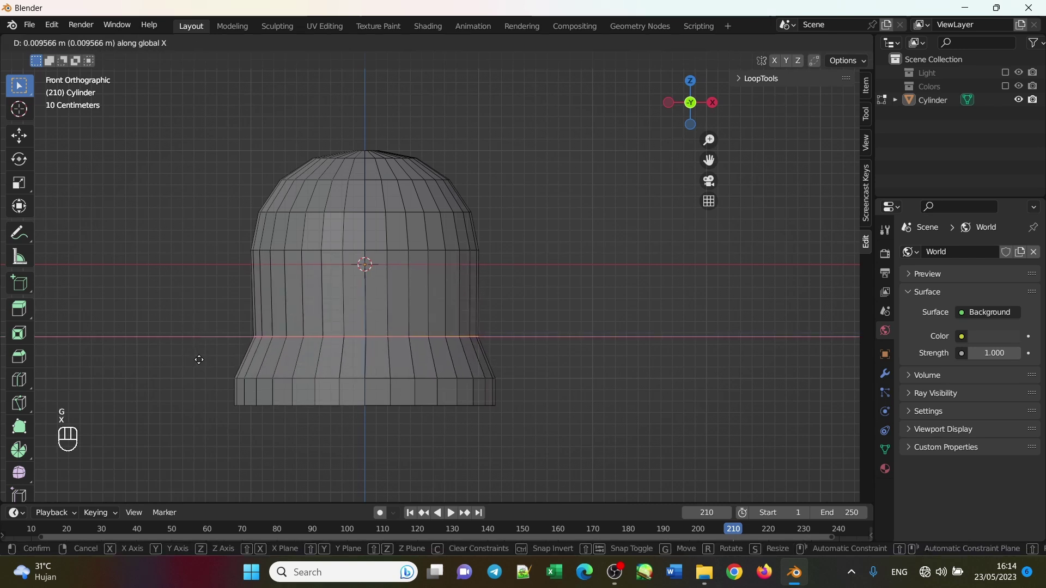
{"action": "key", "text": "z"}
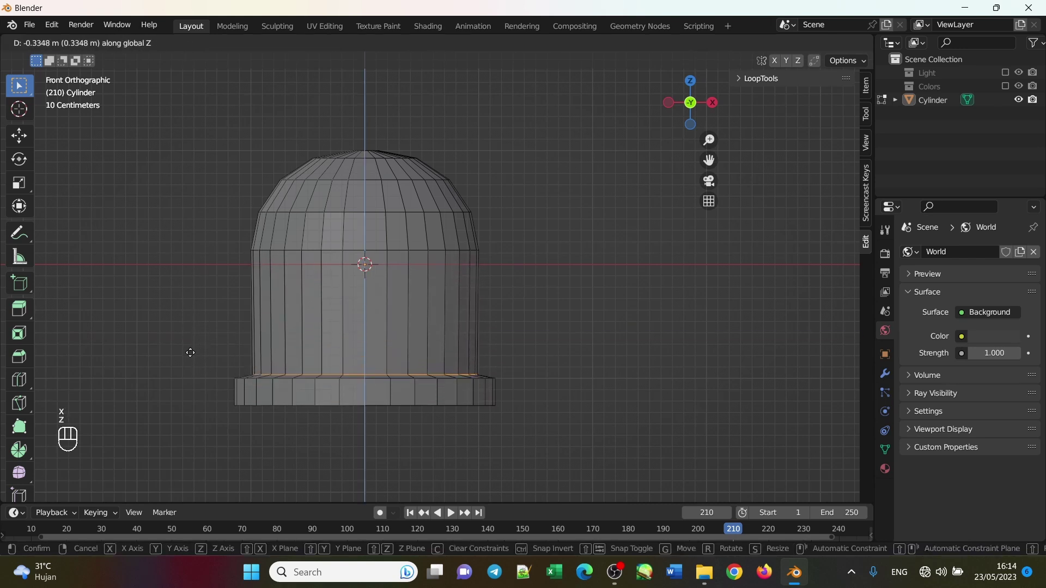
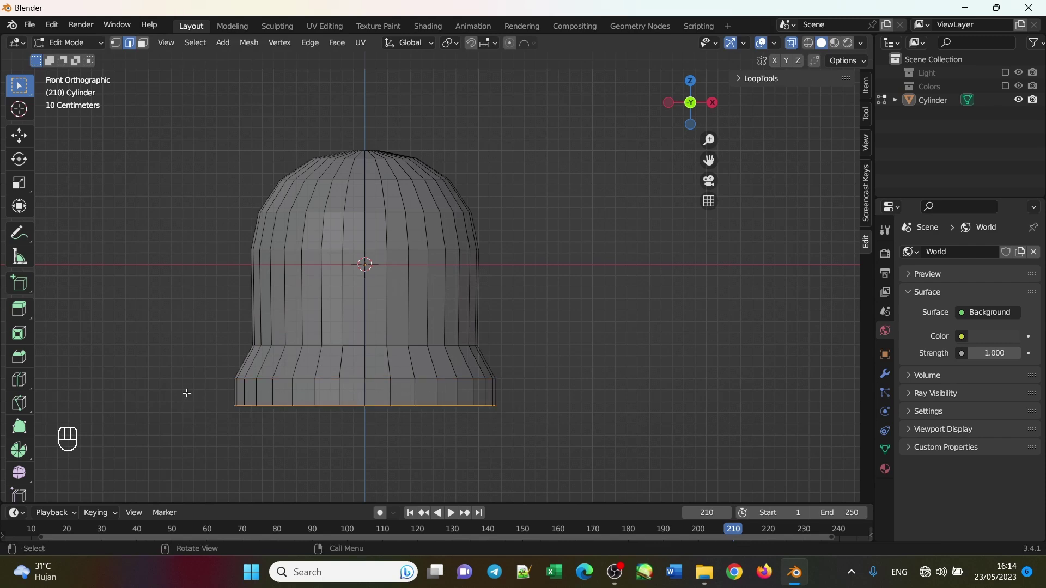
{"action": "key", "text": "s"}
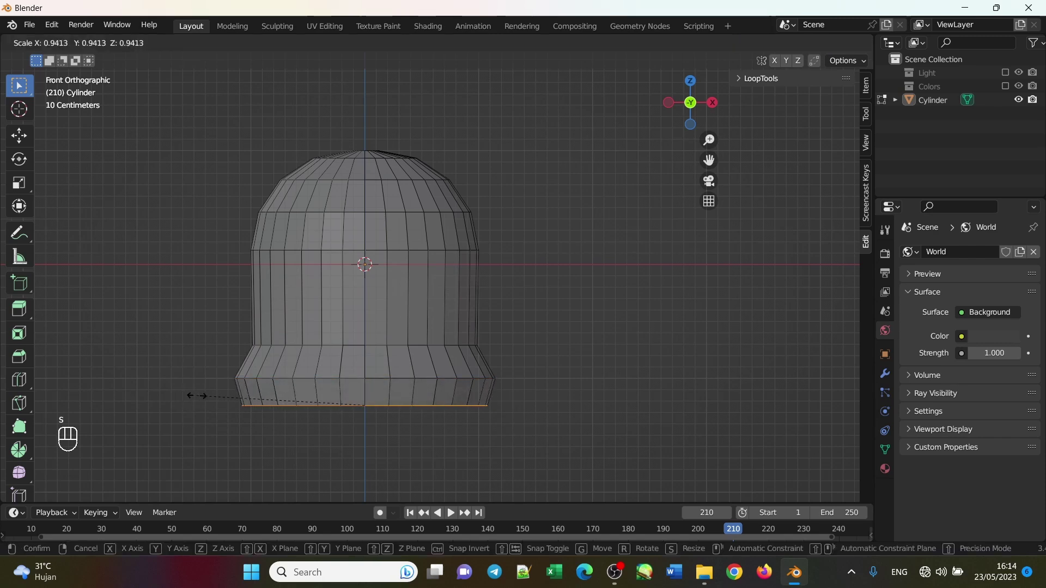
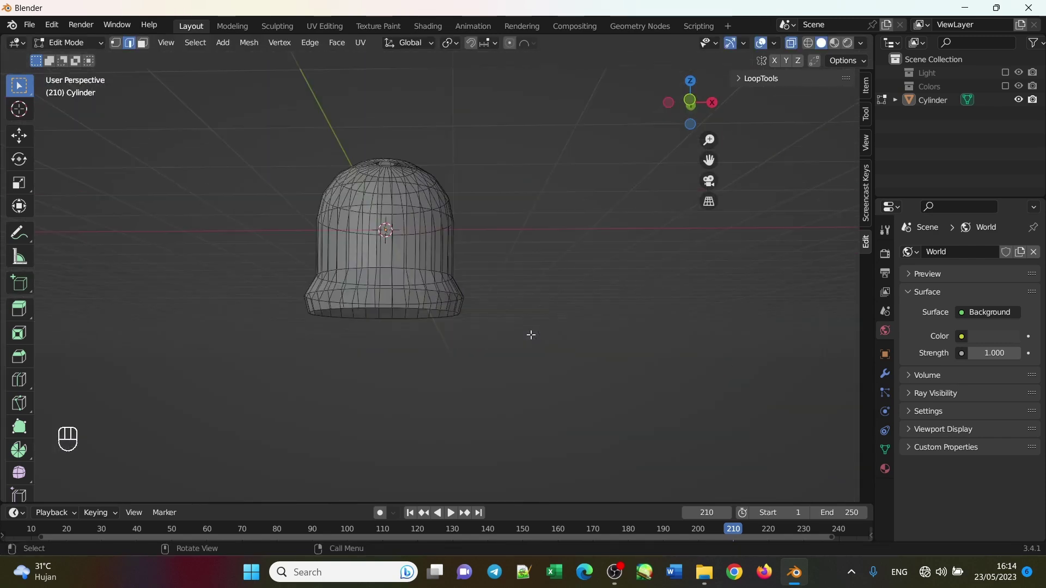
{"action": "left_click_drag", "start_coordinate": [427, 332], "coordinate": [422, 350]}
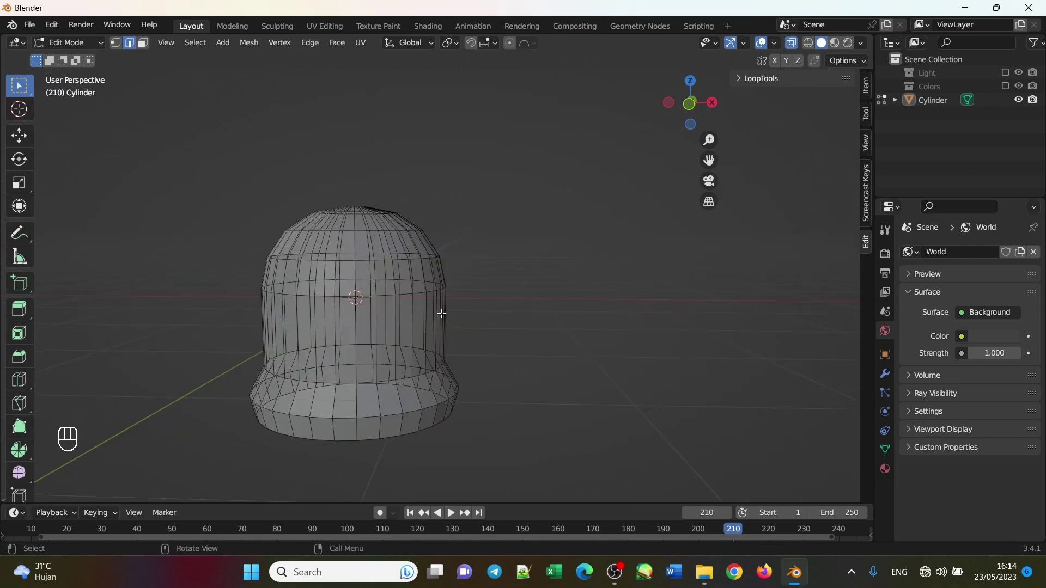
{"action": "left_click", "coordinate": [489, 408]}
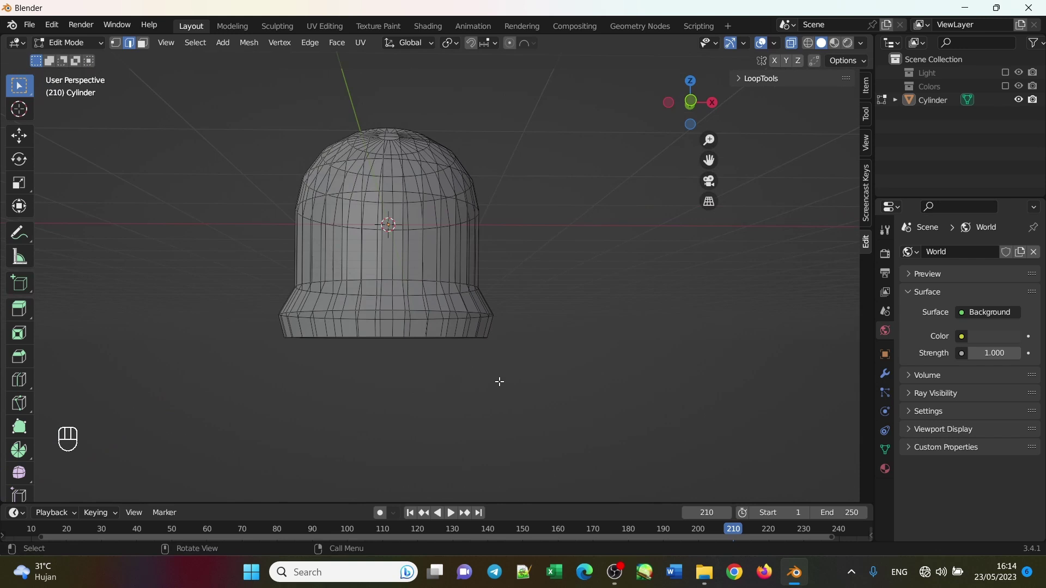
{"action": "key", "text": "Tab"}
{"action": "left_click_drag", "start_coordinate": [87, 49], "coordinate": [81, 65]}
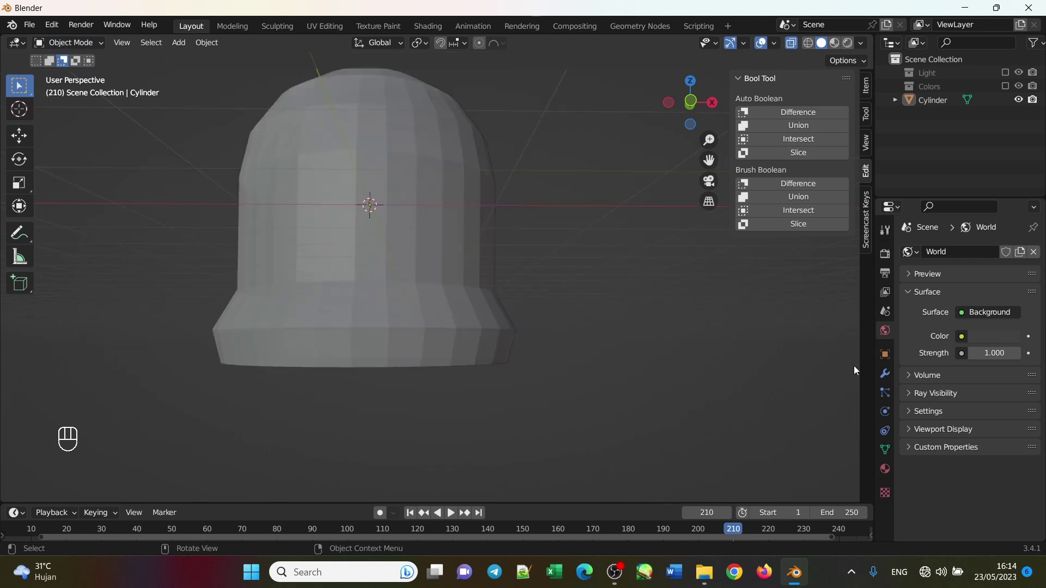
Add a Solidify modifier with 0.23 m thickness and apply it to the bell body.
{"action": "right_click", "coordinate": [890, 378]}
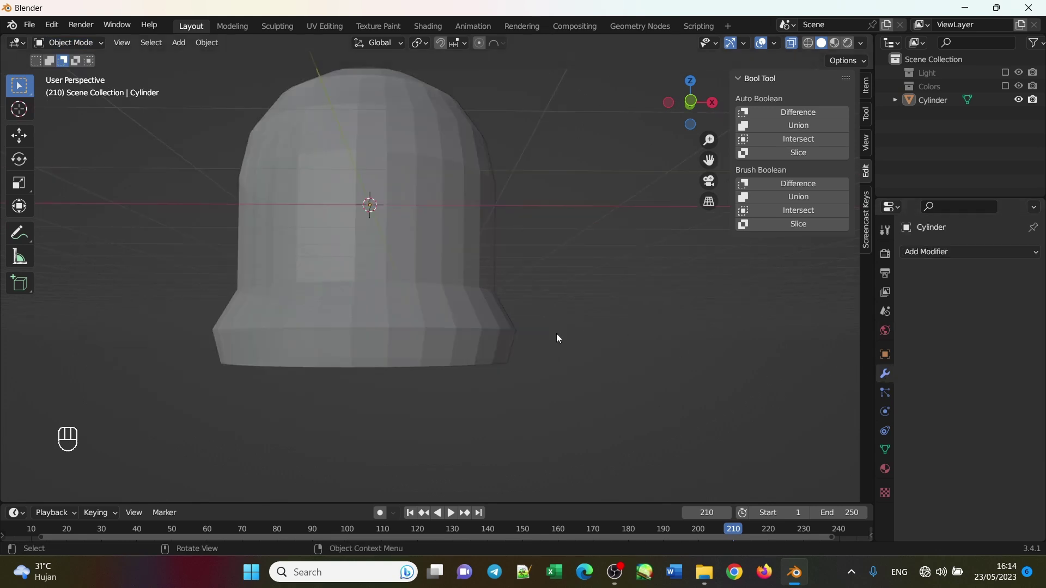
{"action": "left_click_drag", "start_coordinate": [955, 252], "coordinate": [767, 483]}
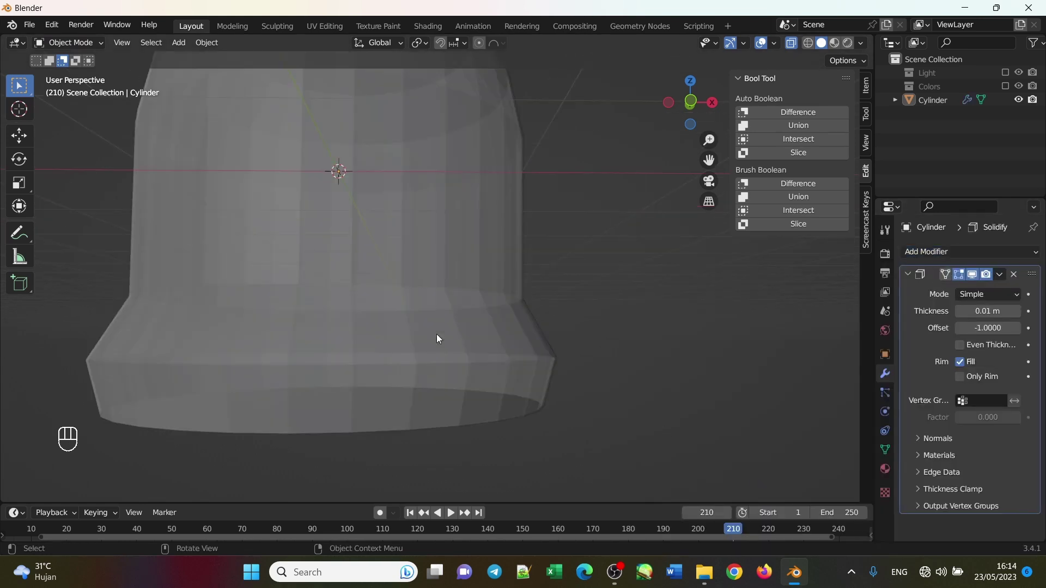
{"action": "key", "text": "alt+z"}
{"action": "left_click_drag", "start_coordinate": [528, 363], "coordinate": [530, 342]}
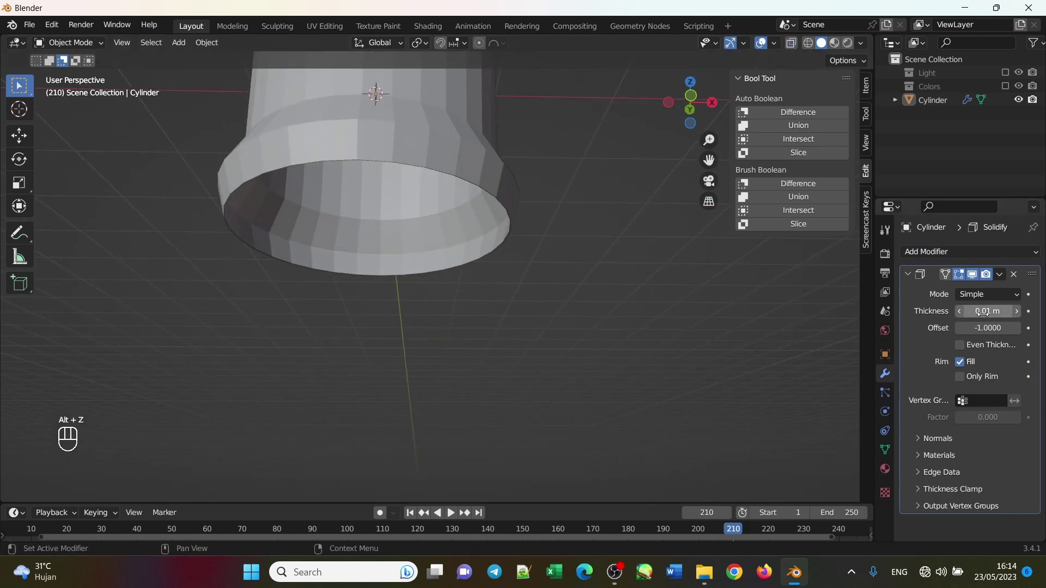
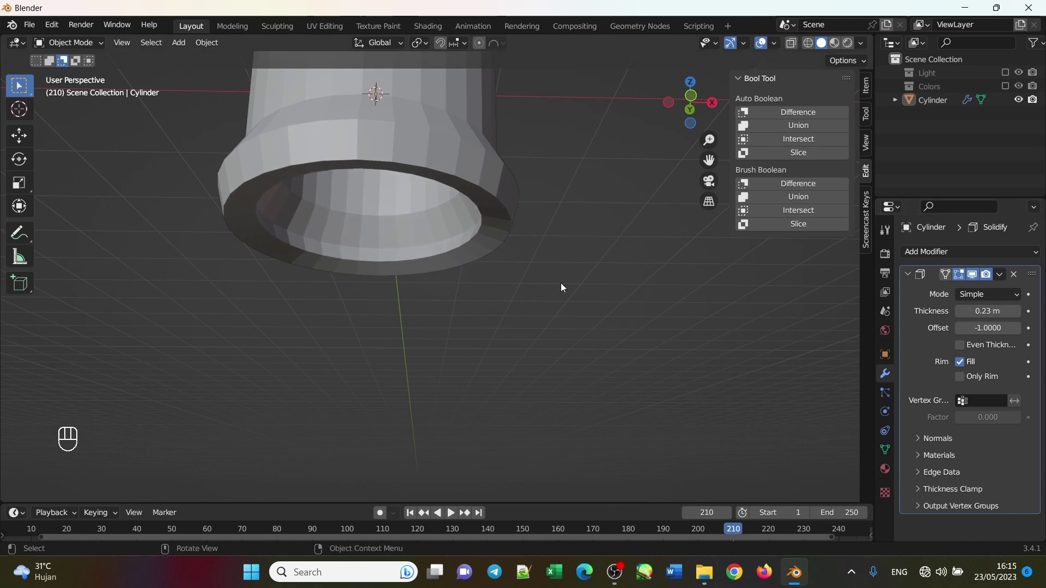
{"action": "left_click_drag", "start_coordinate": [566, 302], "coordinate": [559, 293]}
{"action": "left_click_drag", "start_coordinate": [1002, 276], "coordinate": [969, 292]}
{"action": "left_click_drag", "start_coordinate": [377, 230], "coordinate": [380, 250]}
Bevel the bottom rim edge loop and the edge loop where the flare begins.
{"action": "key", "text": "Tab"}
{"action": "left_click_drag", "start_coordinate": [484, 331], "coordinate": [484, 310]}
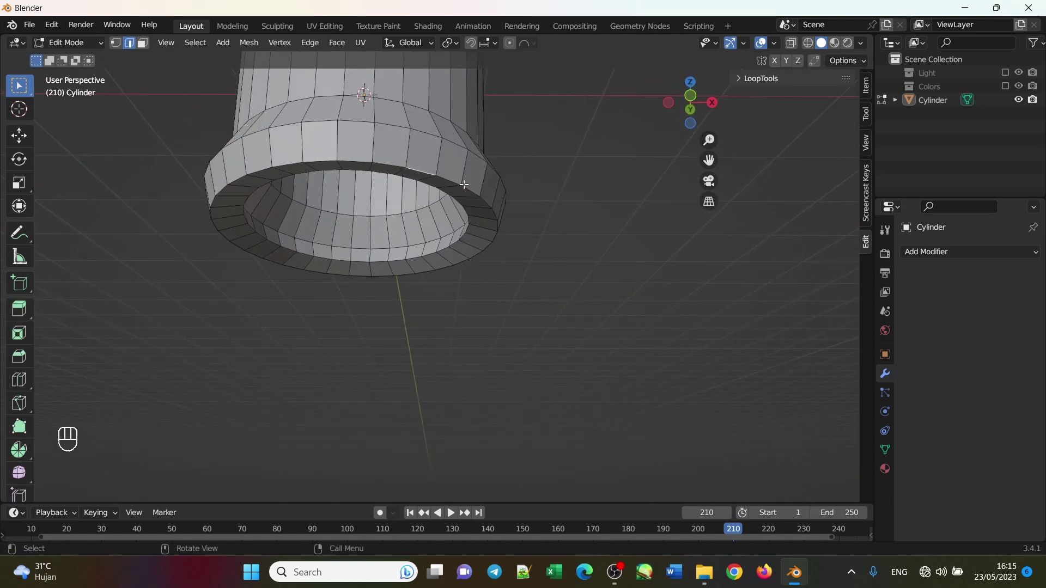
{"action": "left_click", "coordinate": [455, 181]}
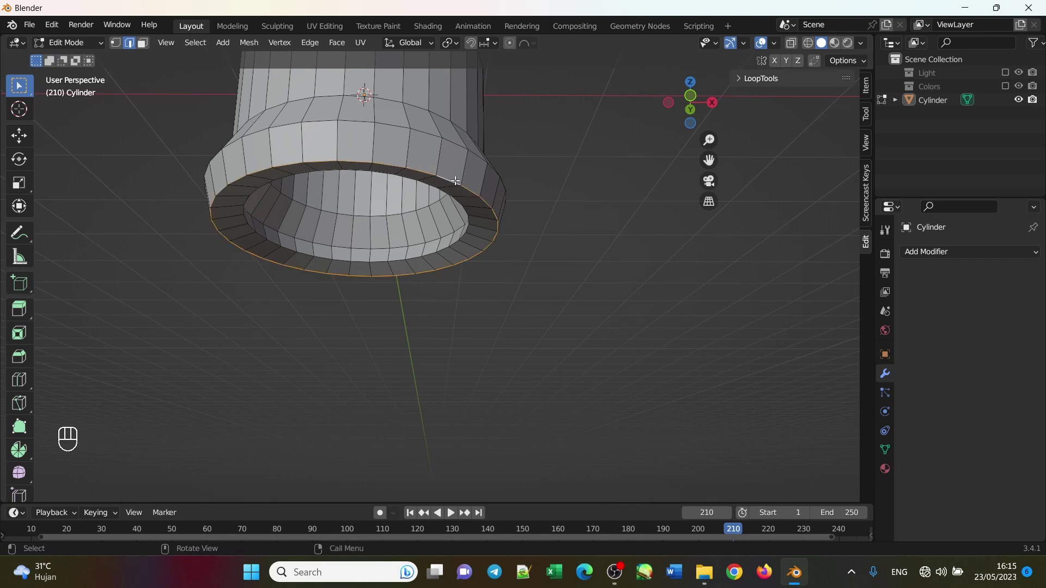
{"action": "key", "text": "ctrl+b"}
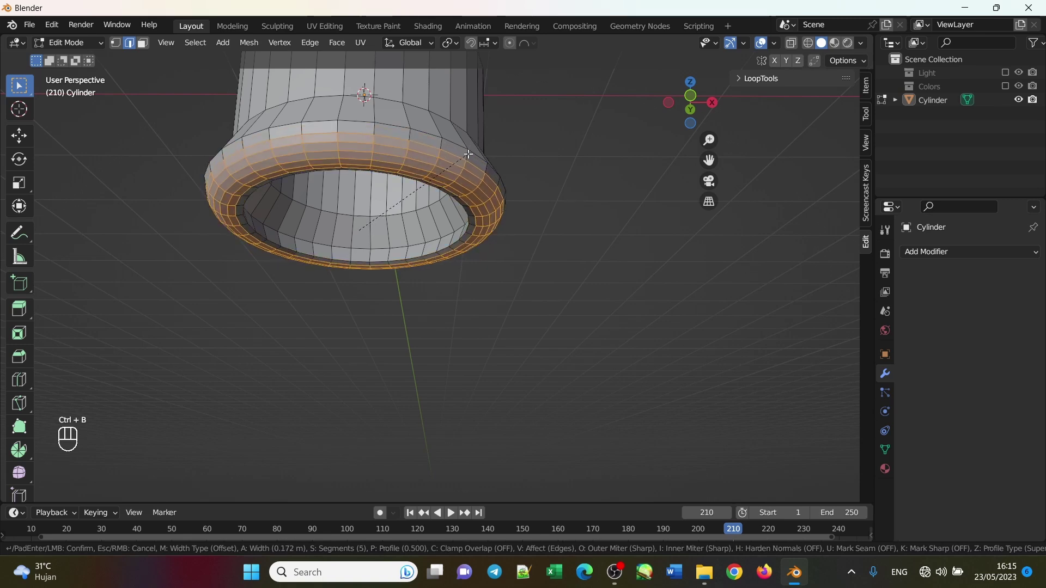
{"action": "left_click_drag", "start_coordinate": [538, 173], "coordinate": [532, 203]}
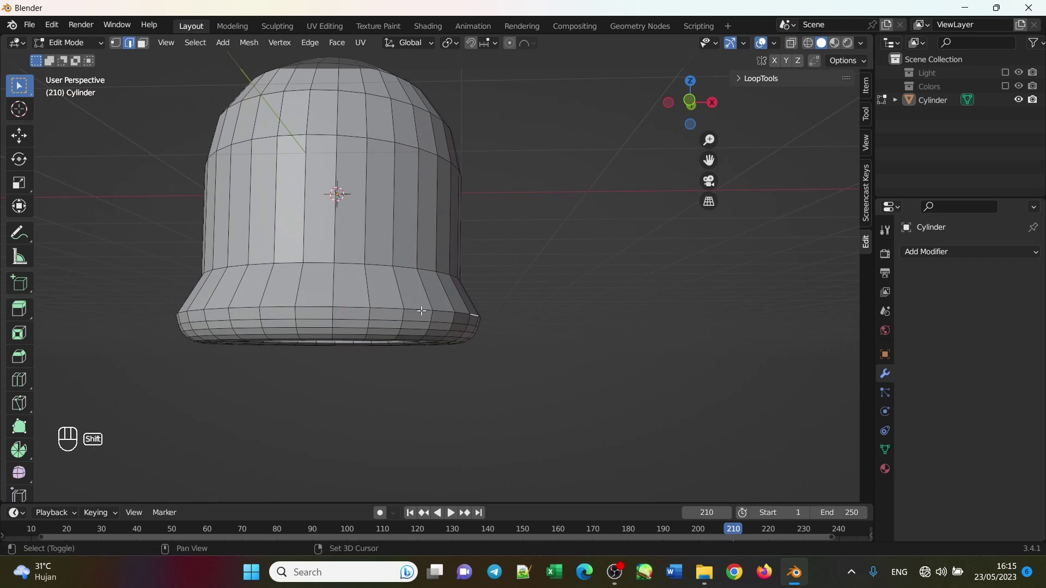
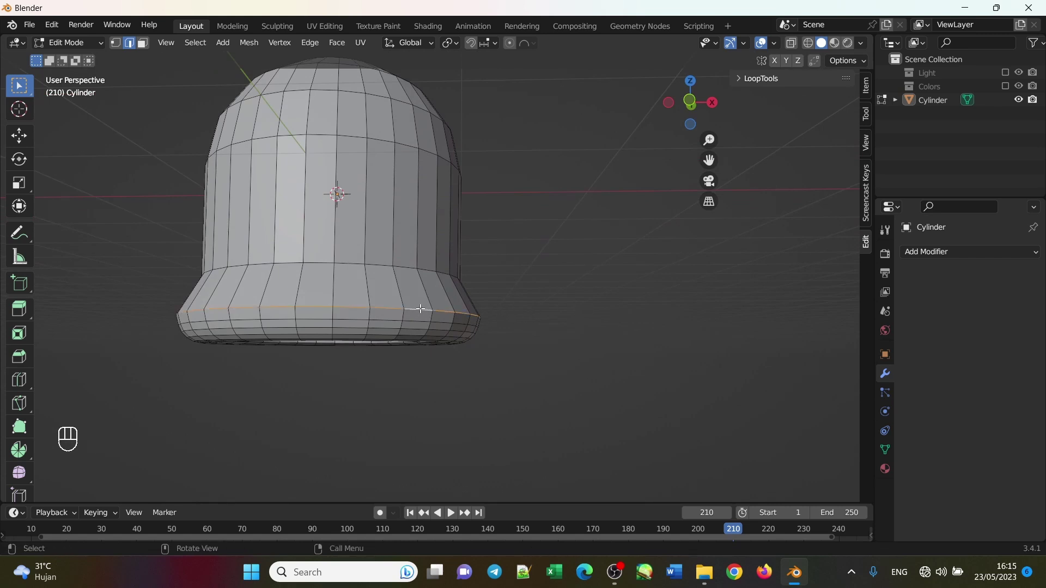
{"action": "key", "text": "ctrl+b"}
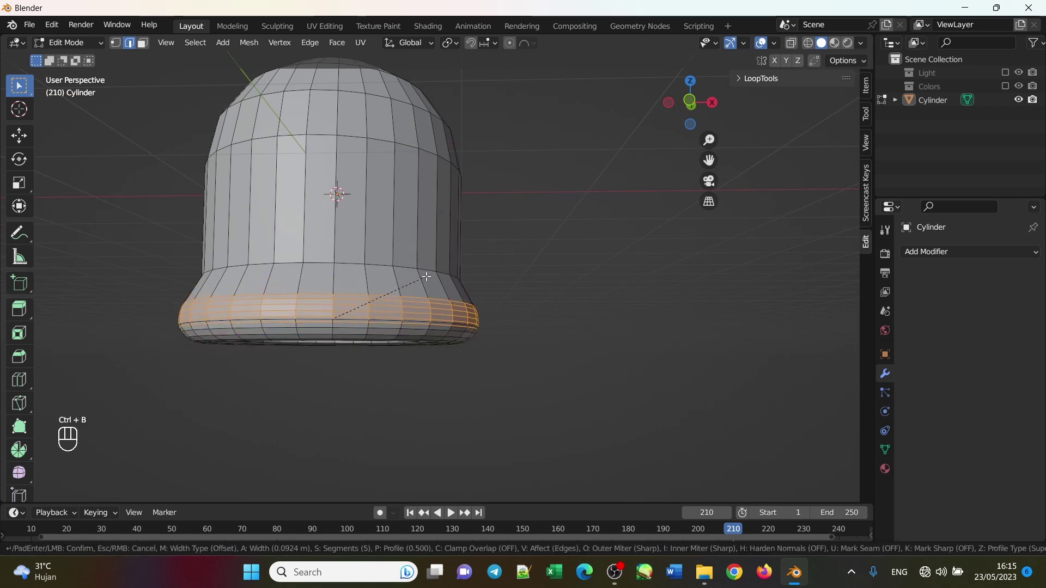
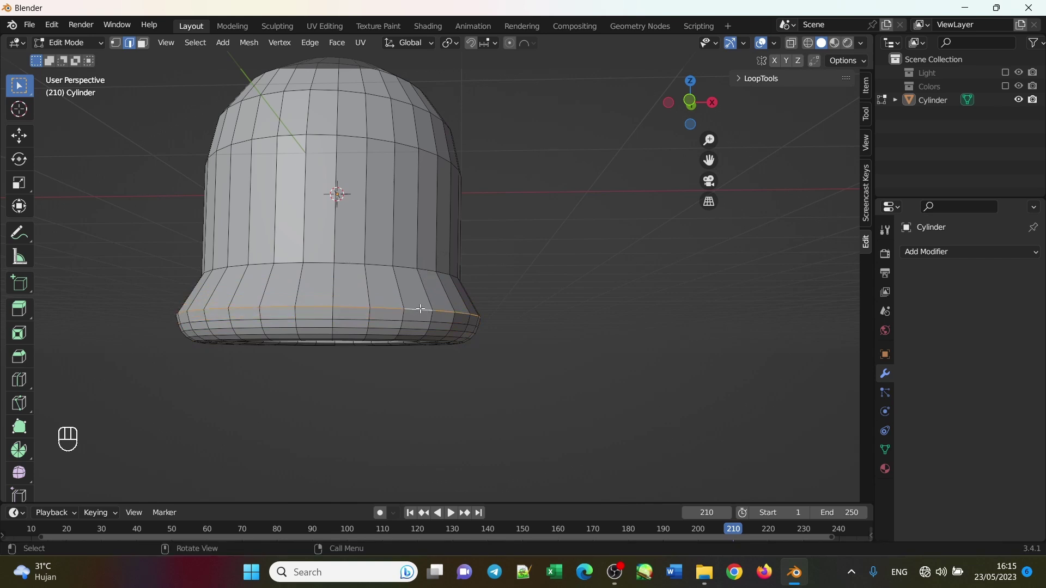
{"action": "key", "text": "s"}
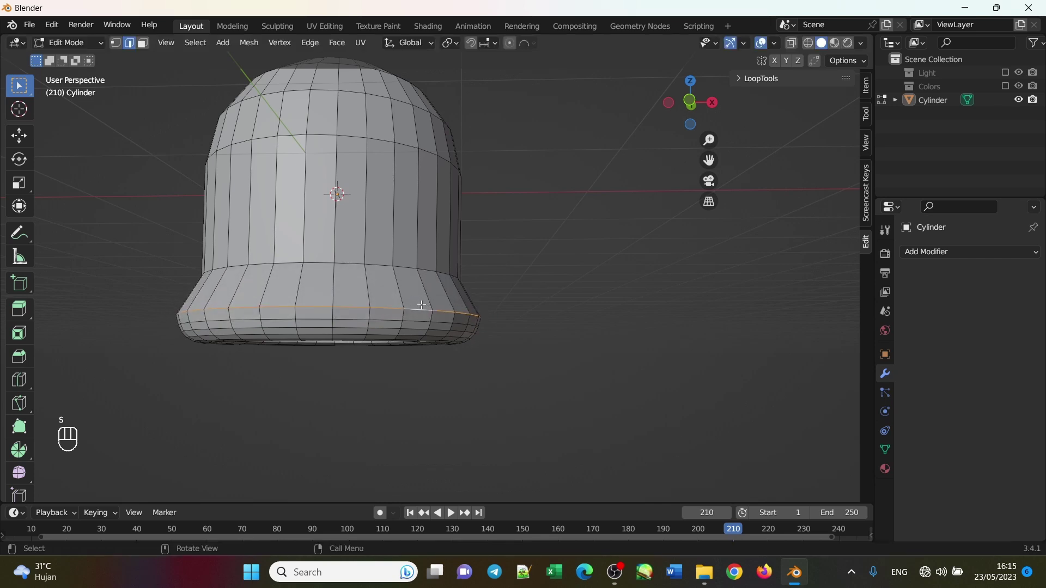
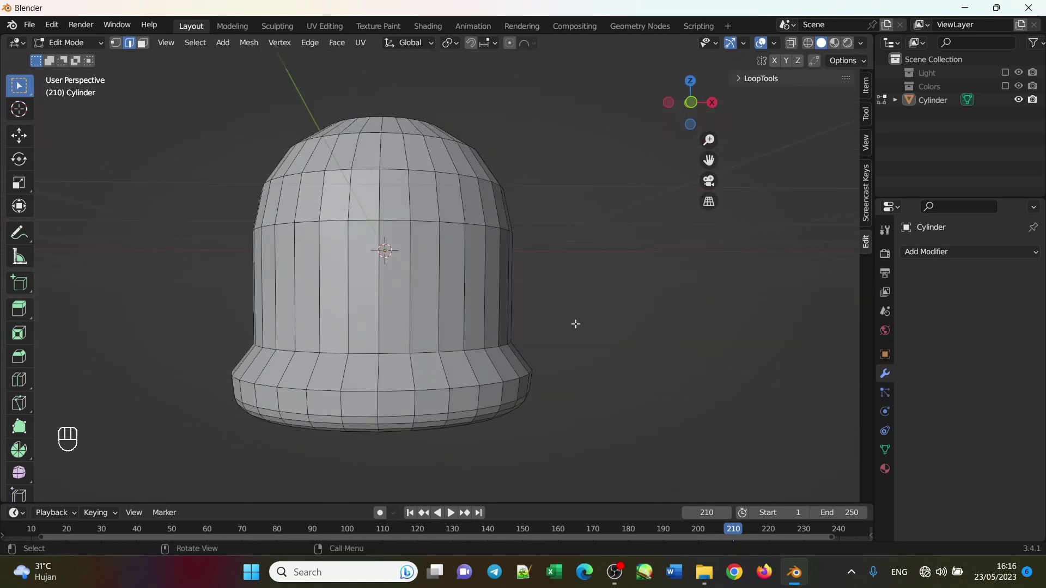
{"action": "left_click_drag", "start_coordinate": [469, 302], "coordinate": [550, 292]}
Back in Object Mode, shade the bell smooth.
{"action": "key", "text": "Tab"}
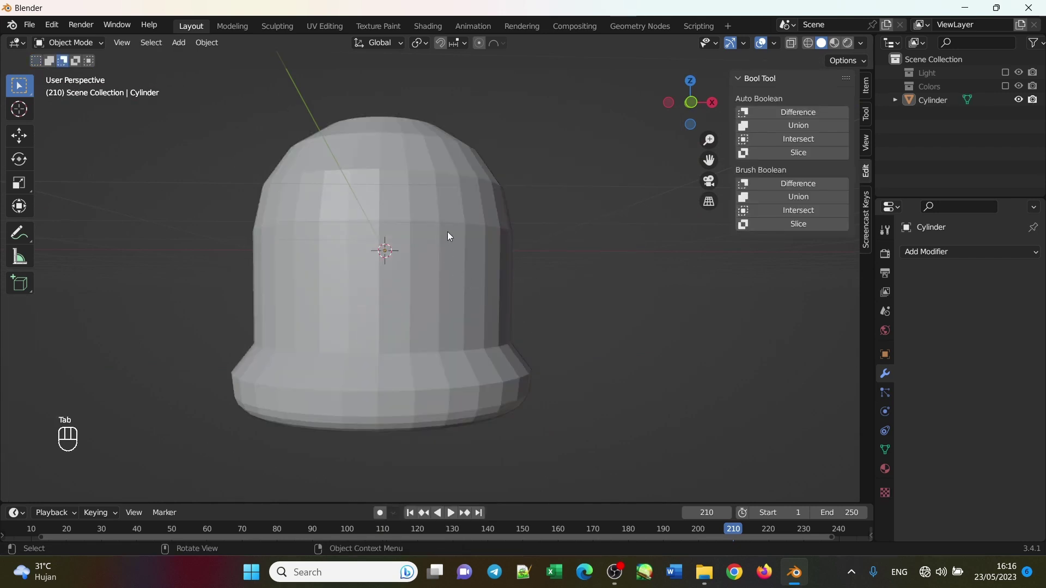
{"action": "left_click", "coordinate": [447, 209]}
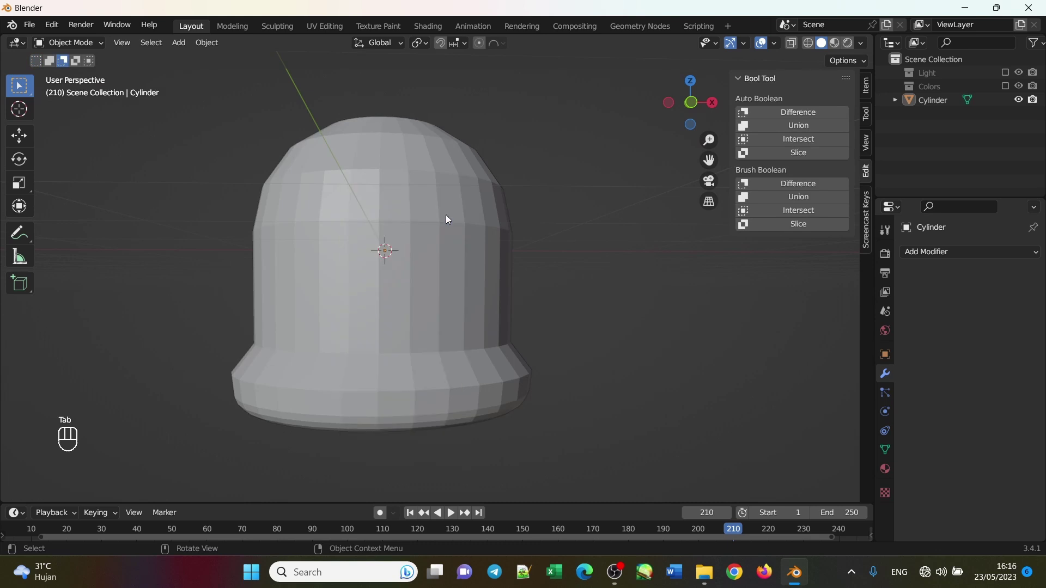
{"action": "left_click_drag", "start_coordinate": [449, 221], "coordinate": [458, 238]}
{"action": "right_click", "coordinate": [458, 237]}
{"action": "left_click", "coordinate": [541, 255]}
{"action": "left_click_drag", "start_coordinate": [478, 377], "coordinate": [477, 356]}
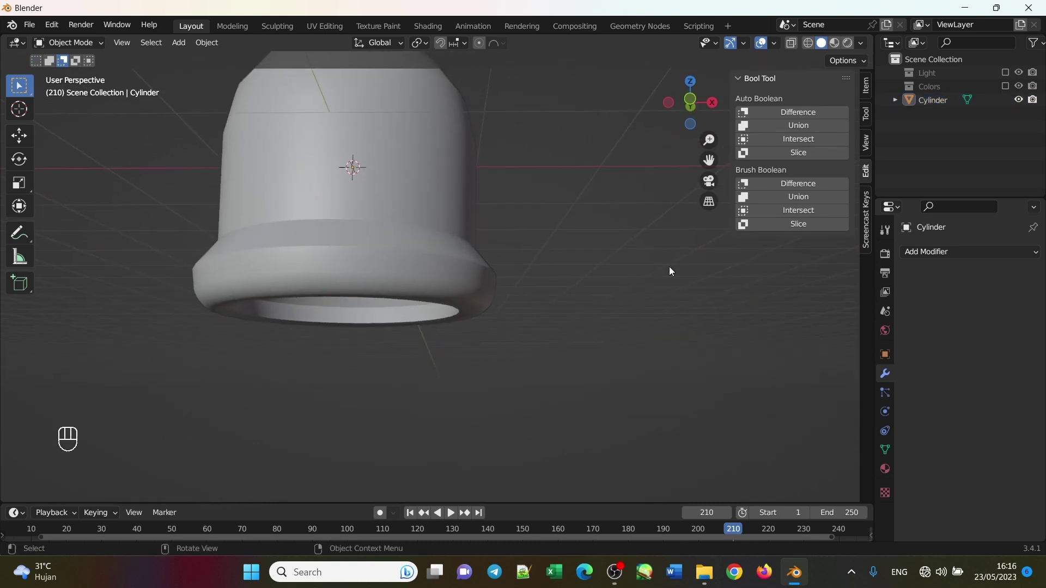
Add a Subdivision Surface modifier with viewport level 2 and render level 3.
{"action": "left_click_drag", "start_coordinate": [957, 253], "coordinate": [781, 496]}
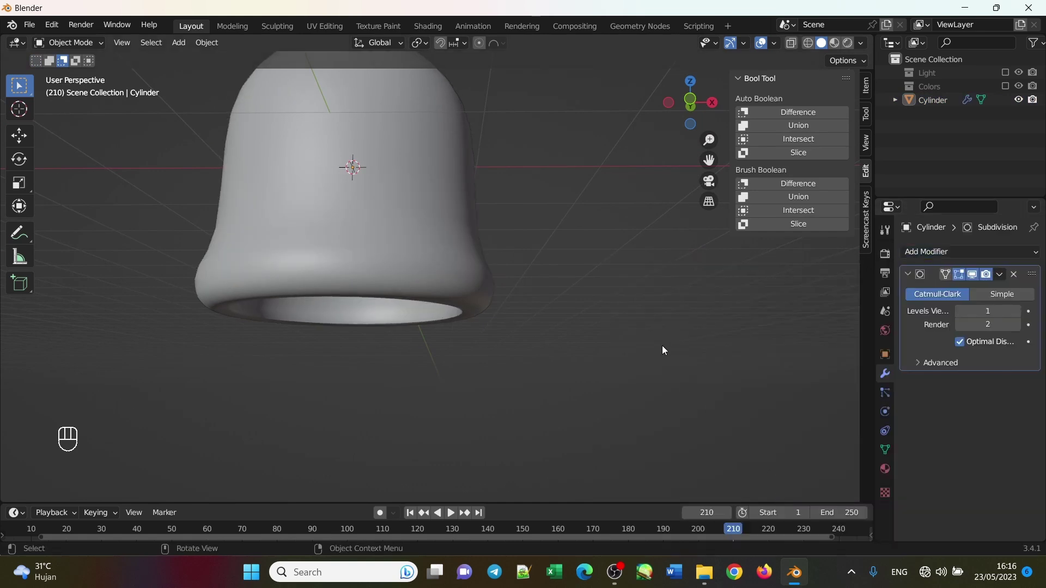
{"action": "left_click_drag", "start_coordinate": [579, 278], "coordinate": [591, 281]}
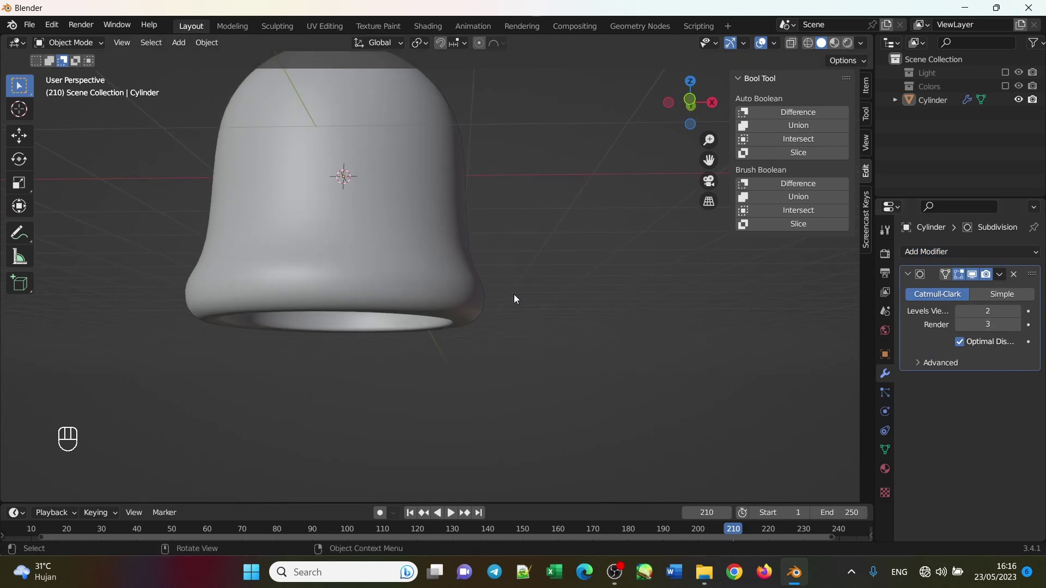
{"action": "left_click", "coordinate": [520, 315]}
{"action": "left_click", "coordinate": [505, 267]}
In X-ray front view, scale the ring just above the flare inward to about 0.95.
{"action": "key", "text": "Tab"}
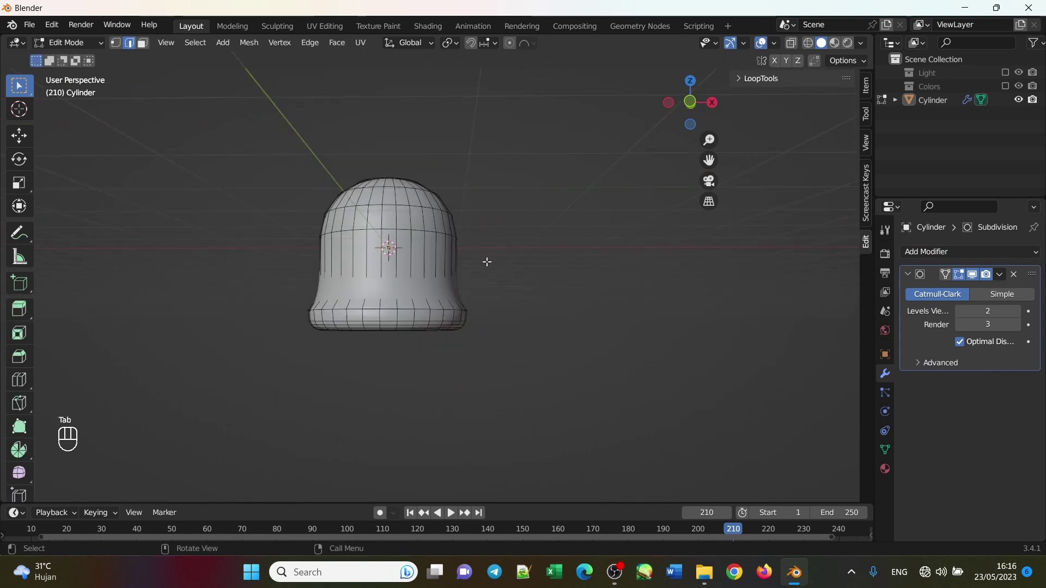
{"action": "left_click", "coordinate": [492, 283]}
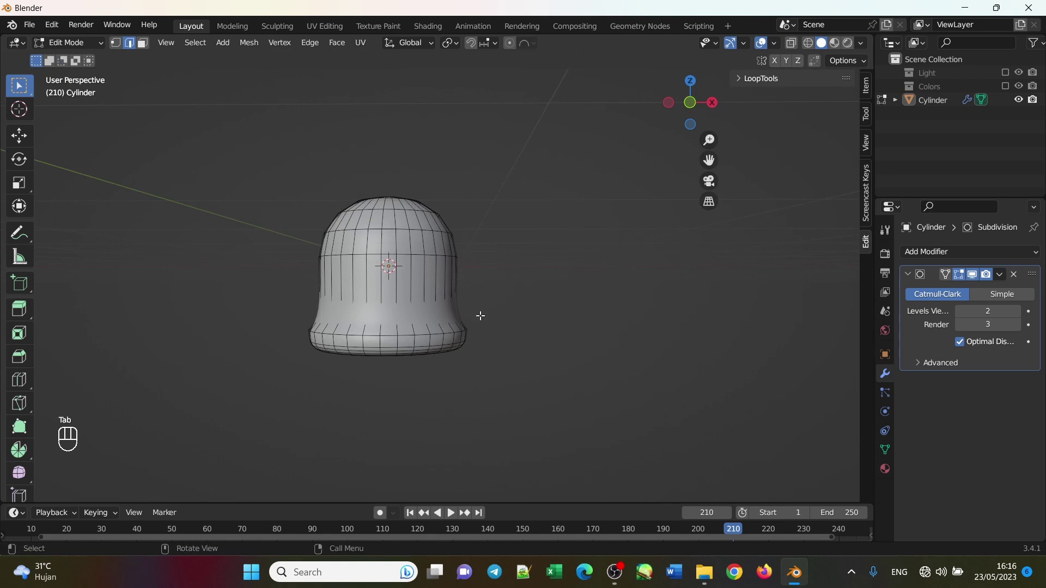
{"action": "key", "text": "s"}
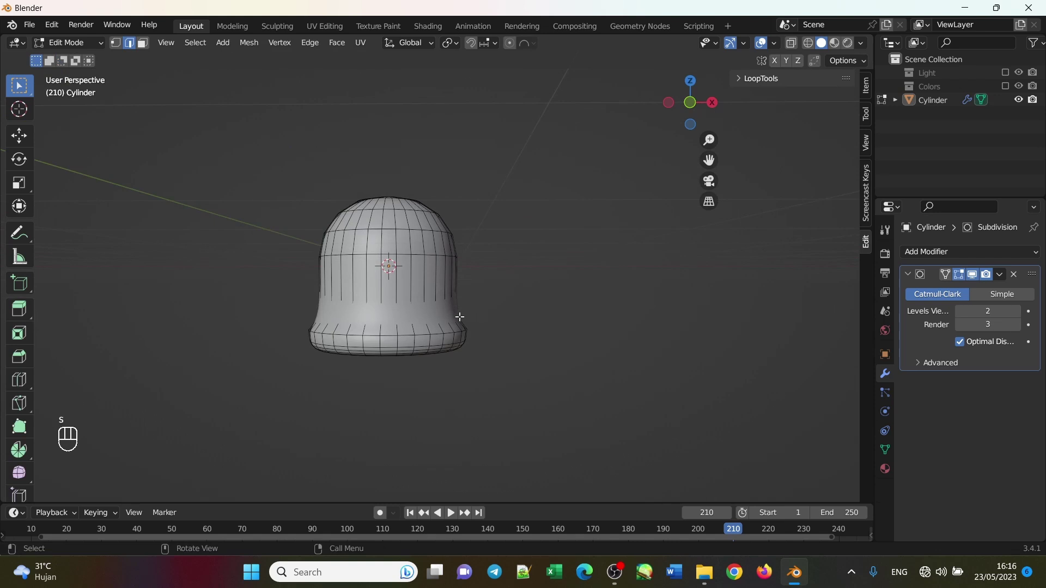
{"action": "key", "text": "alt+z"}
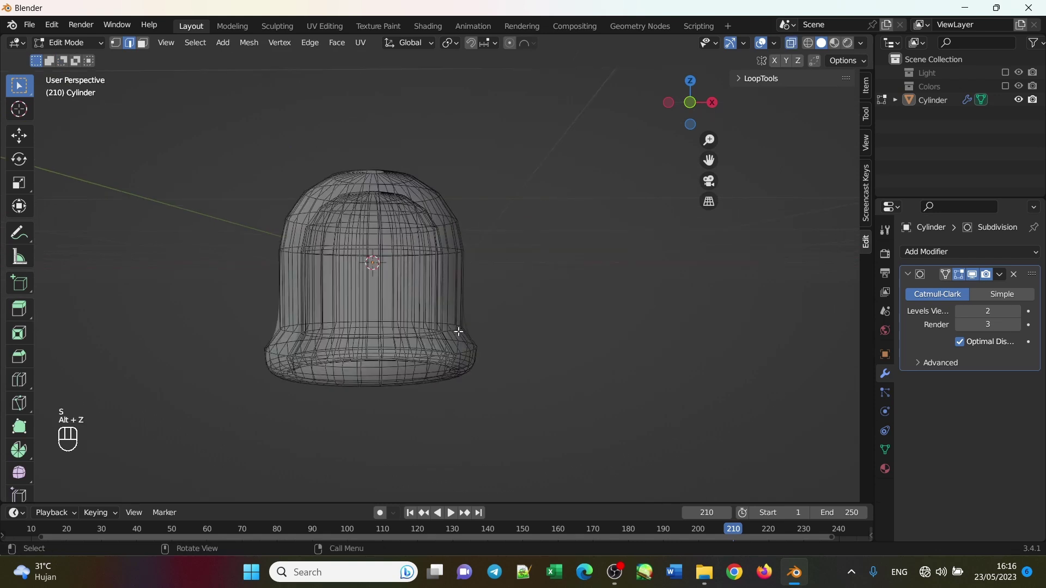
{"action": "key", "text": "KP_1"}
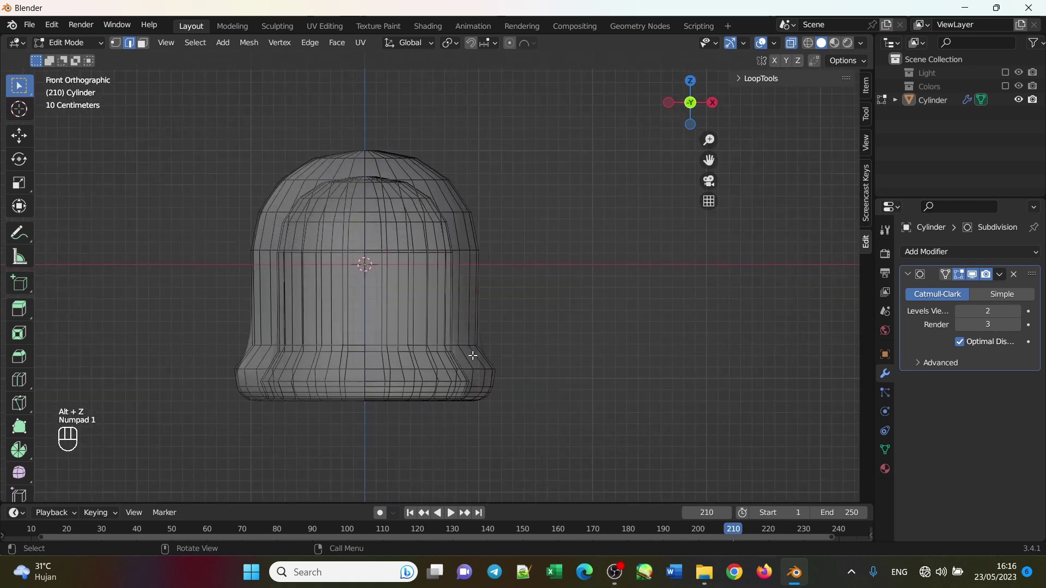
{"action": "left_click_drag", "start_coordinate": [478, 358], "coordinate": [226, 318]}
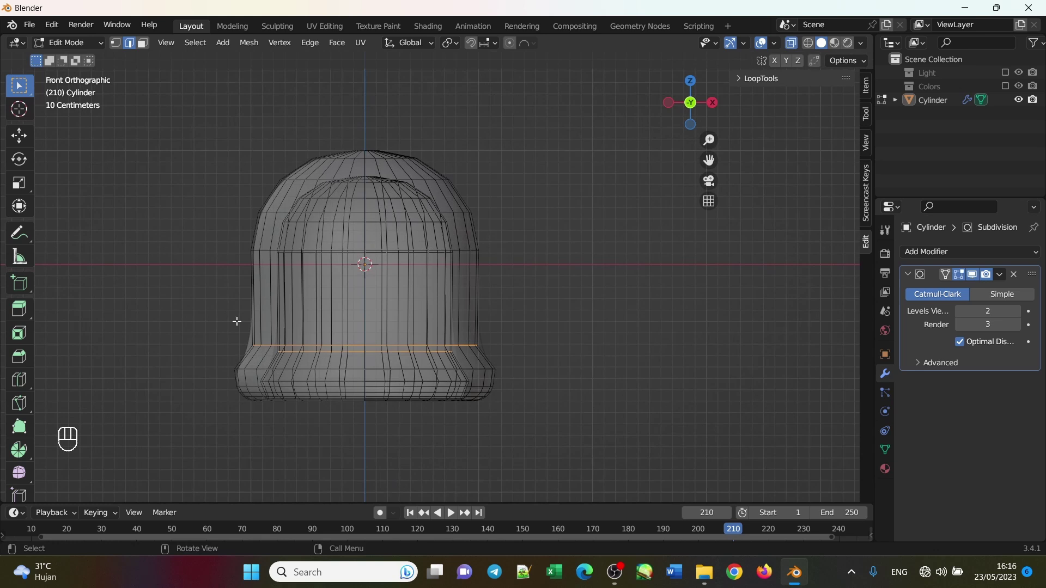
{"action": "key", "text": "s"}
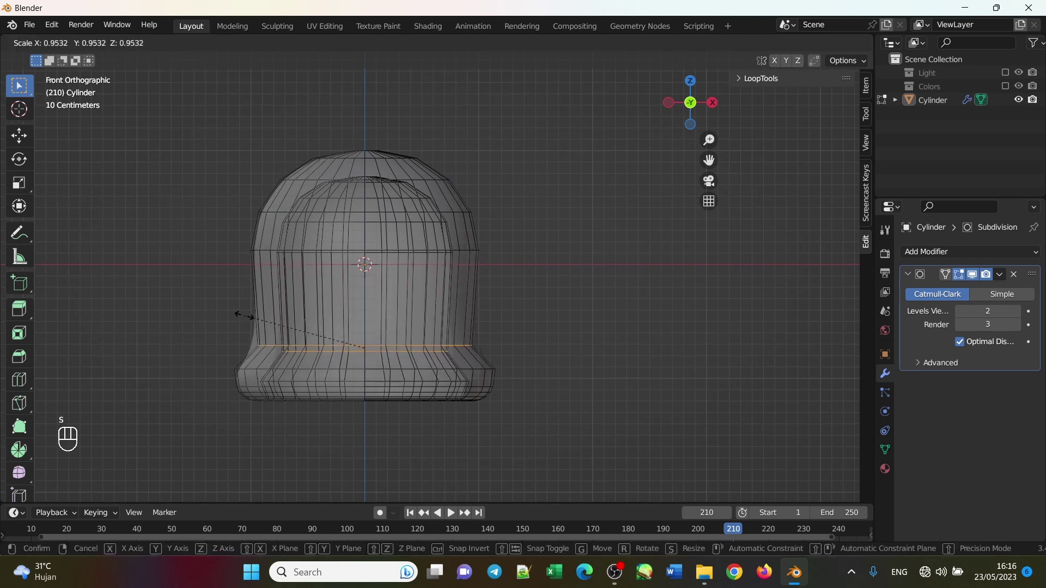
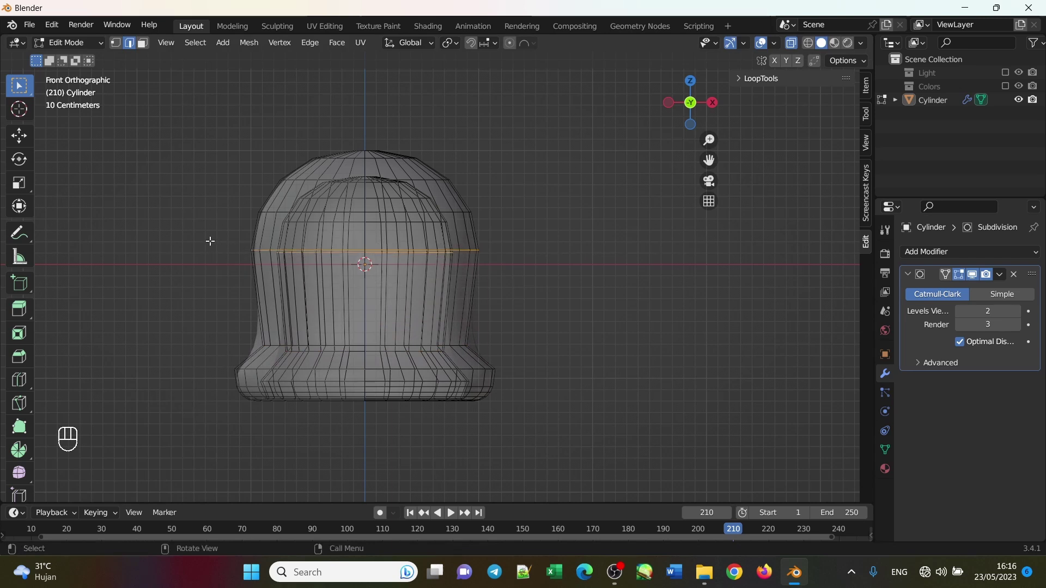
Scale a ring near the shoulder outward to about 1.02.
{"action": "key", "text": "g"}
{"action": "key", "text": "z"}
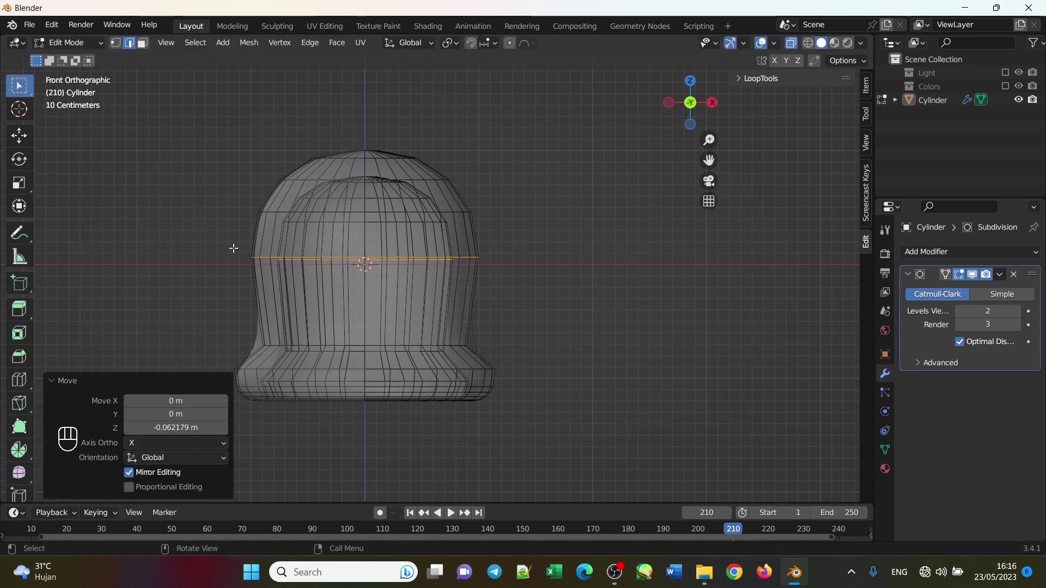
{"action": "key", "text": "s"}
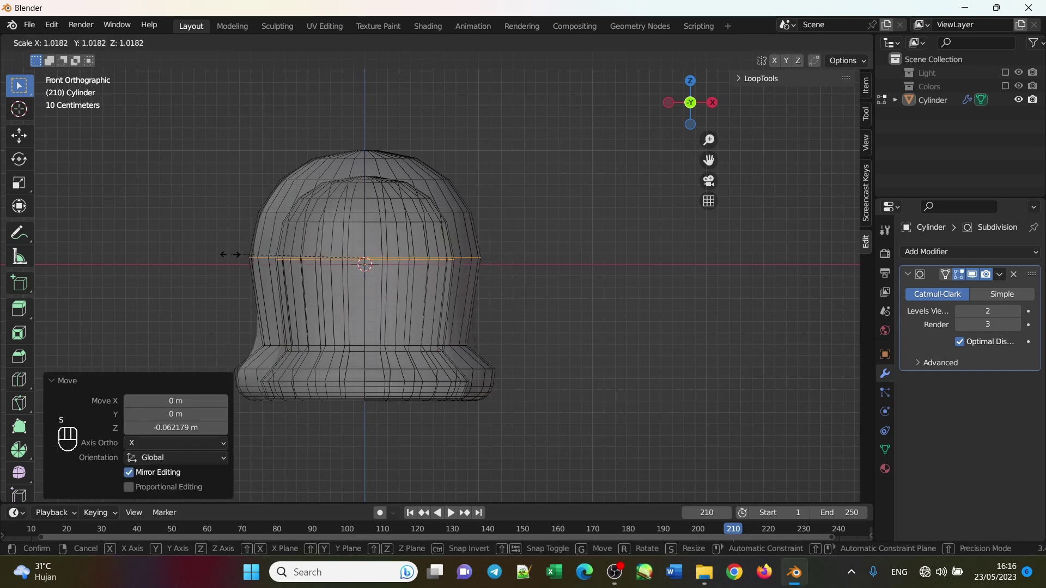
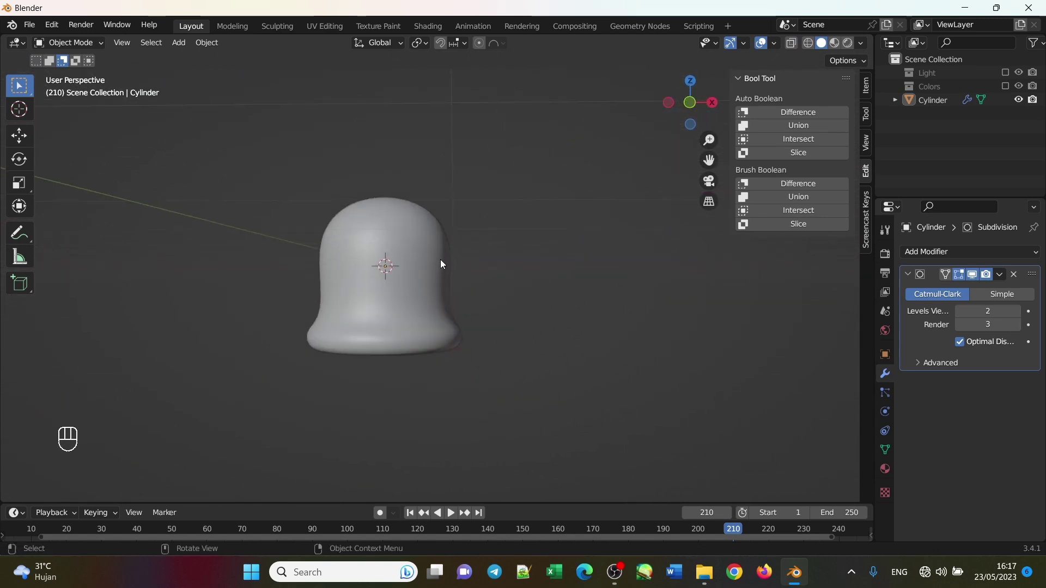
Scale the edge ring above the lip outward and move it up along Z to thicken the rim.
{"action": "left_click_drag", "start_coordinate": [474, 307], "coordinate": [470, 283]}
{"action": "left_click", "coordinate": [468, 289]}
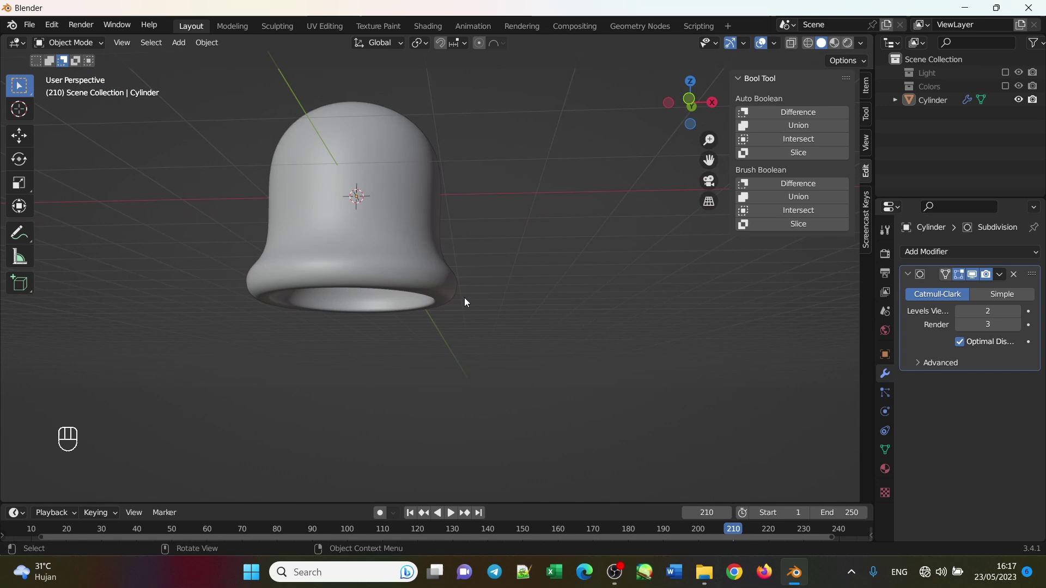
{"action": "key", "text": "Tab"}
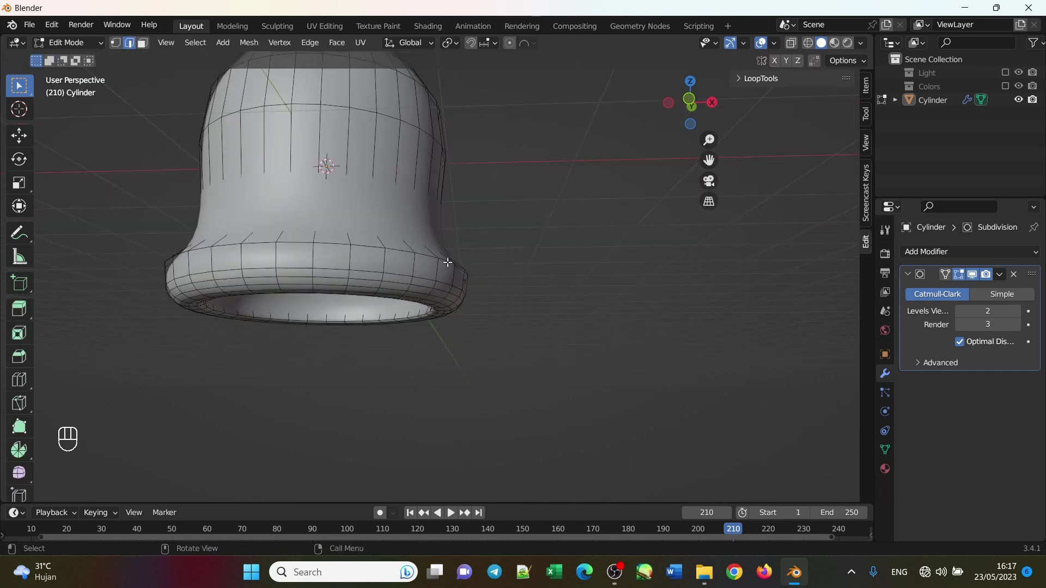
{"action": "left_click", "coordinate": [447, 263]}
{"action": "key", "text": "s"}
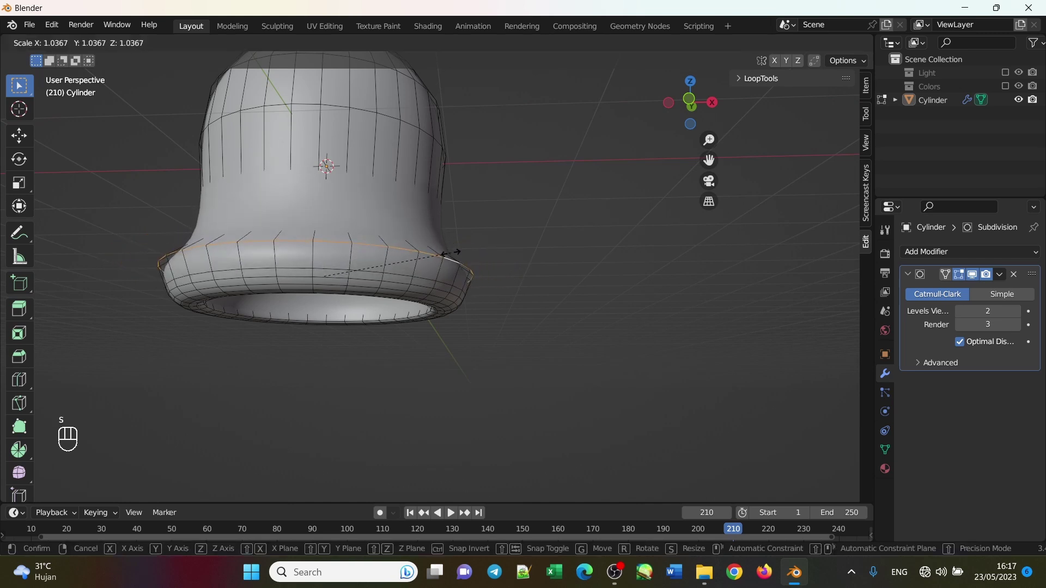
{"action": "key", "text": "g"}
{"action": "key", "text": "z"}
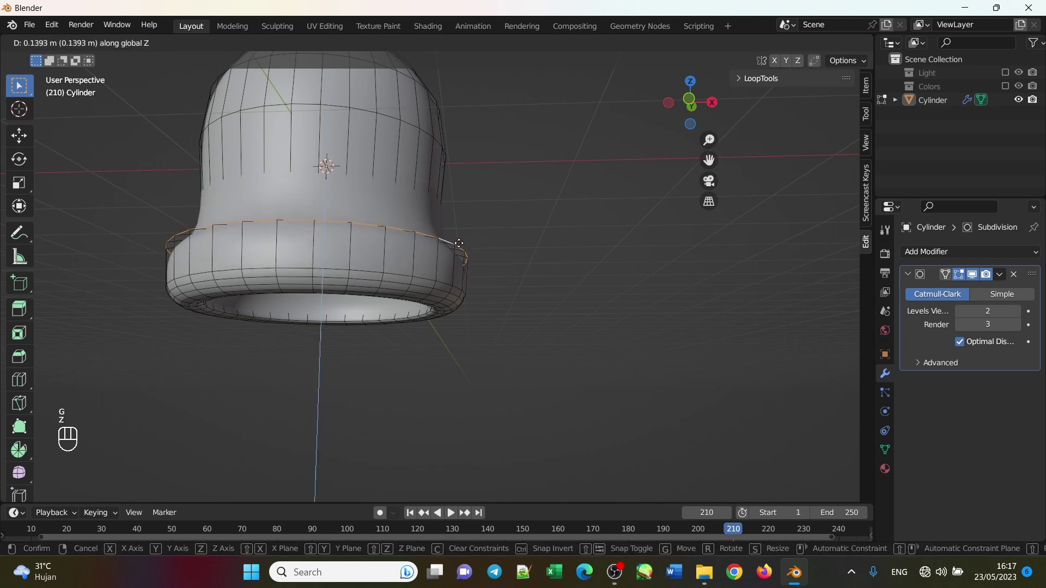
{"action": "left_click", "coordinate": [458, 243]}
{"action": "left_click", "coordinate": [516, 268]}
{"action": "left_click_drag", "start_coordinate": [490, 294], "coordinate": [478, 311]}
{"action": "left_click", "coordinate": [397, 267]}
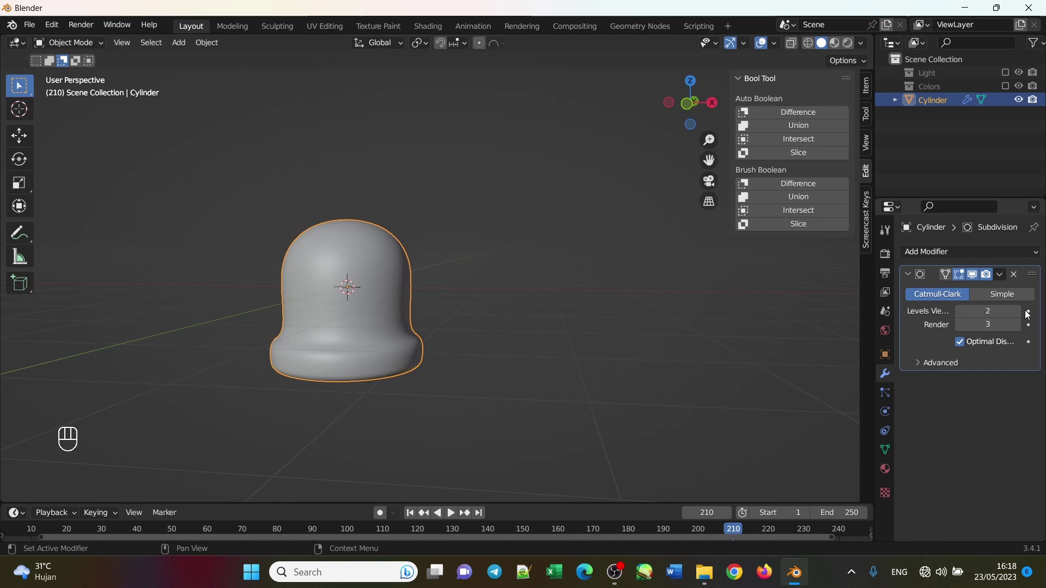
Raise the bell body's Subdivision viewport level to 3, matching the render level.
{"action": "left_click", "coordinate": [1018, 318]}
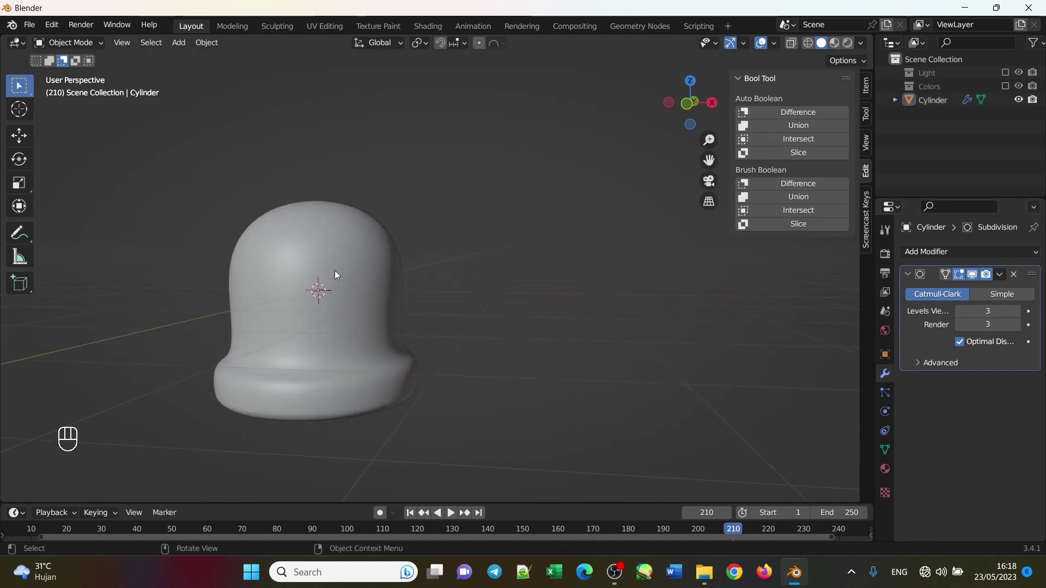
{"action": "left_click_drag", "start_coordinate": [416, 360], "coordinate": [386, 348]}
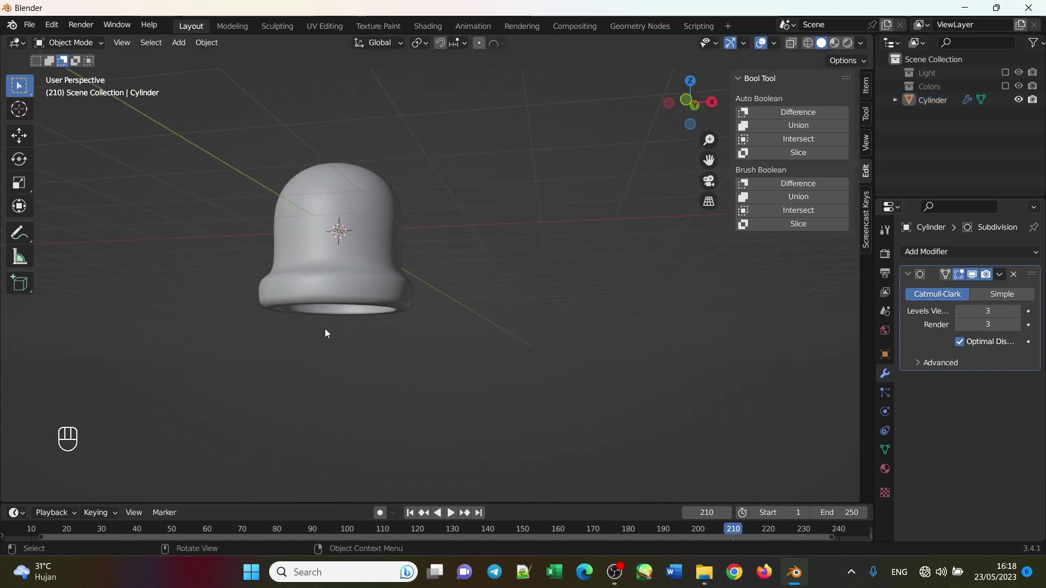
Add a UV sphere, shrink it to clapper size and lower it along Z to the bell's mouth.
{"action": "key", "text": "shift+a"}
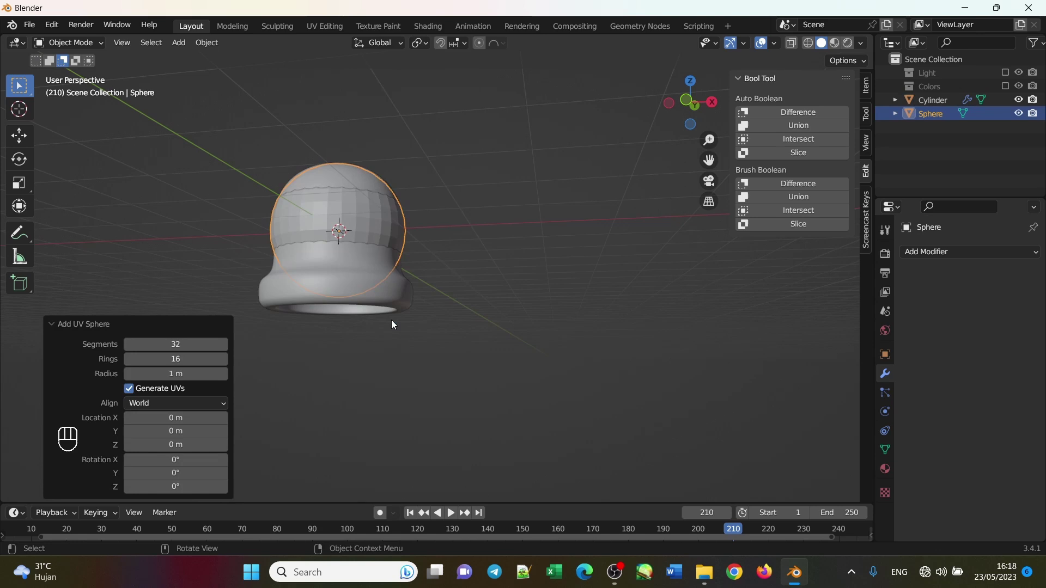
{"action": "key", "text": "s"}
{"action": "left_click", "coordinate": [353, 267]}
{"action": "key", "text": "g"}
{"action": "key", "text": "z"}
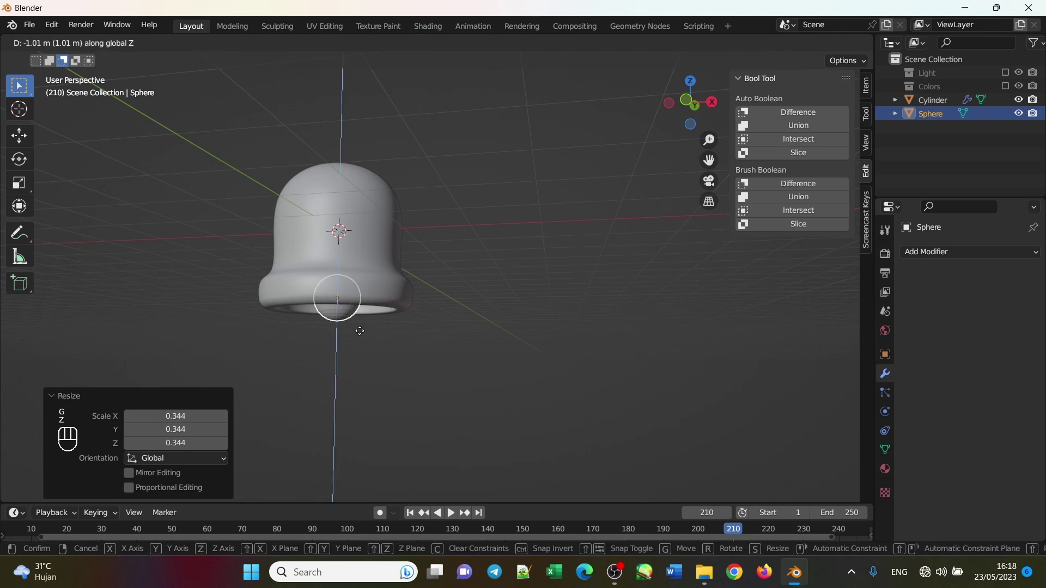
{"action": "left_click", "coordinate": [364, 335]}
Give the clapper sphere a Subdivision modifier with viewport level 2.
{"action": "left_click", "coordinate": [348, 317]}
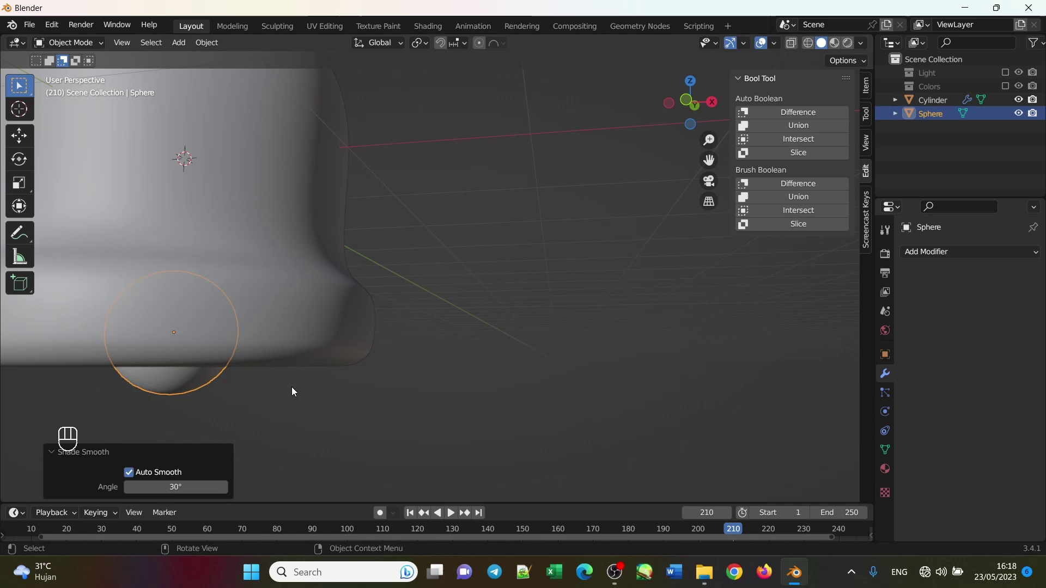
{"action": "left_click", "coordinate": [294, 400]}
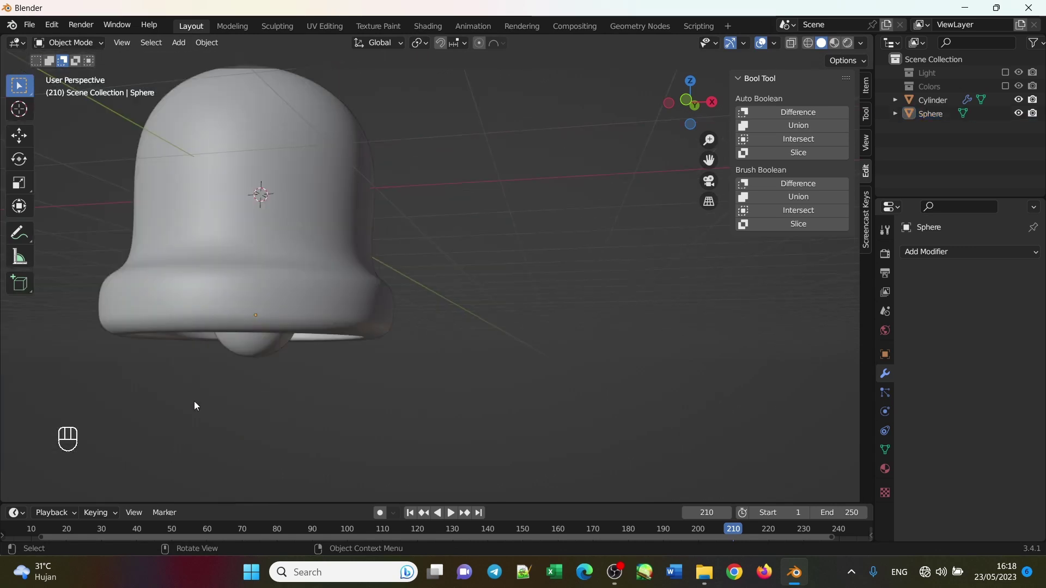
{"action": "left_click_drag", "start_coordinate": [933, 255], "coordinate": [802, 504]}
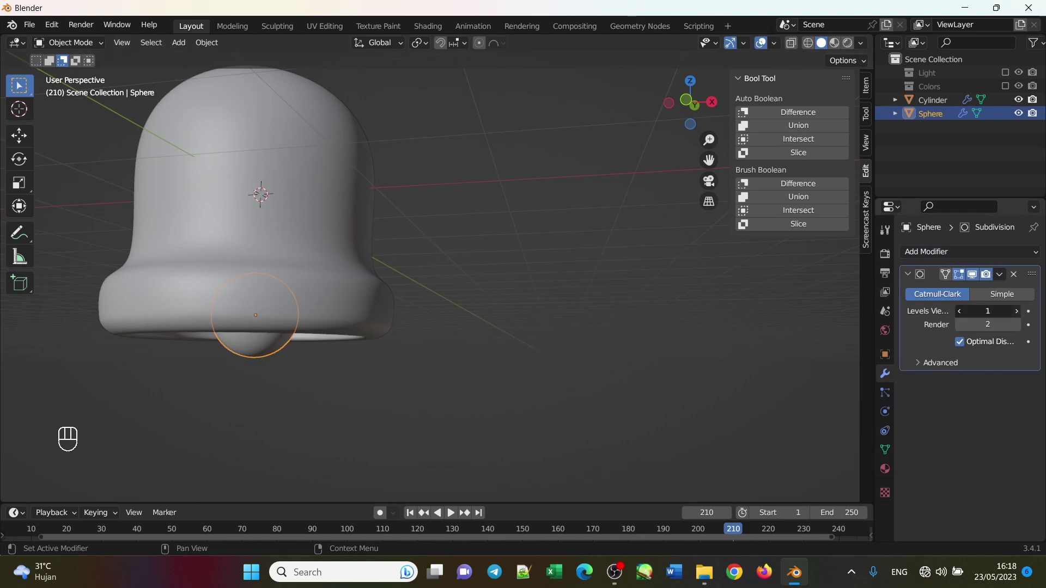
{"action": "left_click", "coordinate": [360, 238]}
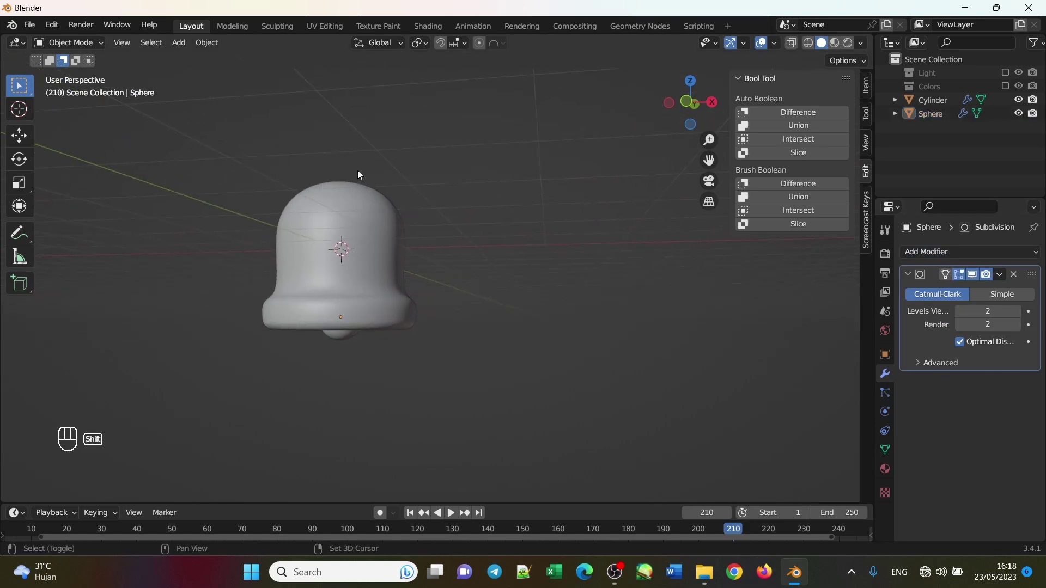
Add a torus and smooth it with a Subdivision modifier at viewport level 2.
{"action": "key", "text": "shift+a"}
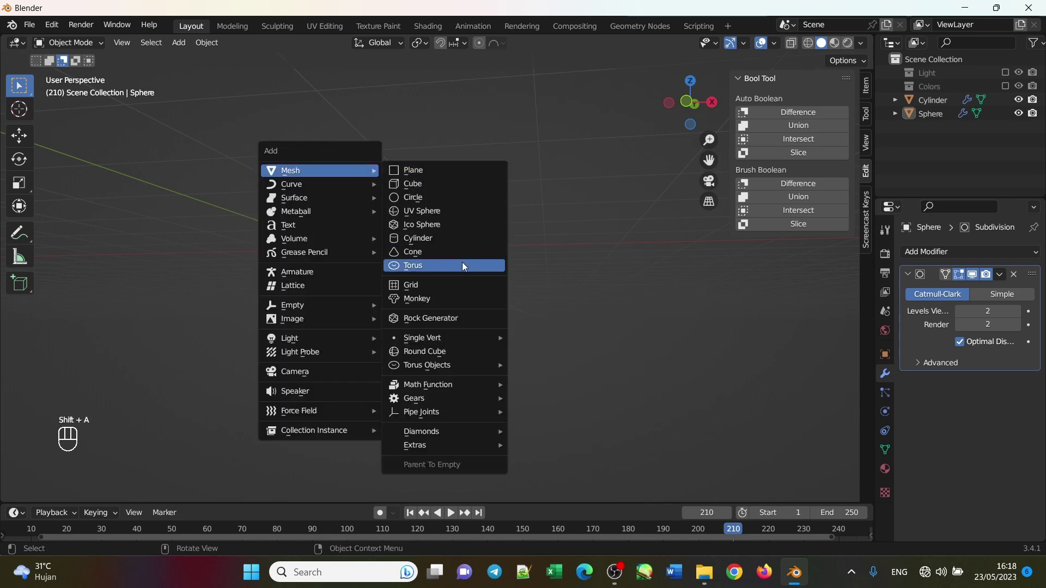
{"action": "left_click", "coordinate": [394, 253]}
{"action": "left_click_drag", "start_coordinate": [977, 264], "coordinate": [814, 501]}
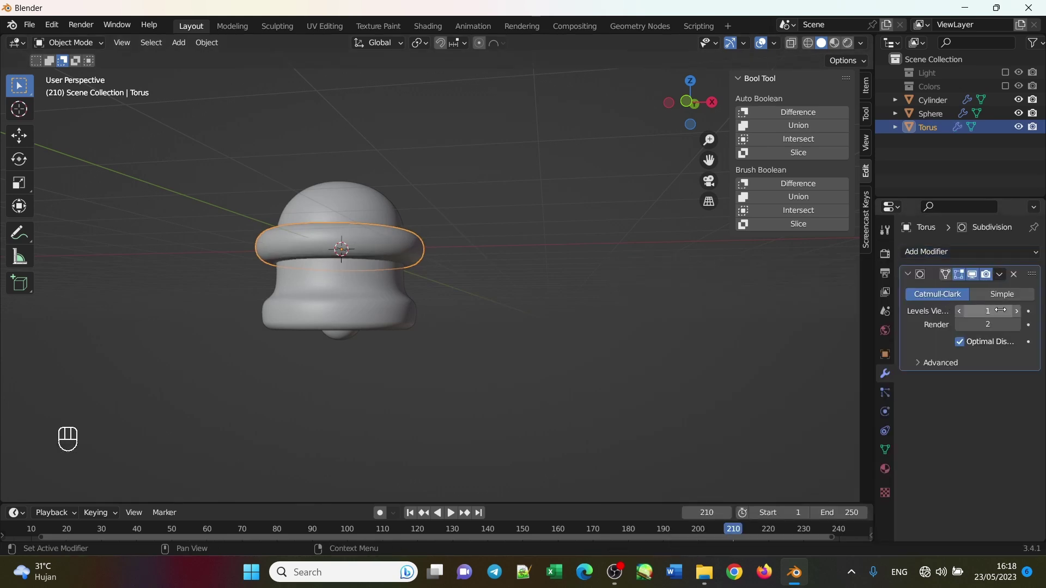
{"action": "left_click", "coordinate": [1019, 313]}
{"action": "left_click", "coordinate": [409, 256]}
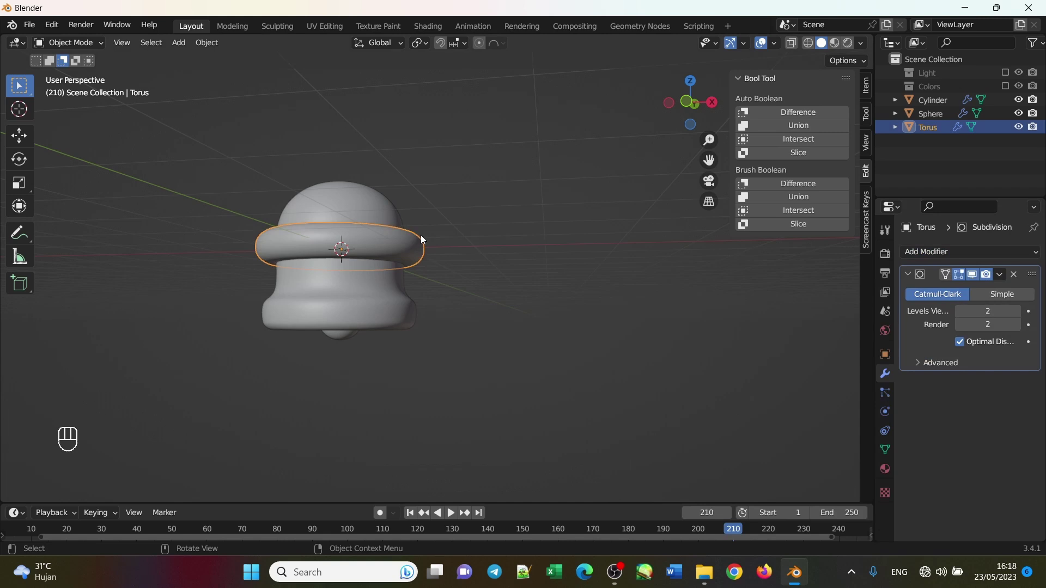
Move the torus up along Z to sit above the bell.
{"action": "key", "text": "s"}
{"action": "key", "text": "g"}
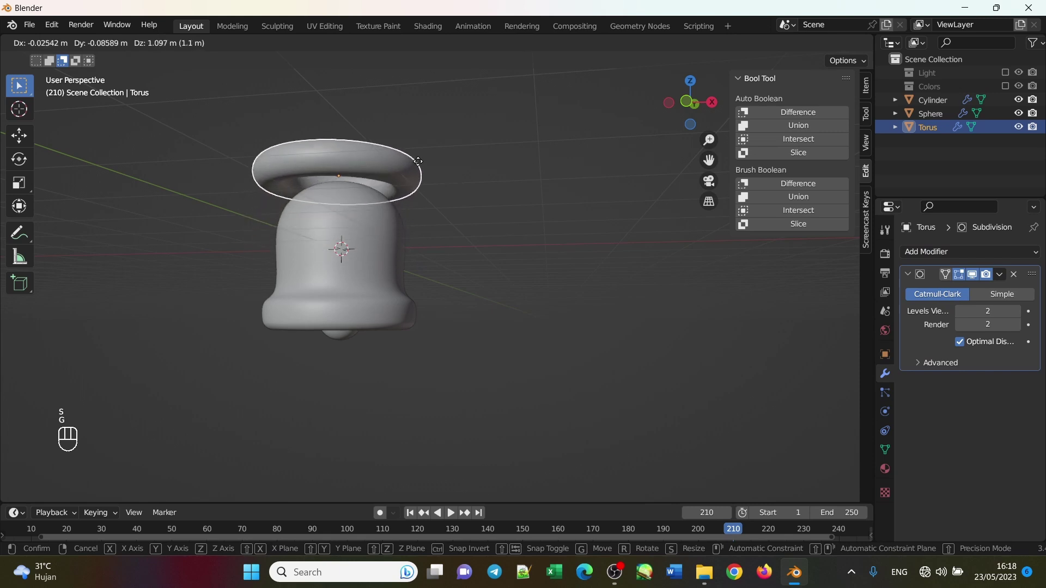
{"action": "key", "text": "z"}
{"action": "left_click", "coordinate": [420, 158]}
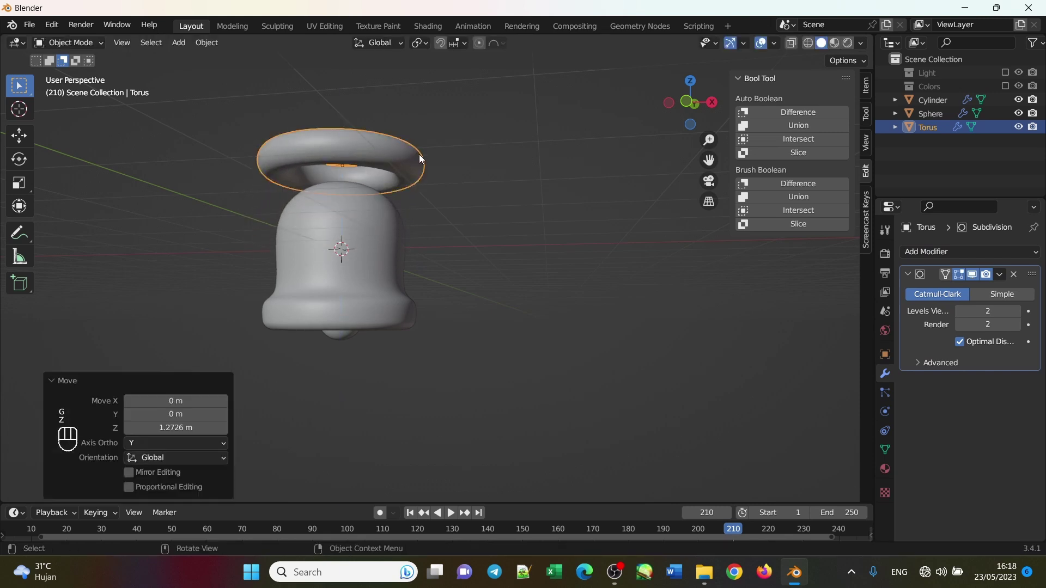
Rotate the torus 90° about the X axis so the ring stands upright.
{"action": "key", "text": "r"}
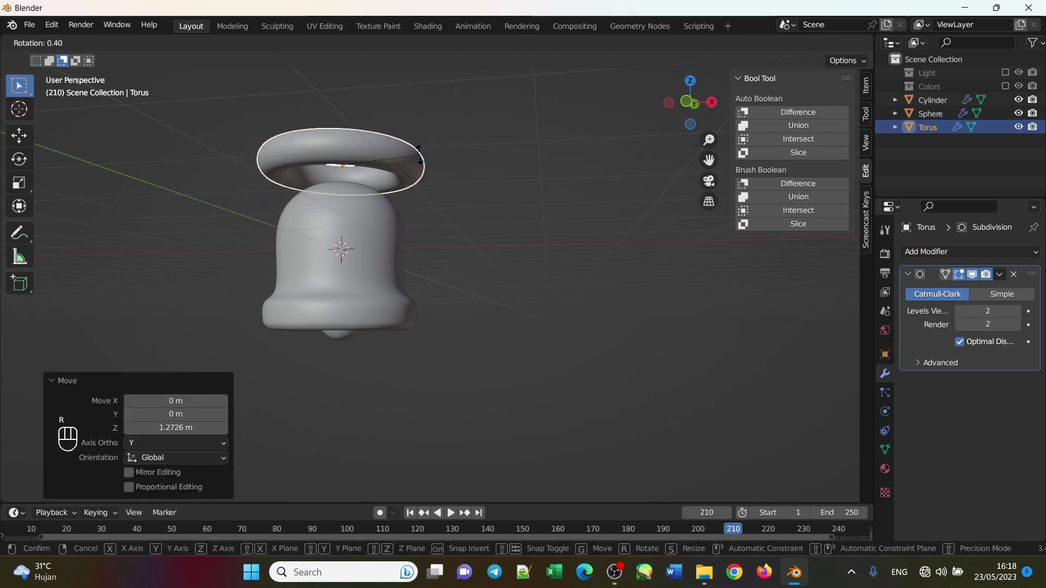
{"action": "key", "text": "x"}
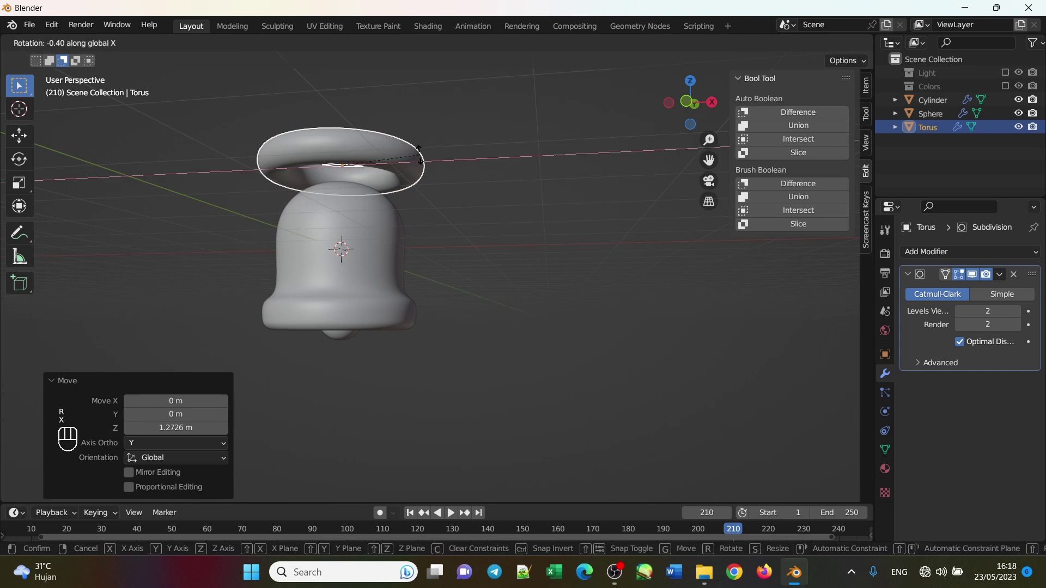
{"action": "key", "text": "9"}
{"action": "key", "text": "0"}
{"action": "key", "text": "Return"}
{"action": "key", "text": "s"}
{"action": "left_click", "coordinate": [368, 164]}
{"action": "left_click", "coordinate": [398, 215]}
Shrink the ring to handle size and settle it onto the bell's top.
{"action": "key", "text": "g"}
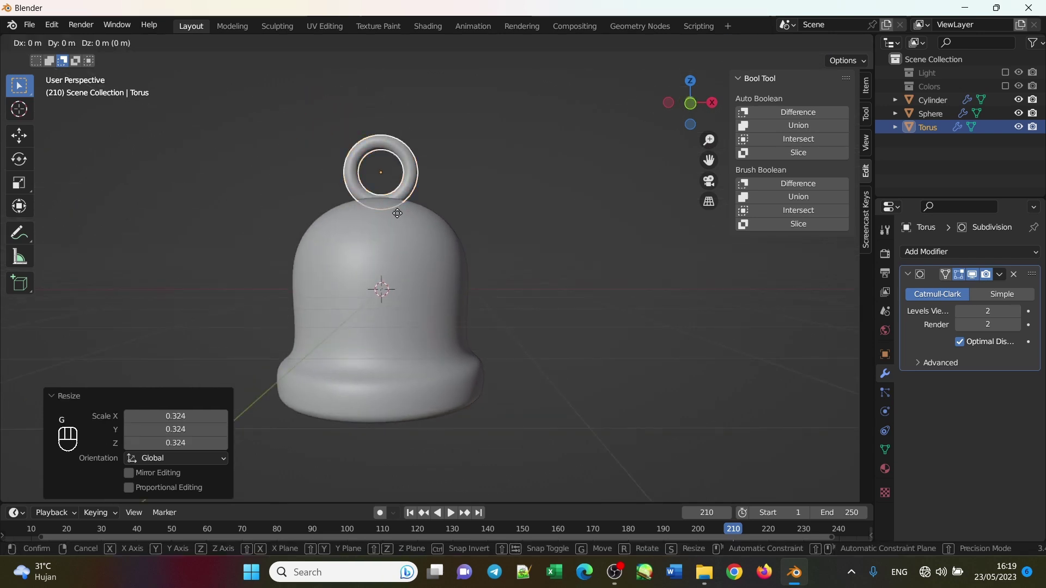
{"action": "key", "text": "z"}
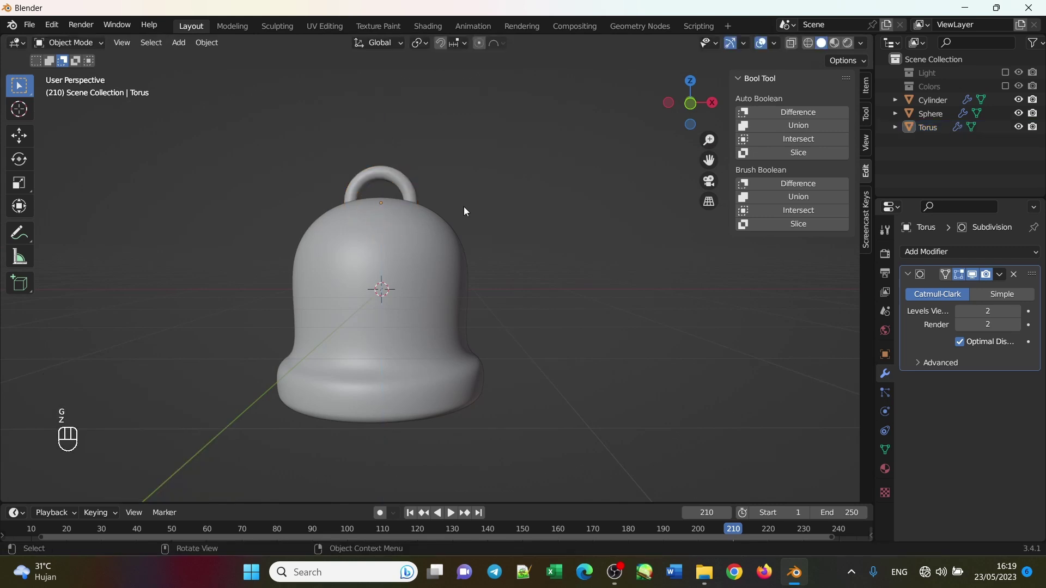
{"action": "left_click_drag", "start_coordinate": [483, 217], "coordinate": [482, 244]}
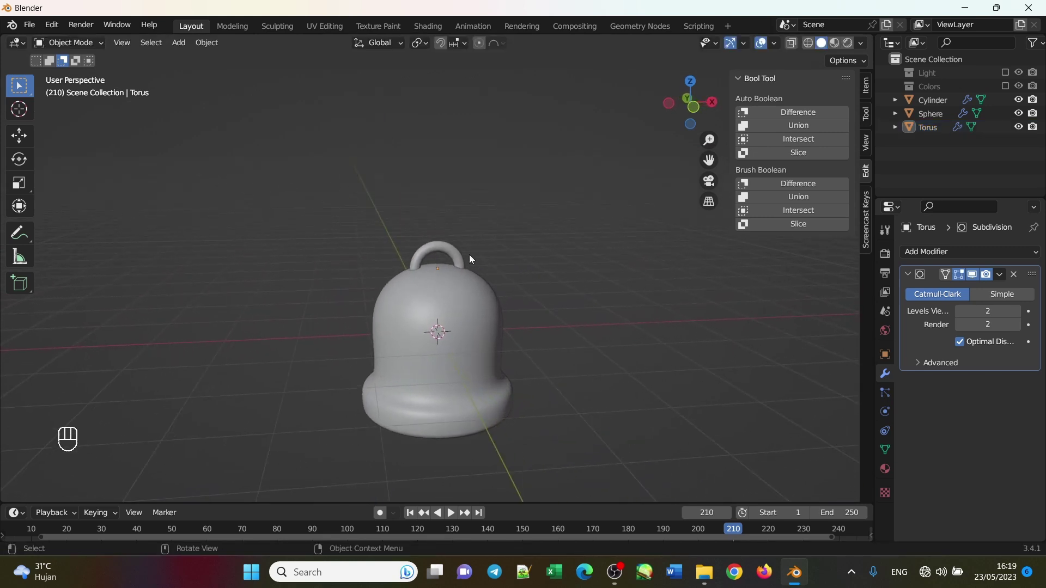
Give the handle ring a Solidify modifier of 0.72 m thickness, placed above Subdivision.
{"action": "left_click", "coordinate": [463, 252]}
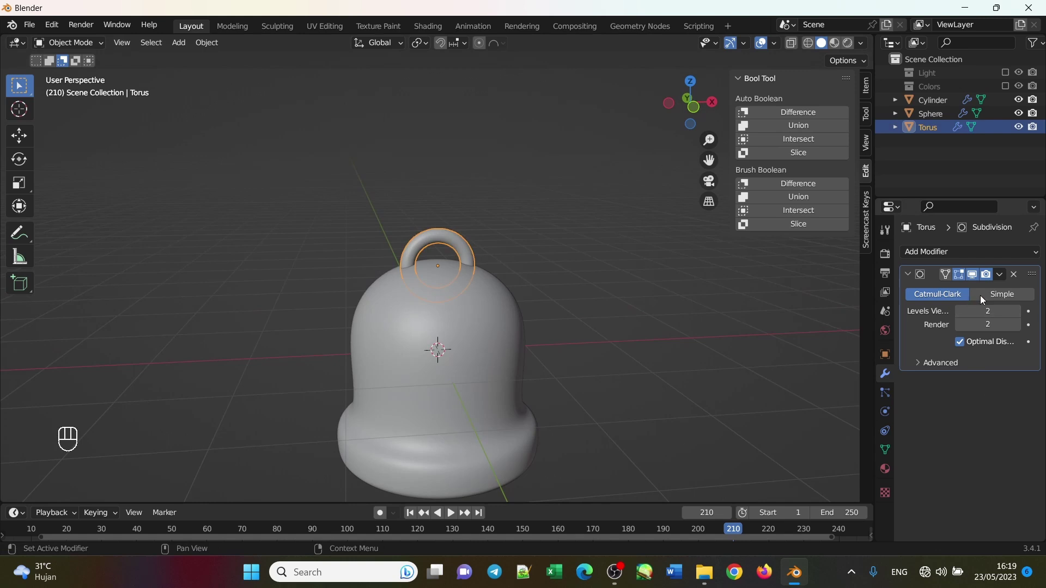
{"action": "left_click_drag", "start_coordinate": [968, 261], "coordinate": [794, 482]}
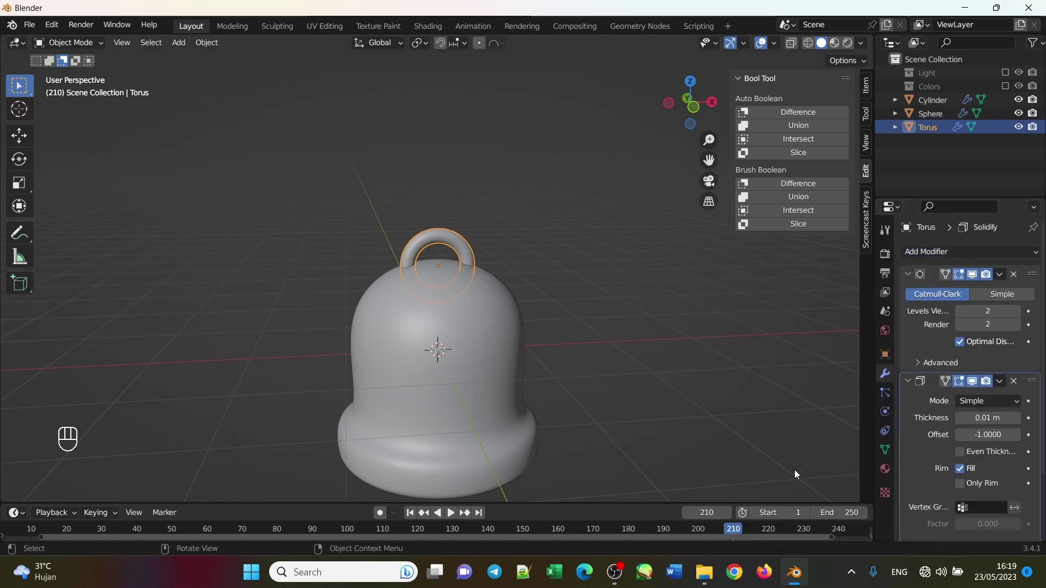
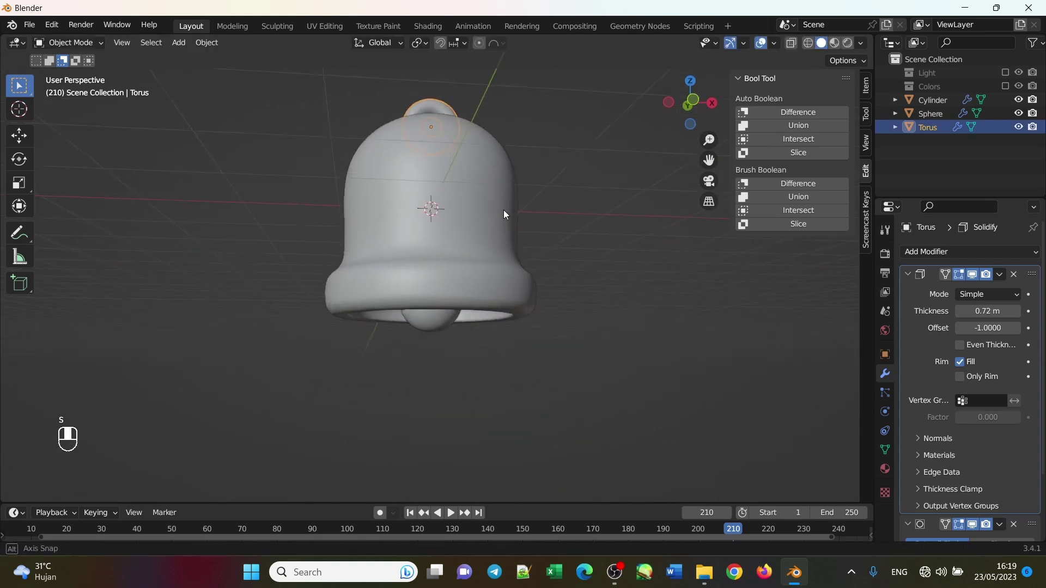
Move the thickened handle along Z back onto the top of the bell.
{"action": "key", "text": "g"}
{"action": "key", "text": "z"}
{"action": "left_click_drag", "start_coordinate": [496, 353], "coordinate": [432, 348]}
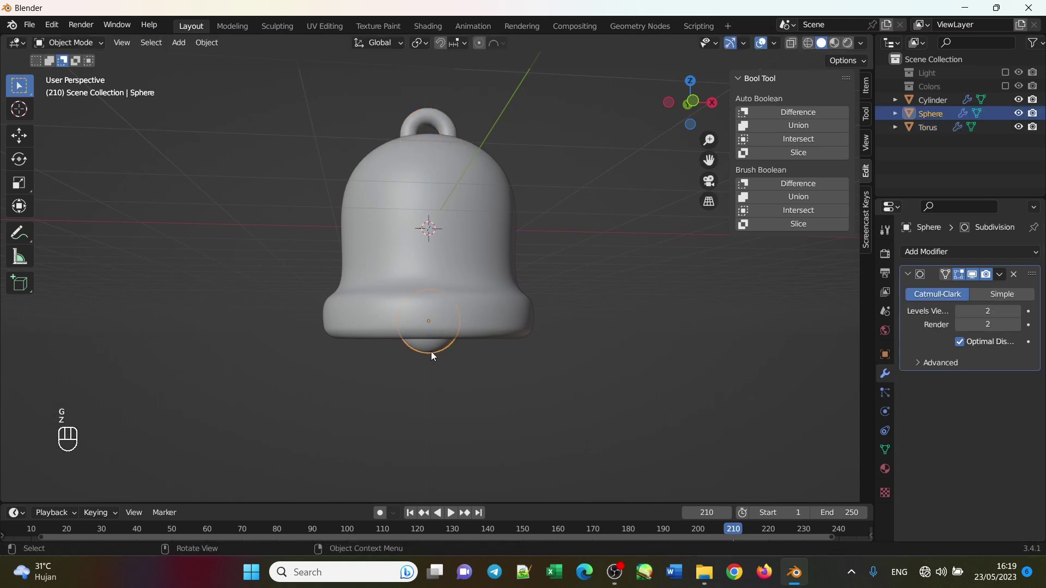
Resize and lower the clapper further below the rim, checking the assembled bell from around.
{"action": "key", "text": "g"}
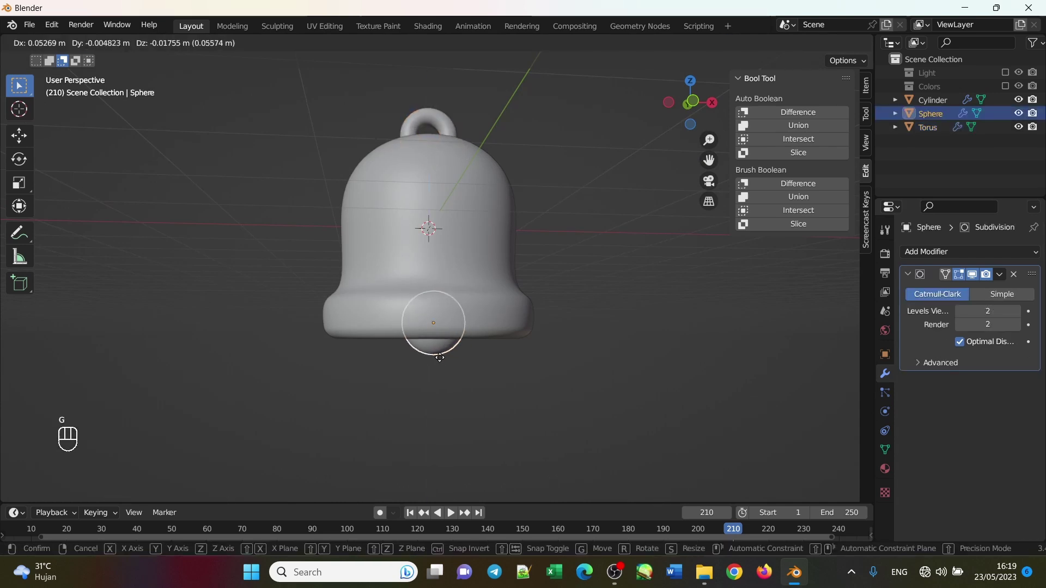
{"action": "key", "text": "s"}
{"action": "left_click_drag", "start_coordinate": [456, 371], "coordinate": [498, 379]}
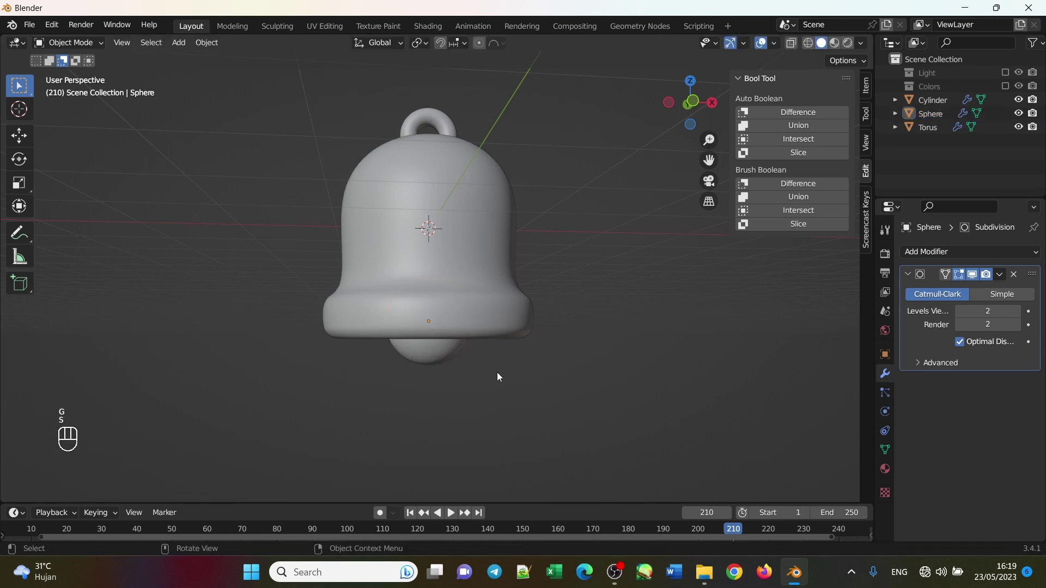
{"action": "left_click_drag", "start_coordinate": [515, 376], "coordinate": [497, 377]}
{"action": "left_click_drag", "start_coordinate": [476, 270], "coordinate": [467, 272]}
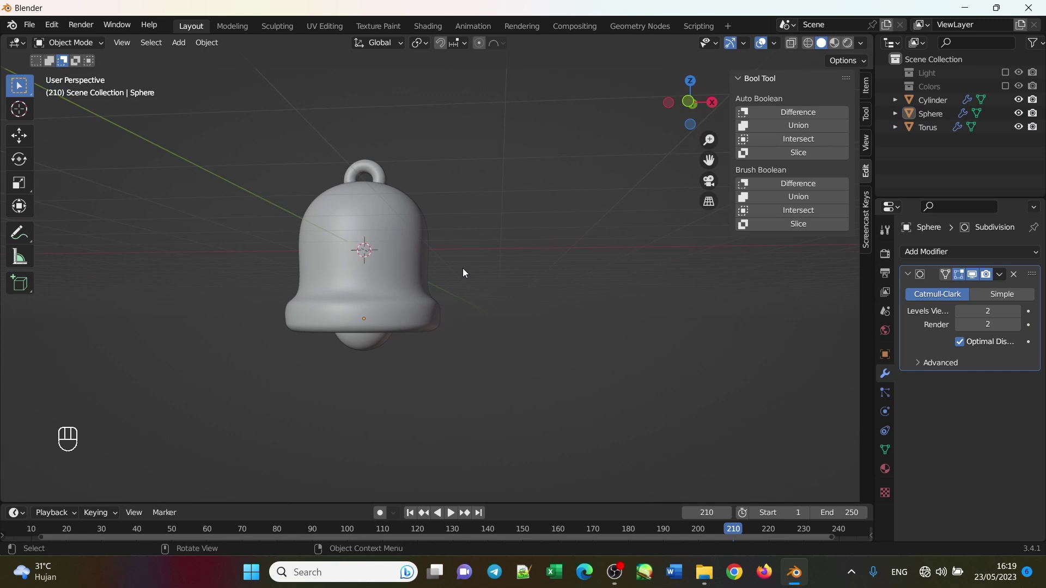
{"action": "left_click_drag", "start_coordinate": [379, 174], "coordinate": [435, 210]}
Switch to Material Preview shading and try hues on the loop handle's base colour in the HSV picker.
{"action": "left_click", "coordinate": [377, 178]}
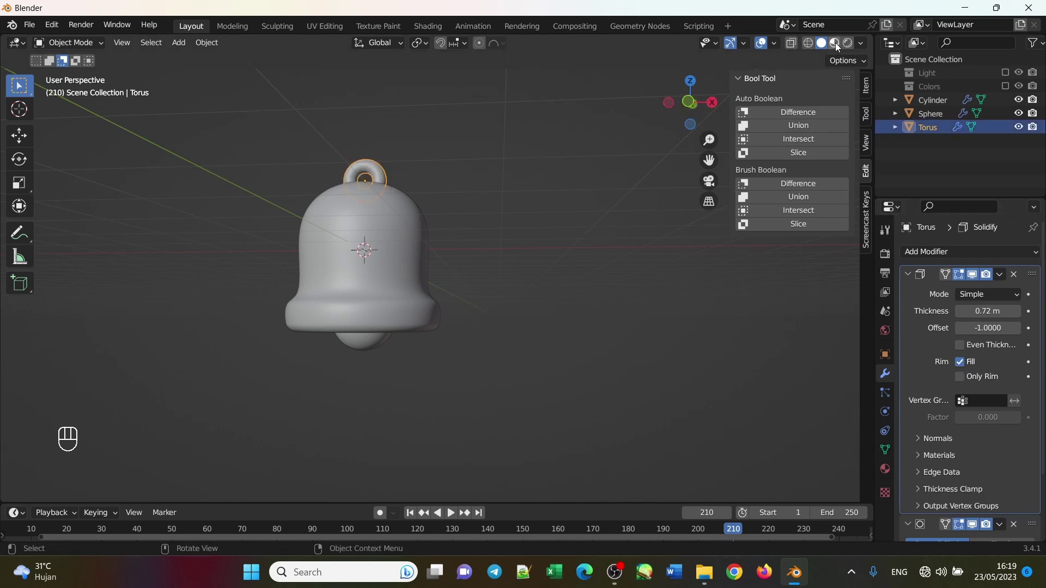
{"action": "left_click", "coordinate": [388, 174]}
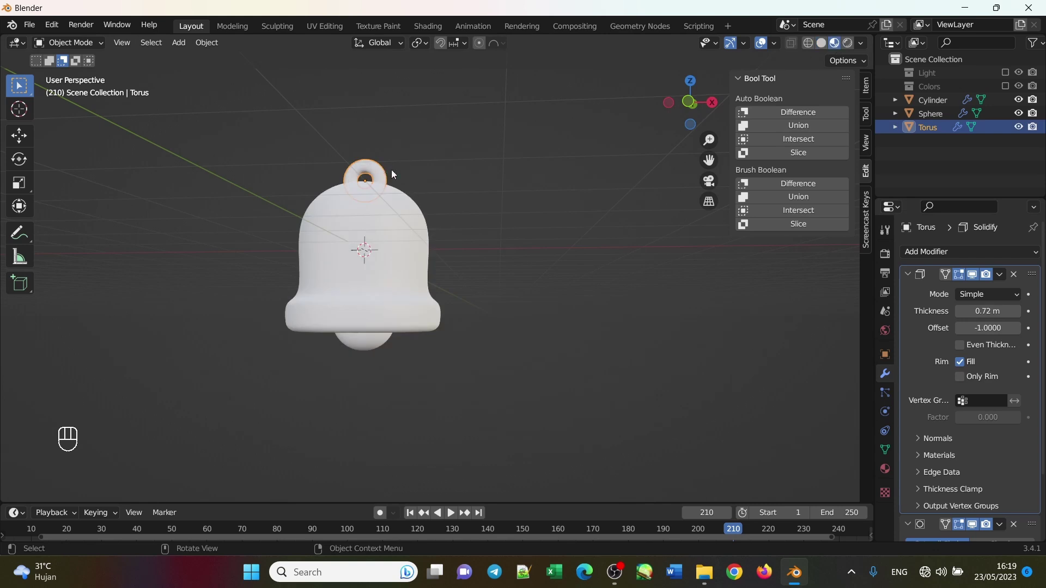
{"action": "left_click", "coordinate": [942, 318]}
{"action": "left_click", "coordinate": [985, 436]}
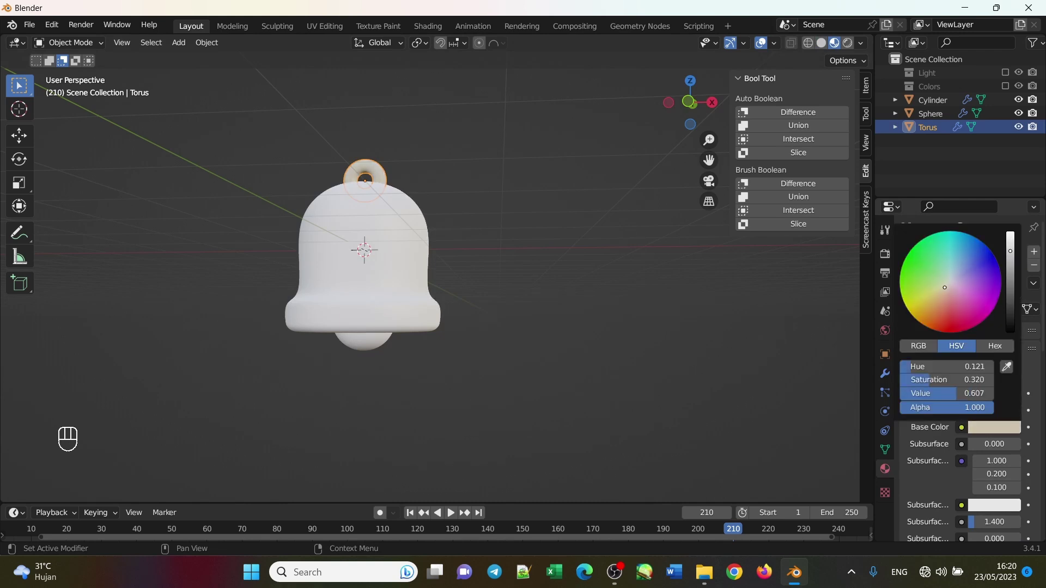
{"action": "left_click", "coordinate": [982, 426]}
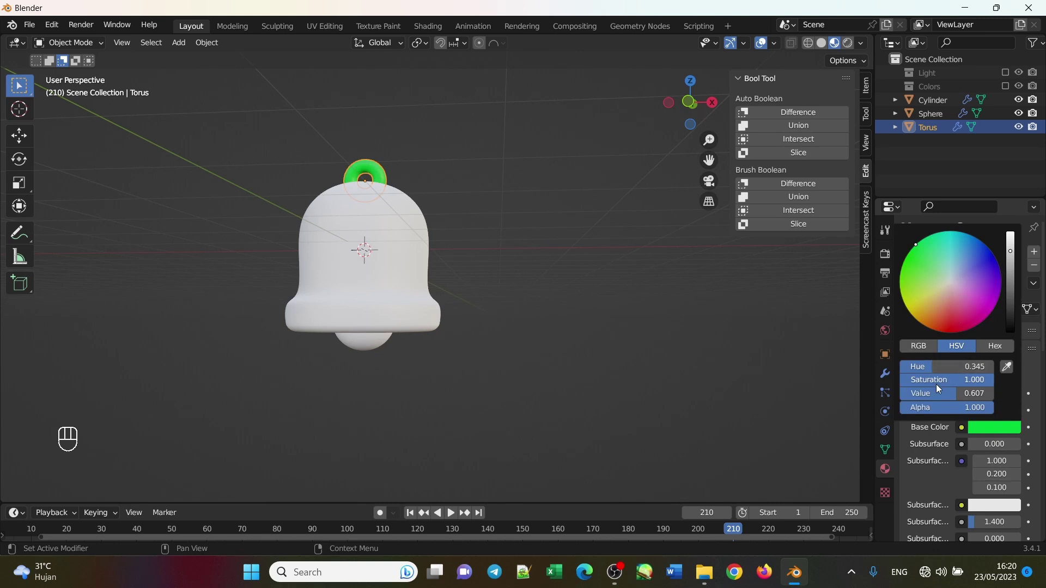
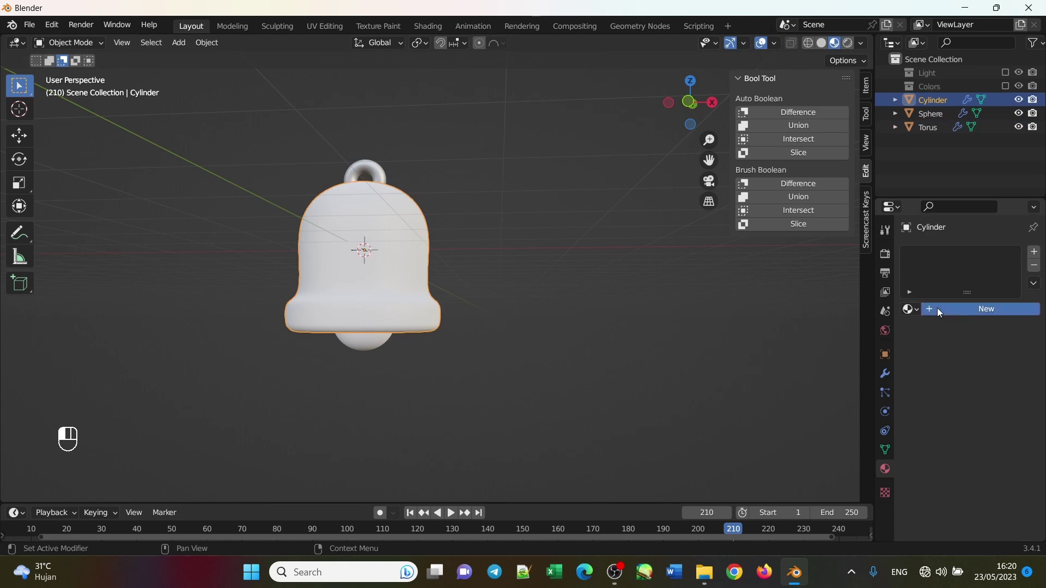
Give the bell body a new orange-yellow material with roughness lowered to about 0.35.
{"action": "left_click", "coordinate": [987, 427]}
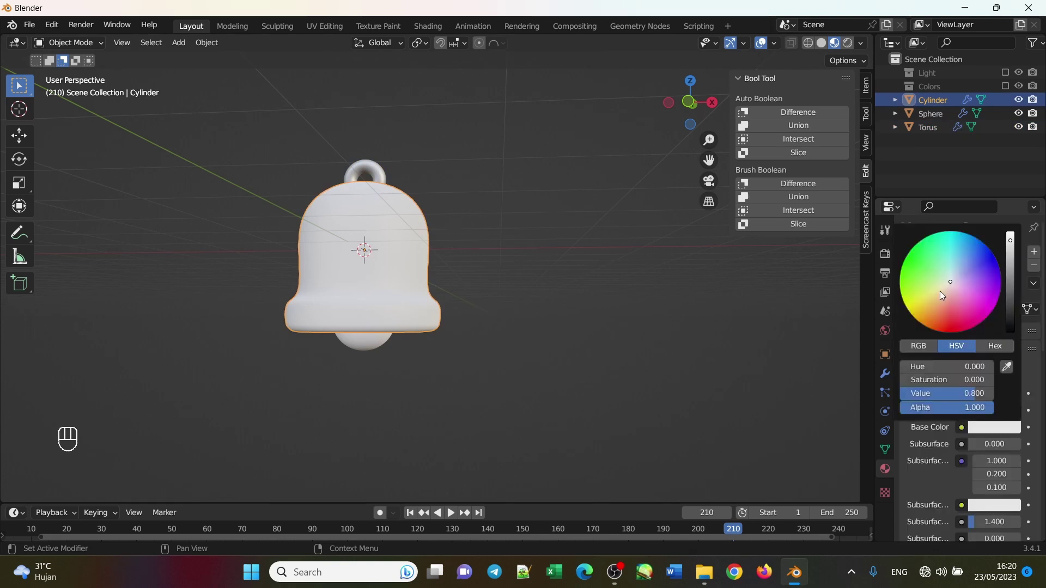
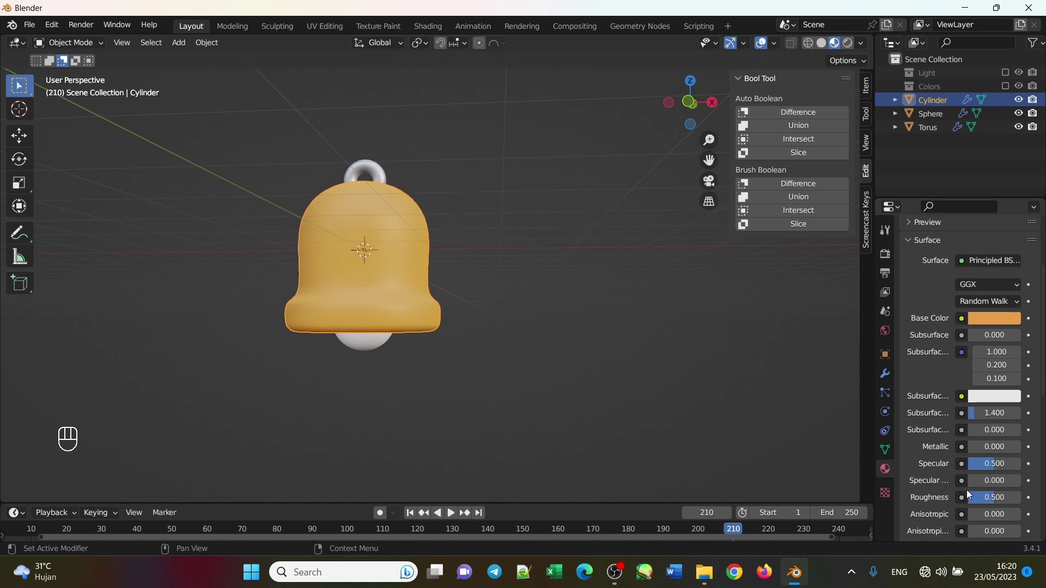
{"action": "left_click_drag", "start_coordinate": [993, 439], "coordinate": [445, 376]}
{"action": "left_click", "coordinate": [381, 344]}
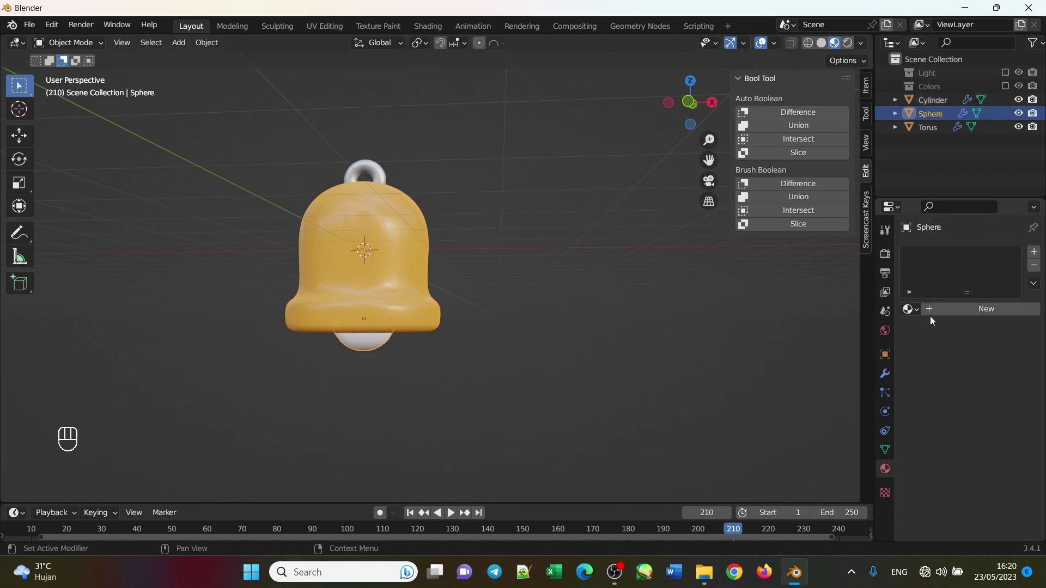
Give the clapper a new deeper-orange material with Metallic 0.051 and Roughness 0.286.
{"action": "left_click", "coordinate": [937, 312]}
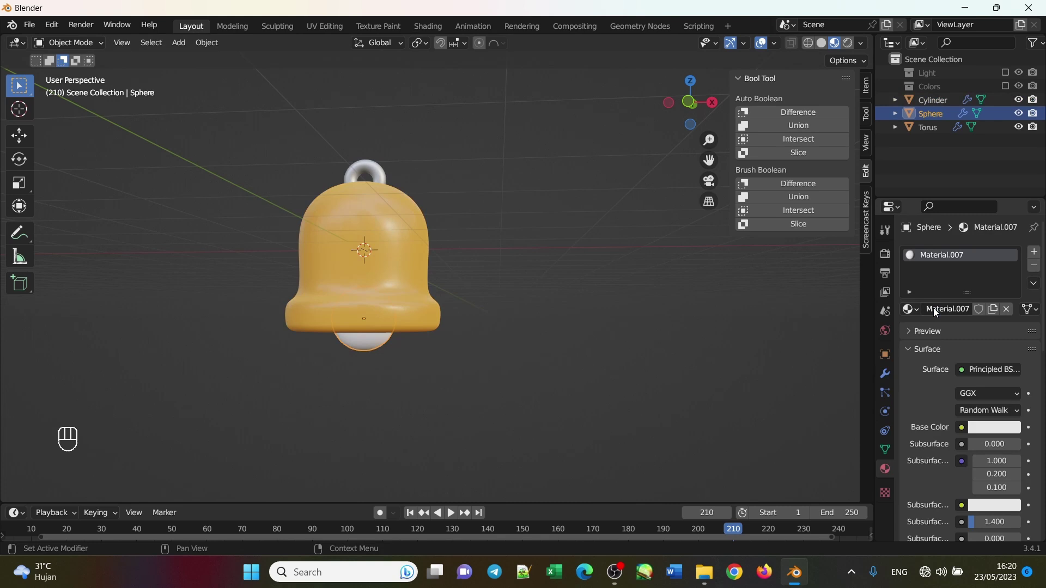
{"action": "left_click", "coordinate": [997, 429]}
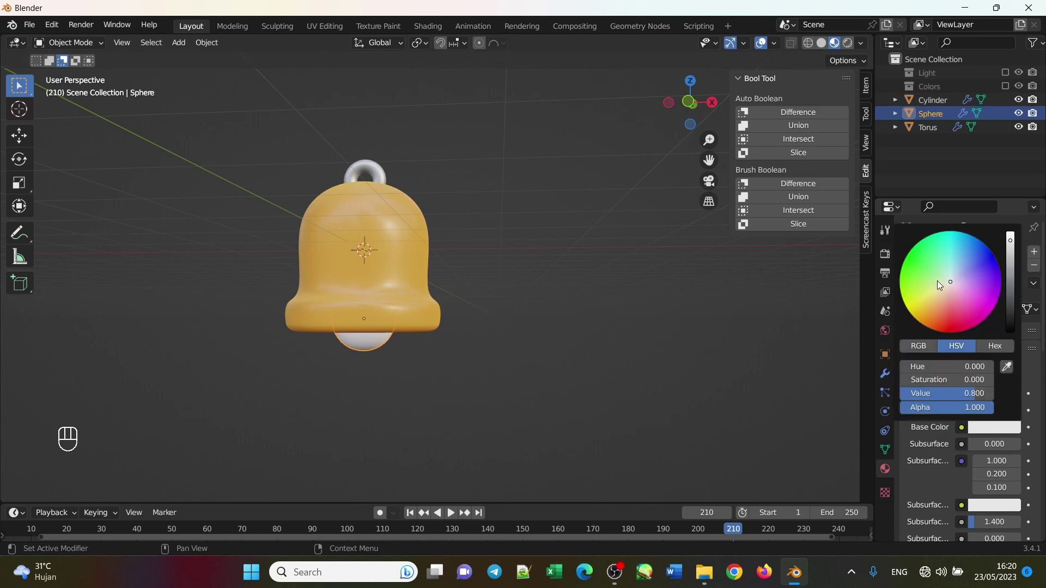
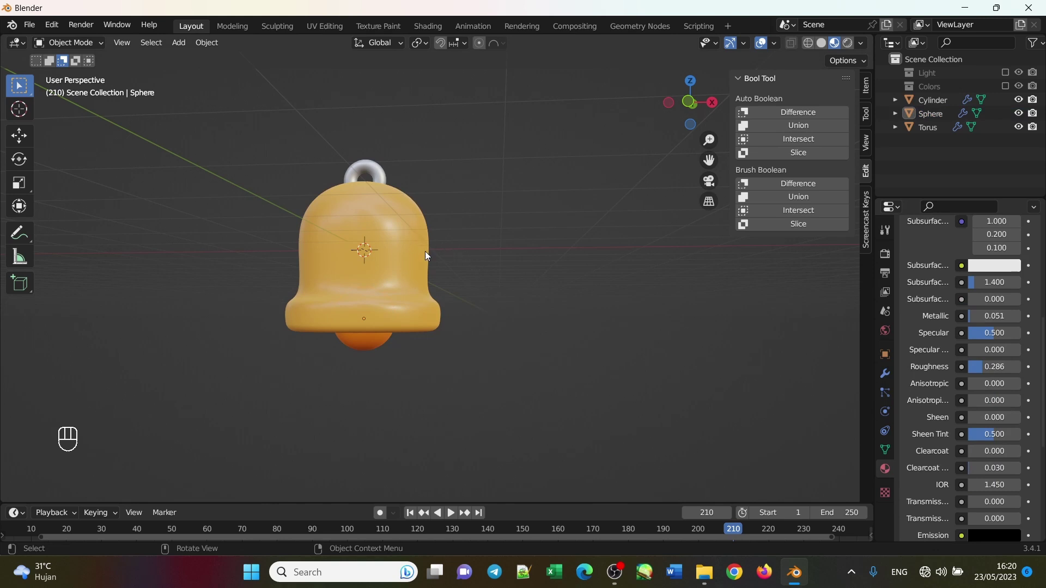
{"action": "left_click_drag", "start_coordinate": [450, 281], "coordinate": [459, 281]}
{"action": "left_click_drag", "start_coordinate": [456, 281], "coordinate": [452, 356]}
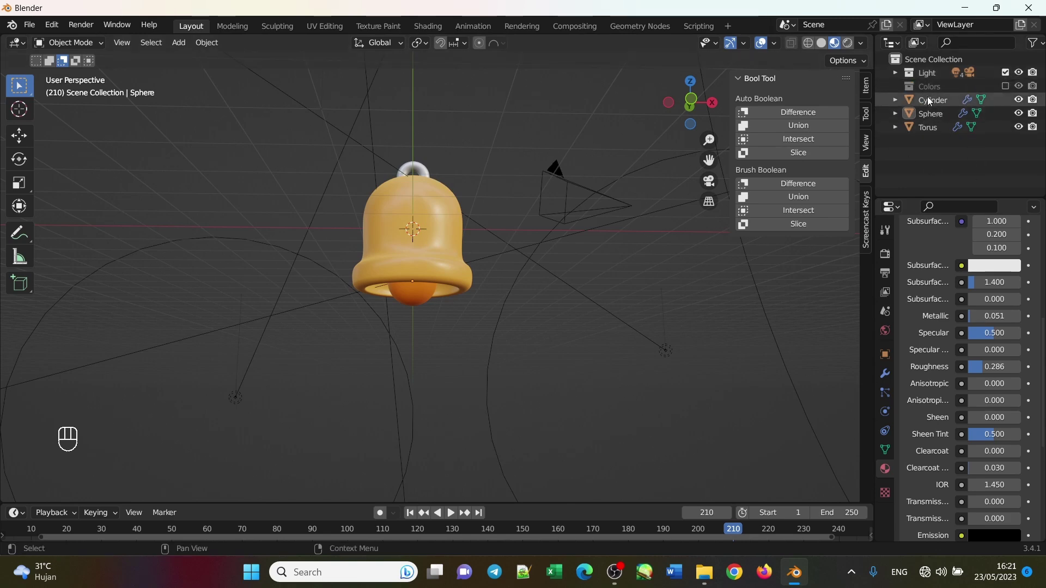
Enable the scene light and look through the camera view.
{"action": "left_click", "coordinate": [719, 187]}
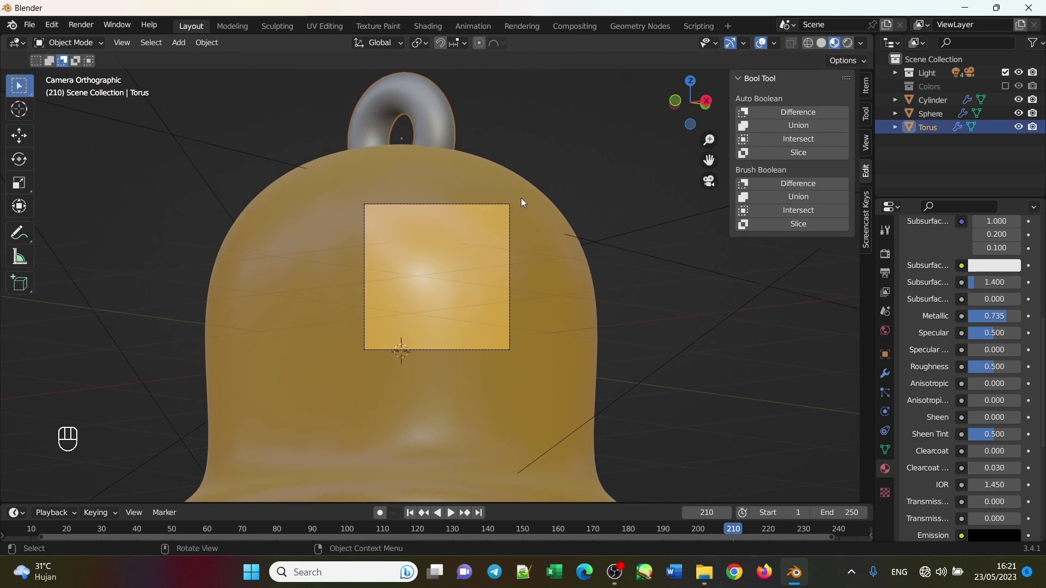
{"action": "left_click", "coordinate": [602, 216]}
{"action": "left_click", "coordinate": [438, 119]}
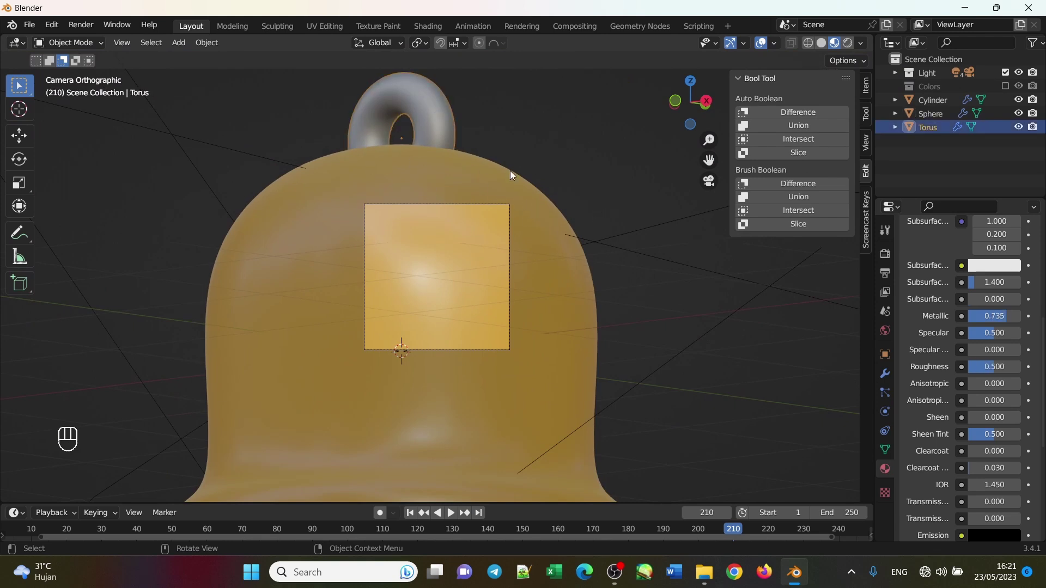
Select body, clapper and handle together, scale them down and move them into the camera frame.
{"action": "left_click", "coordinate": [930, 116]}
{"action": "left_click", "coordinate": [935, 100]}
{"action": "key", "text": "s"}
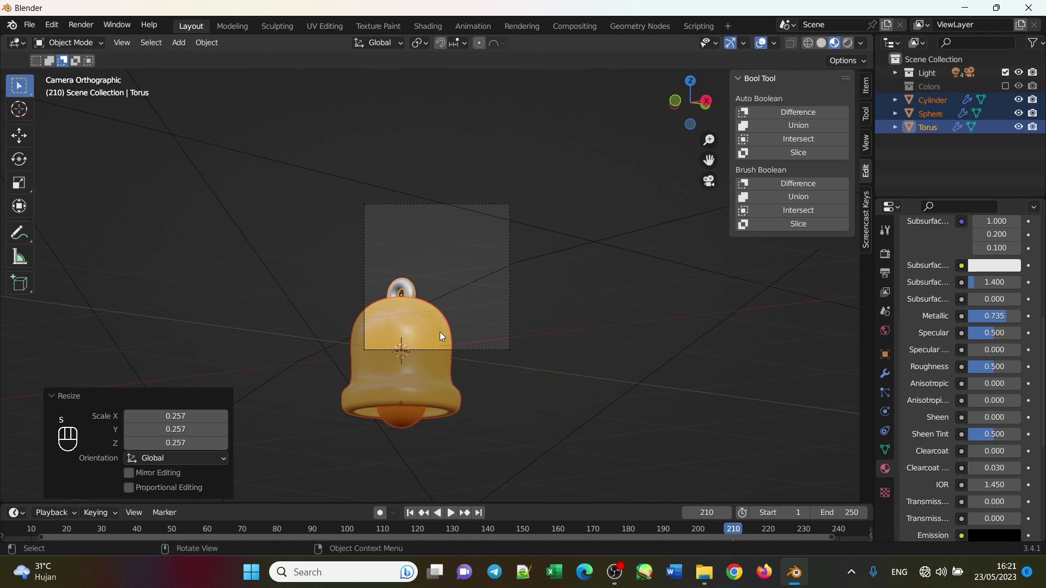
{"action": "key", "text": "g"}
In Rendered shading, scale the whole bell down further and tilt it to a playful angle in frame.
{"action": "left_click_drag", "start_coordinate": [484, 259], "coordinate": [692, 139]}
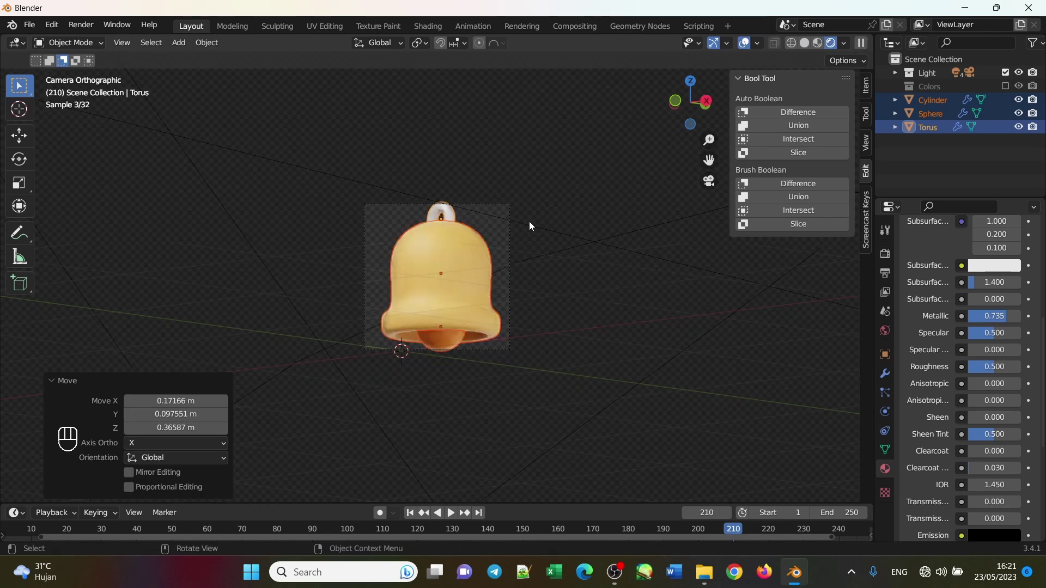
{"action": "key", "text": "g"}
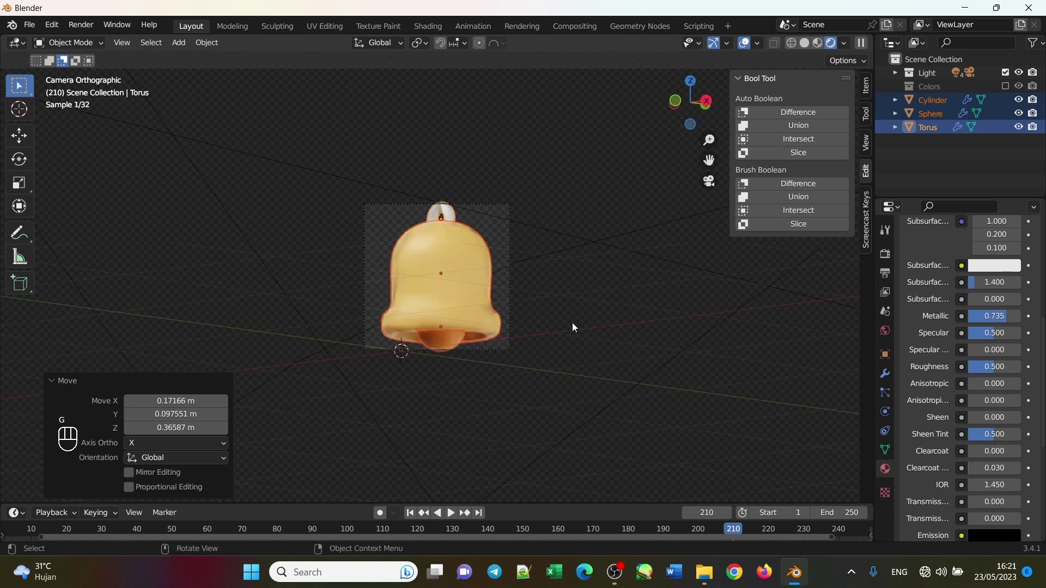
{"action": "key", "text": "s"}
{"action": "left_click", "coordinate": [545, 319]}
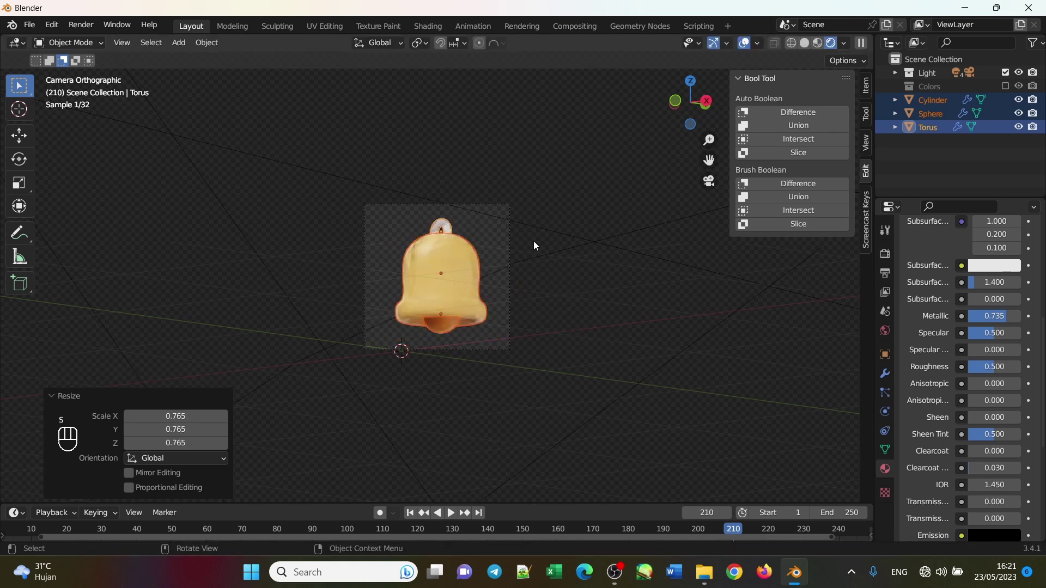
{"action": "key", "text": "r"}
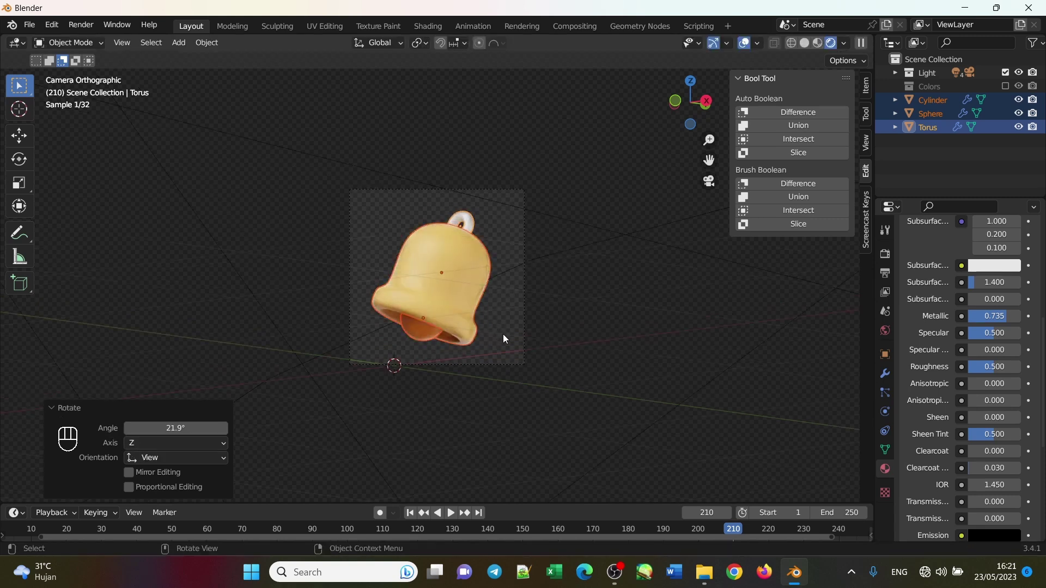
{"action": "key", "text": "s"}
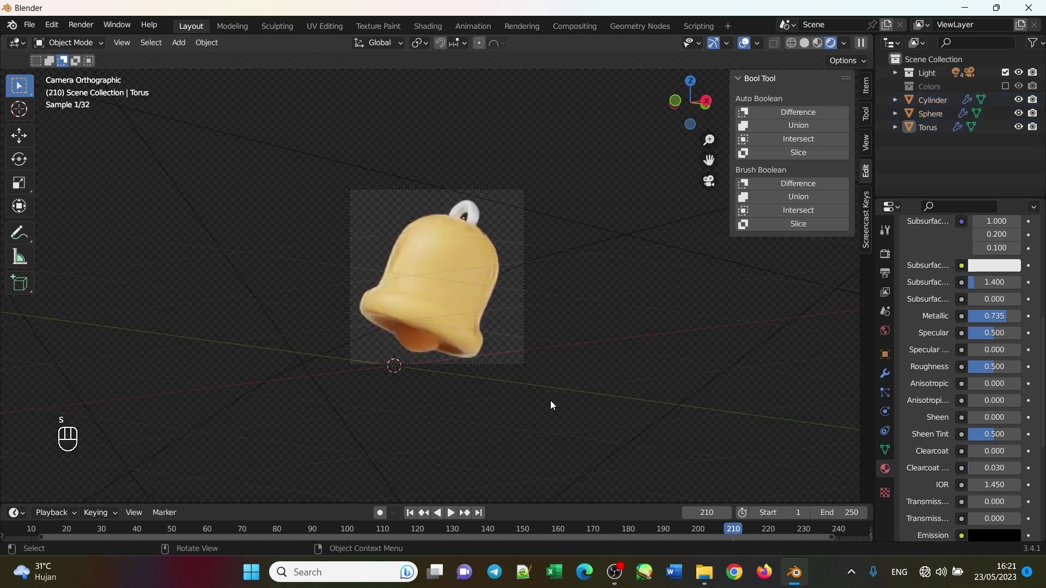
Give the bell body Cylinder a deeper orange Base Color in its material.
{"action": "left_click", "coordinate": [468, 261]}
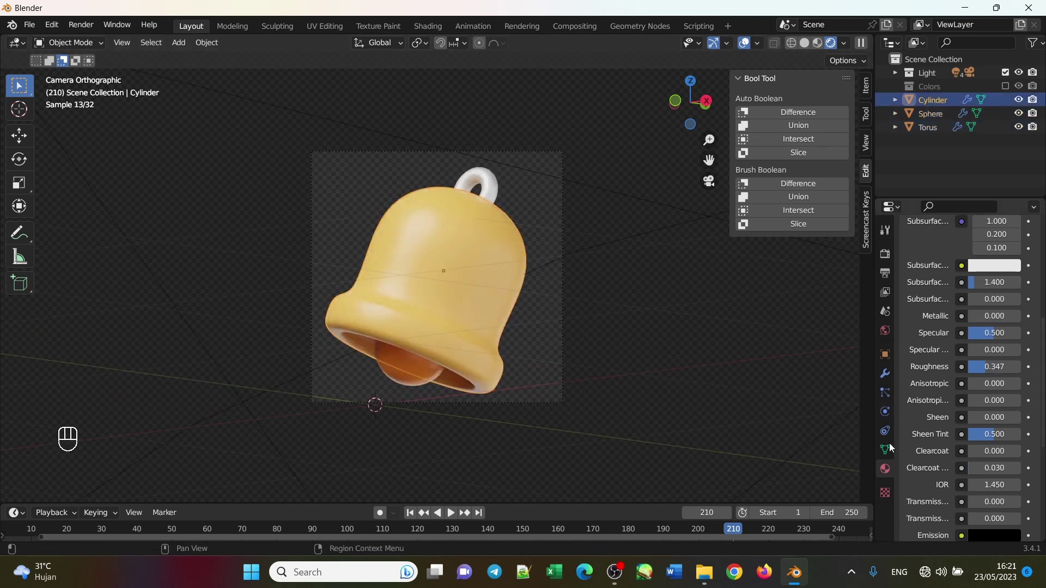
{"action": "left_click", "coordinate": [890, 473]}
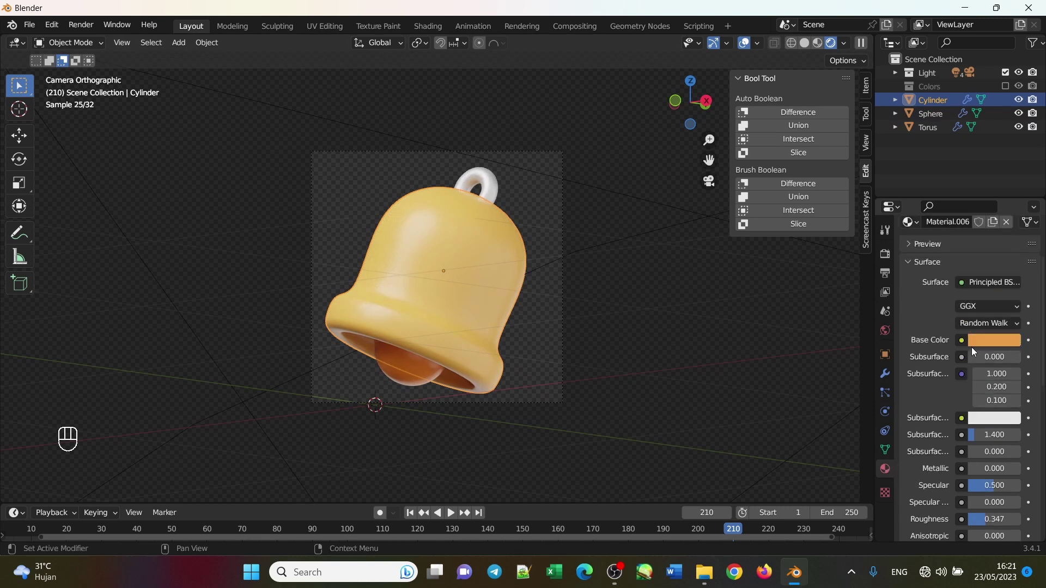
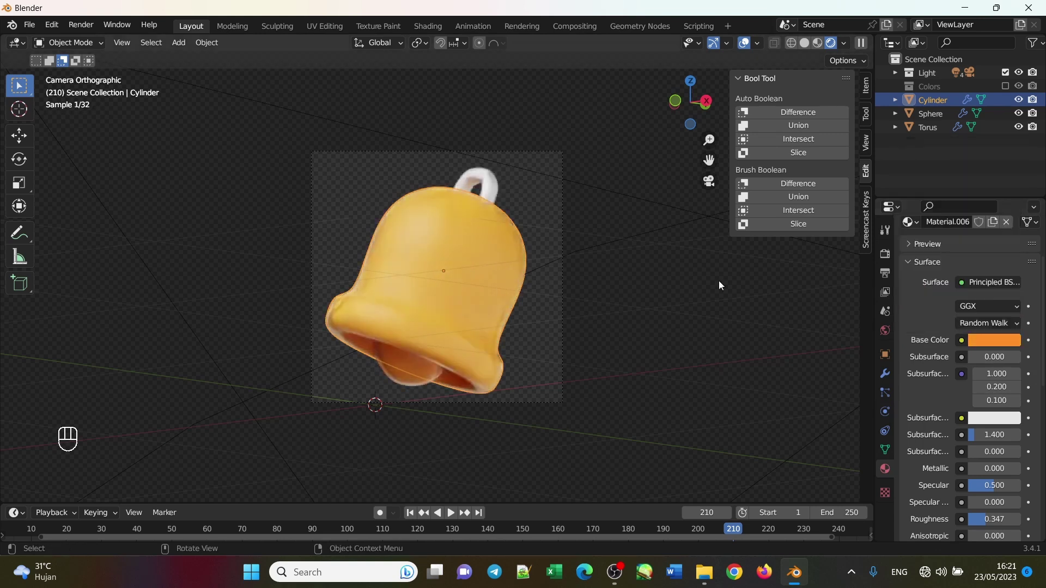
{"action": "left_click", "coordinate": [635, 310]}
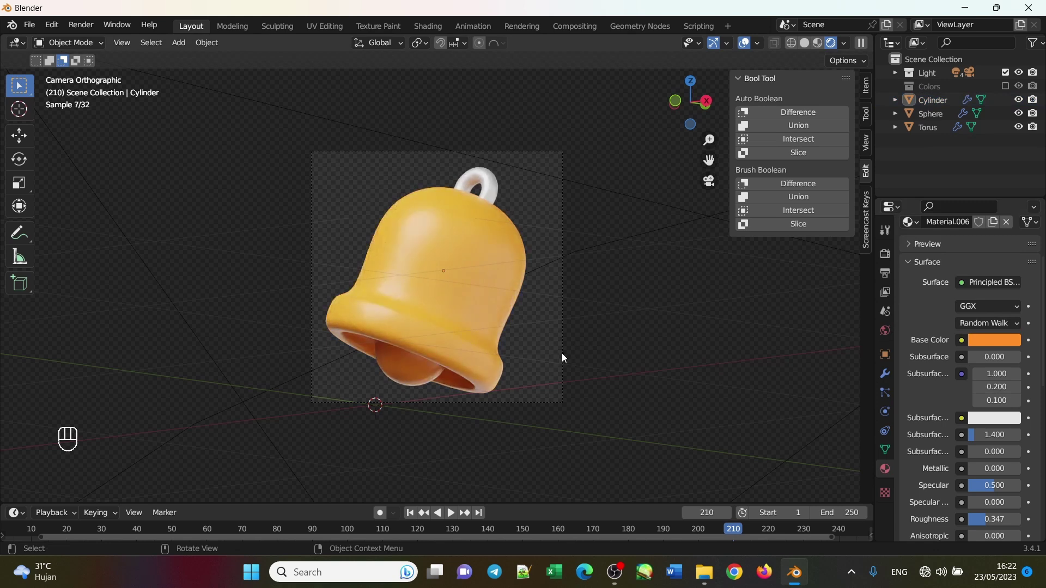
Adjust the clapper Sphere's orange Base Color, then select the 700 W disk area light.
{"action": "left_click", "coordinate": [404, 385]}
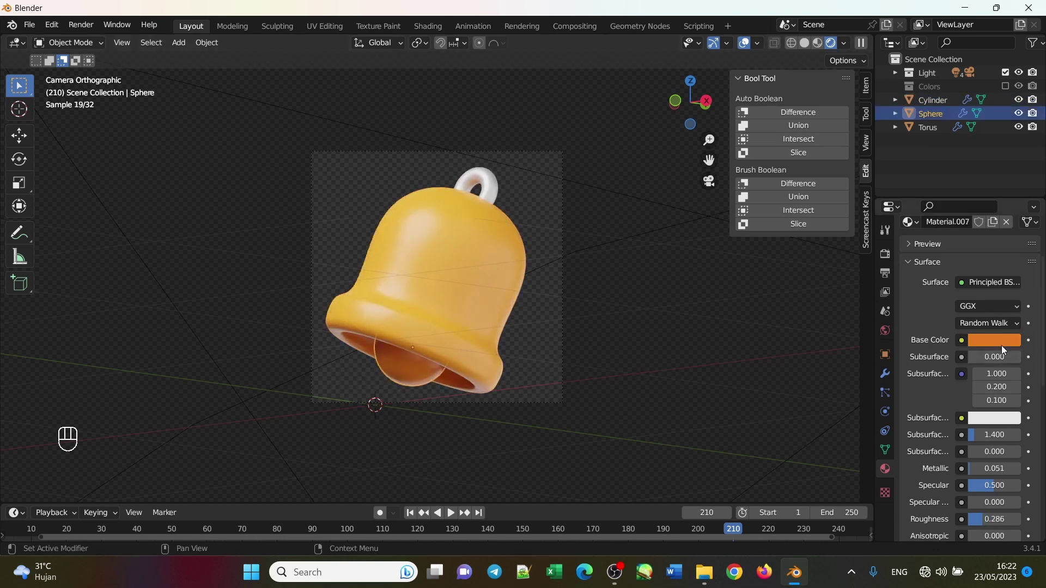
{"action": "left_click", "coordinate": [1005, 350]}
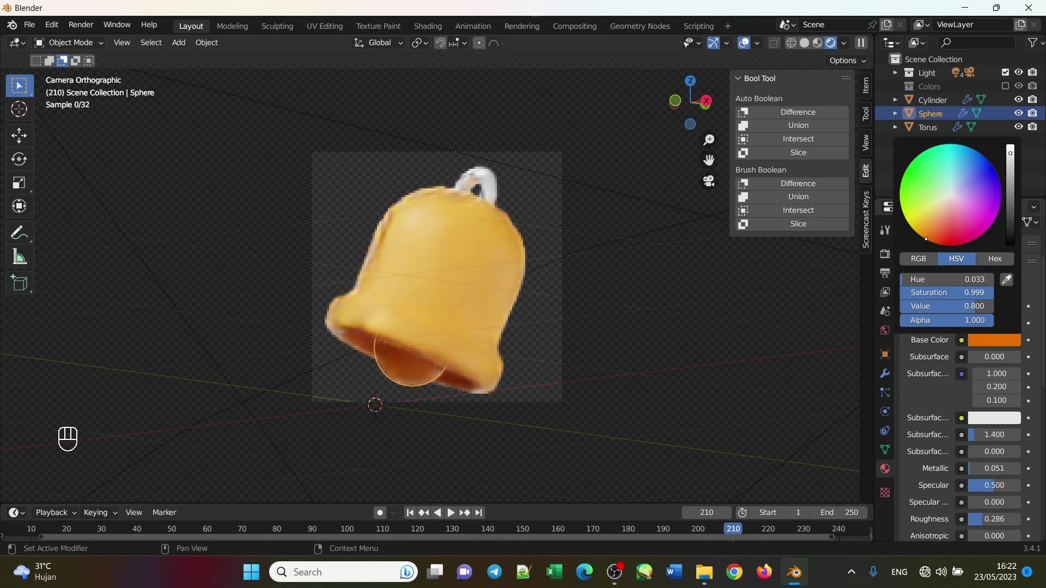
{"action": "left_click", "coordinate": [695, 213]}
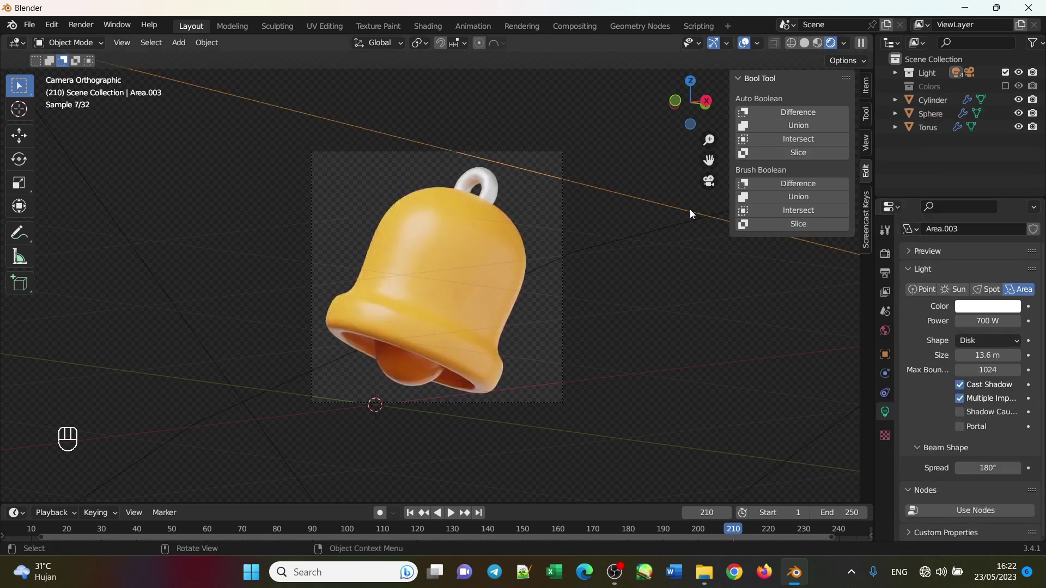